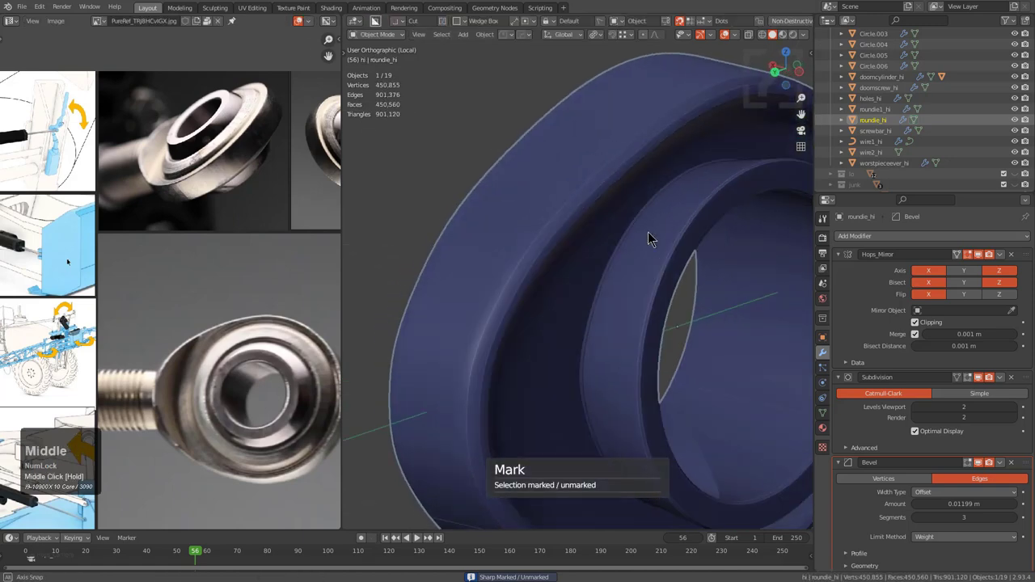
- Bring up the HOps Helper's Sharp Options for roundie_hi's marked edges
middle_click(656, 240)
key("ctrl+`")
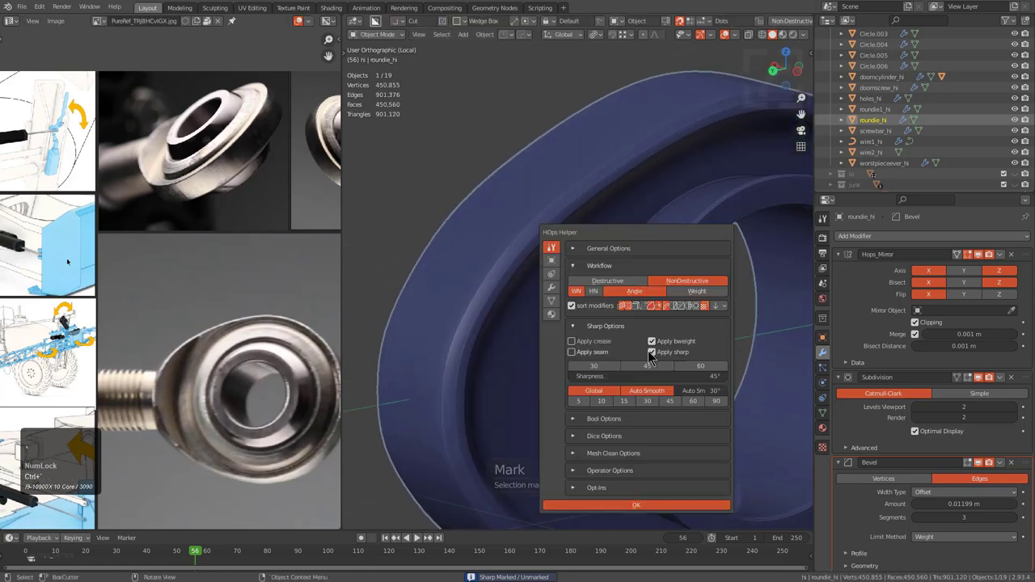
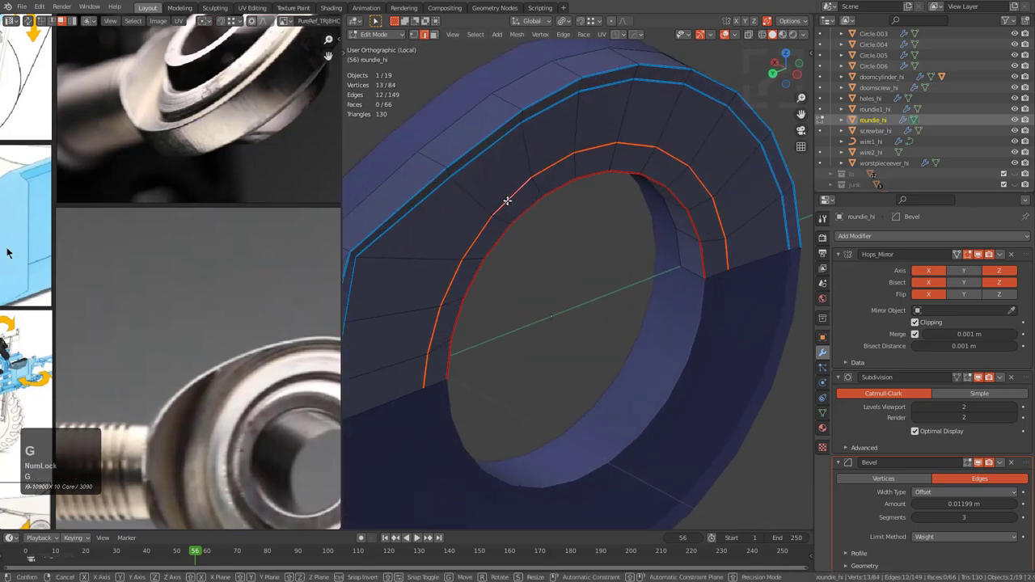
- Slide the new edge loop toward the inner ring of the hole
key("e")
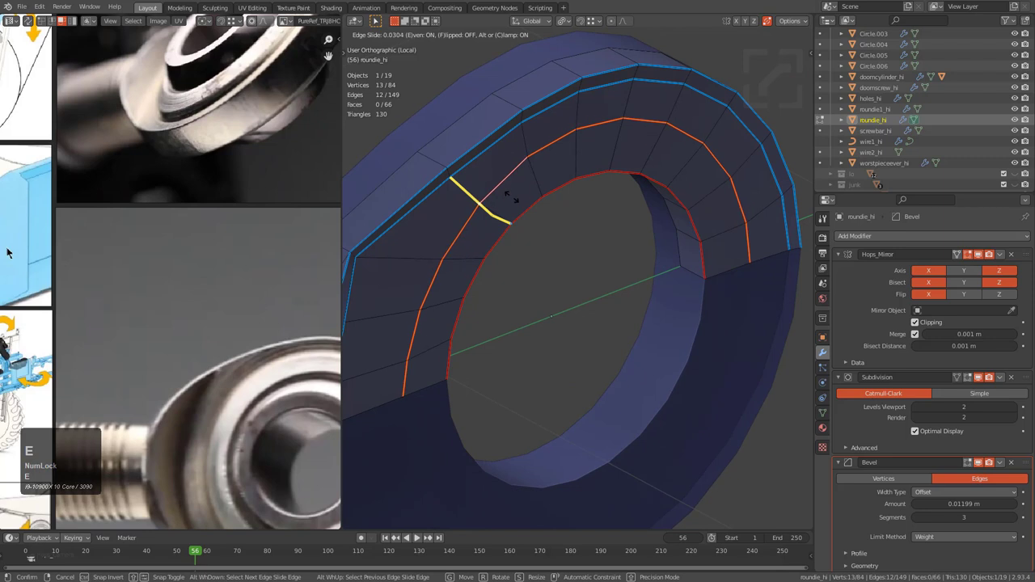
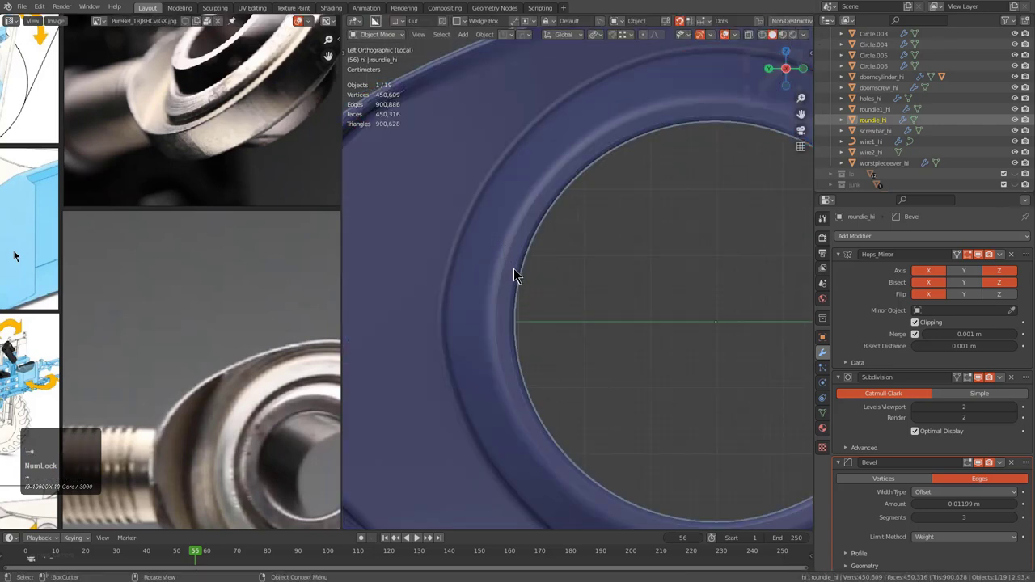
scroll("up", 3)
scroll("down", 3)
middle_click(593, 289)
scroll("up", 3)
middle_click(592, 276)
scroll("down", 3)
middle_click(517, 270)
middle_click(518, 269)
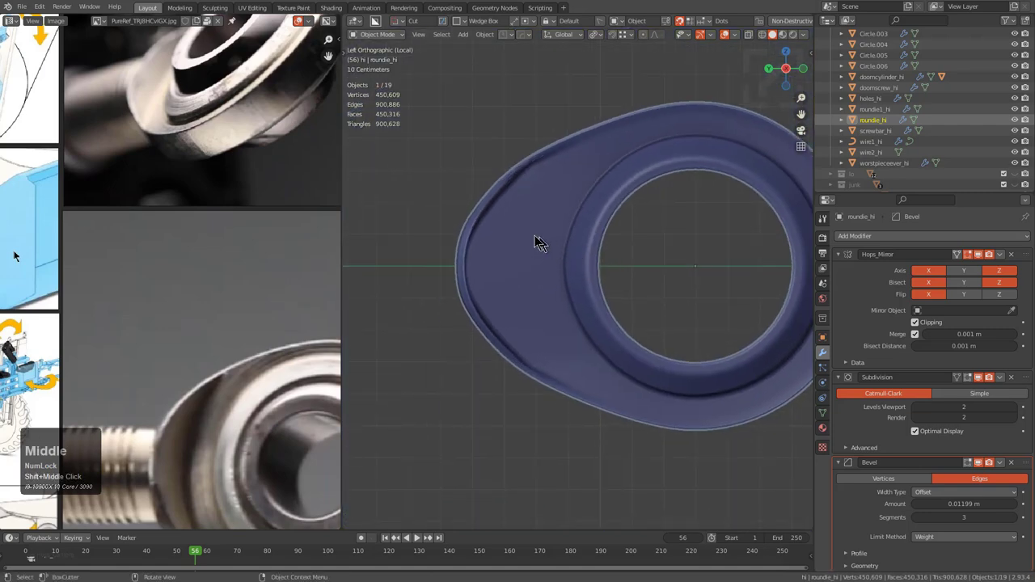
middle_click(532, 229)
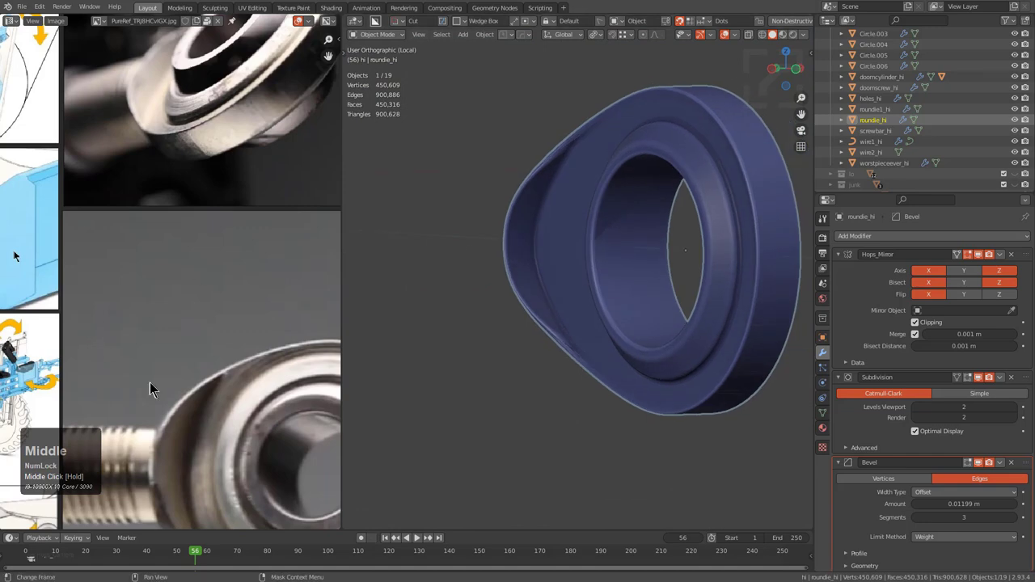
scroll("up", 3)
middle_click(180, 400)
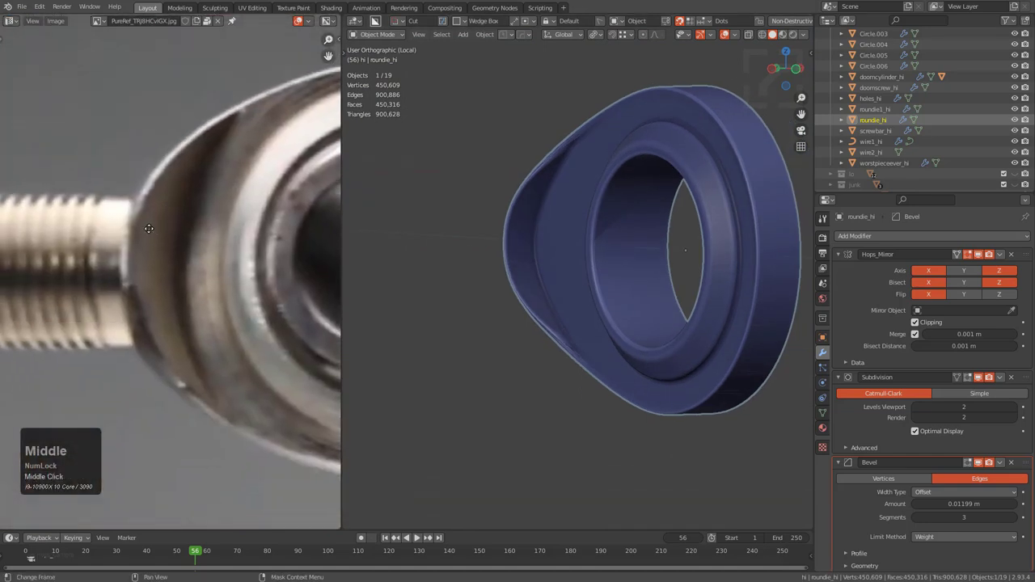
scroll("up", 3)
middle_click(520, 233)
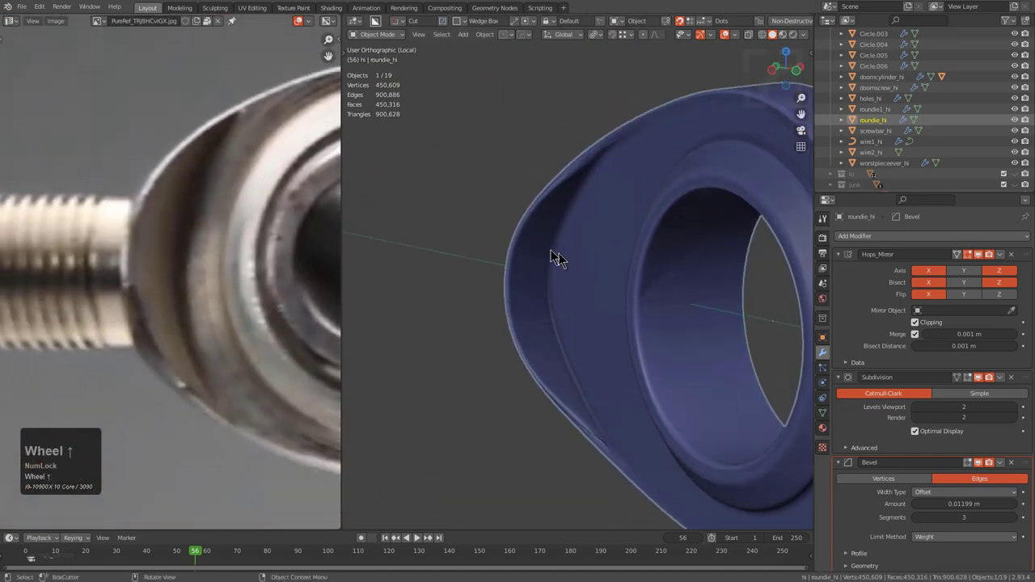
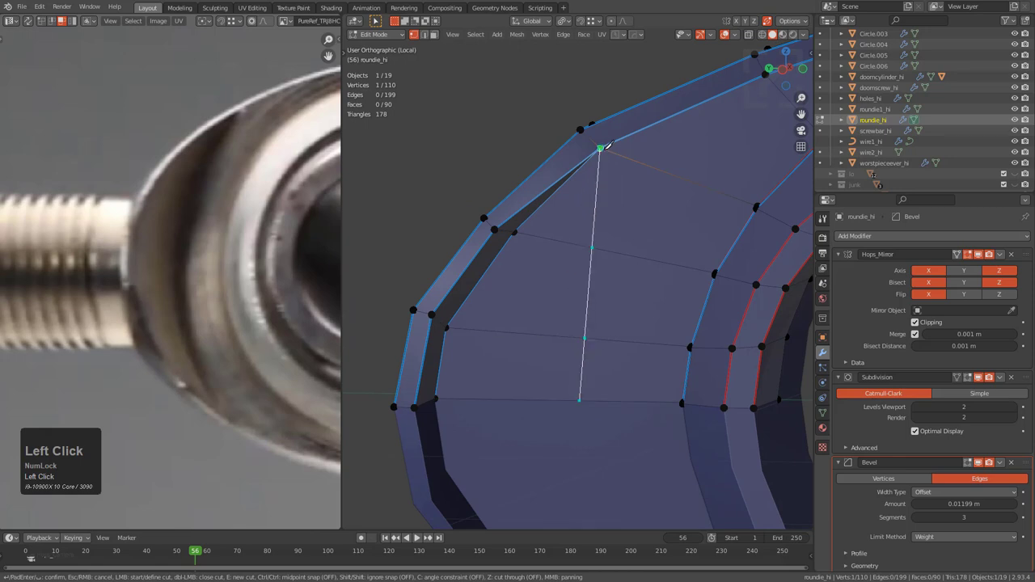
- Confirm the knife cut across the face and move Bevel above Subdivision in the stack
key("KP_Enter")
middle_click(607, 202)
scroll("up", 3)
middle_click(561, 215)
middle_click(563, 253)
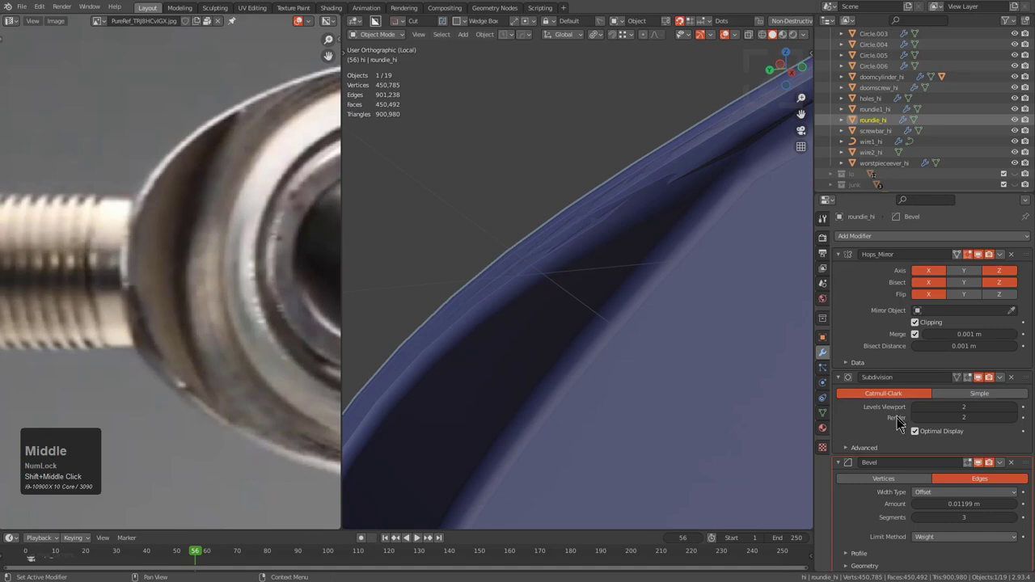
left_click_drag(1029, 470, 584, 227)
middle_click(584, 227)
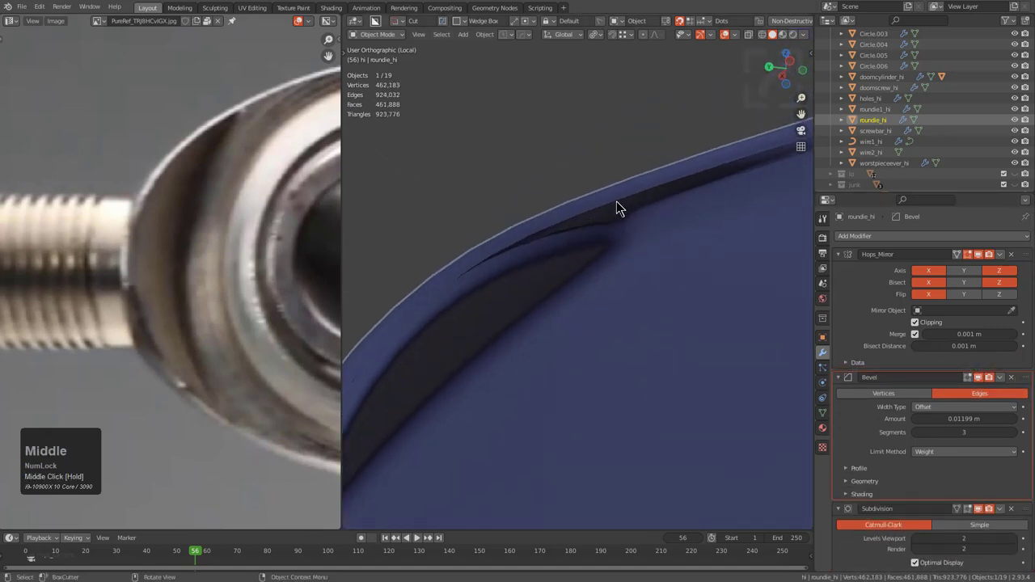
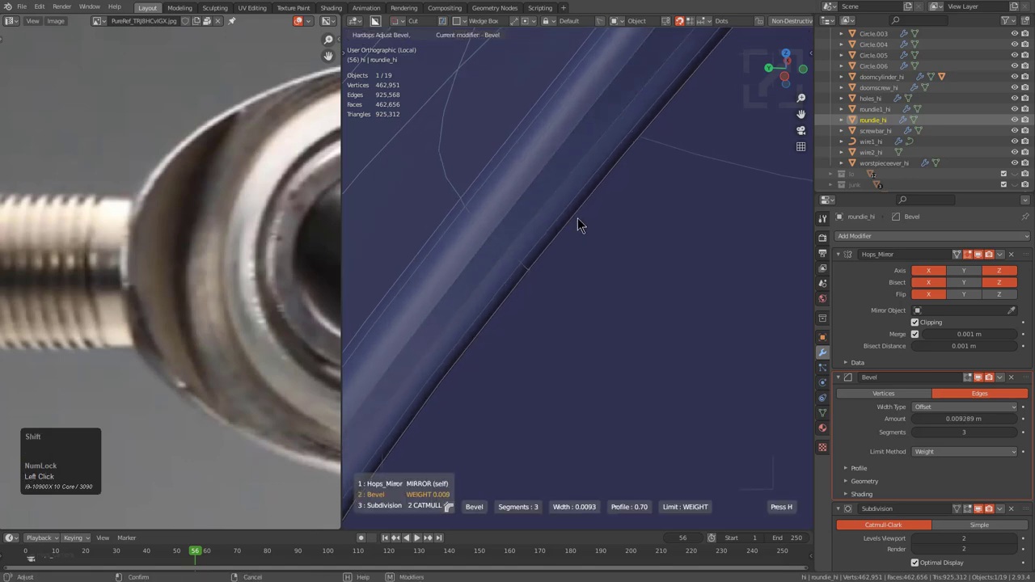
- Confirm the bevel width near 0.0084 m and select the outer-corner vertex for rework
left_click(587, 226)
scroll("down", 3)
key("alt+v")
double_click(606, 217)
scroll("down", 3)
key("alt+a")
middle_click(675, 276)
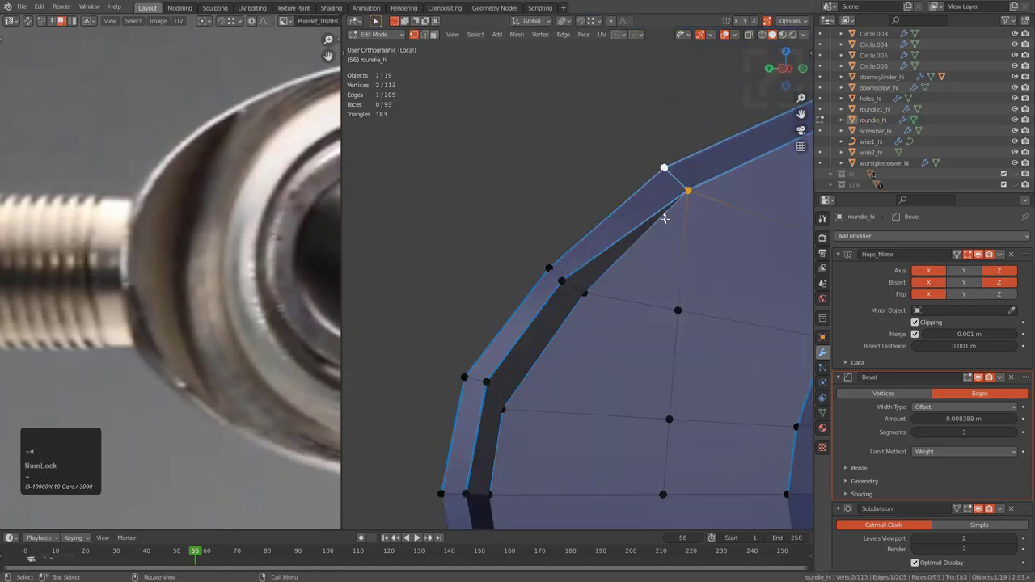
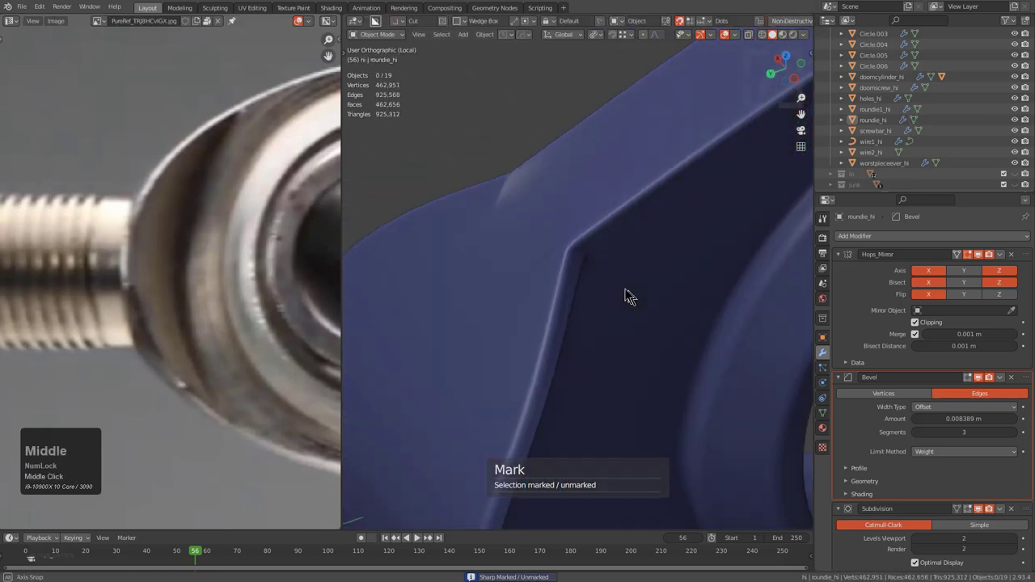
- Mark the edited edges around roundie_hi's outer corner sharp and check the rim
scroll("up", 3)
key("q")
left_click(610, 276)
middle_click(611, 276)
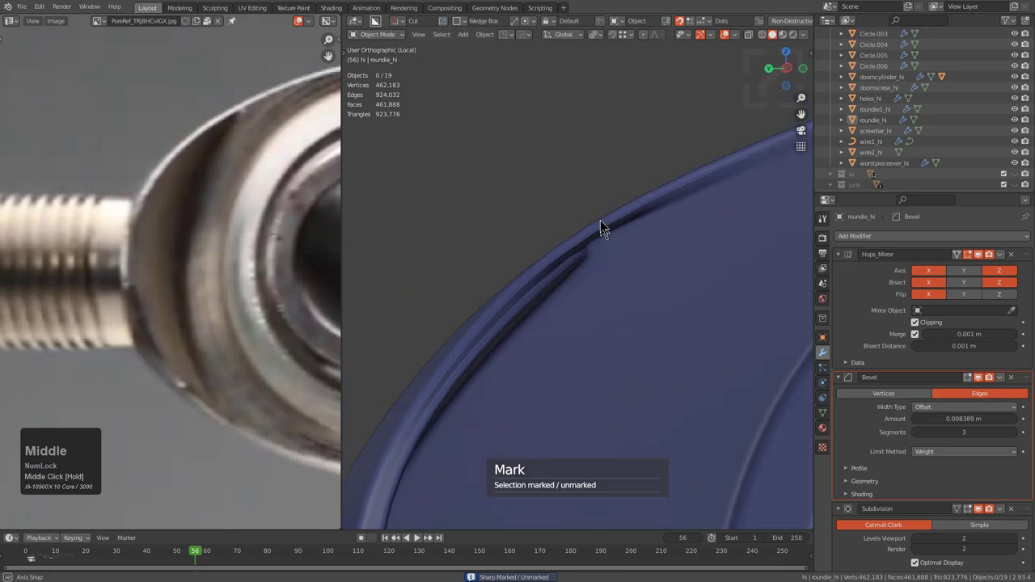
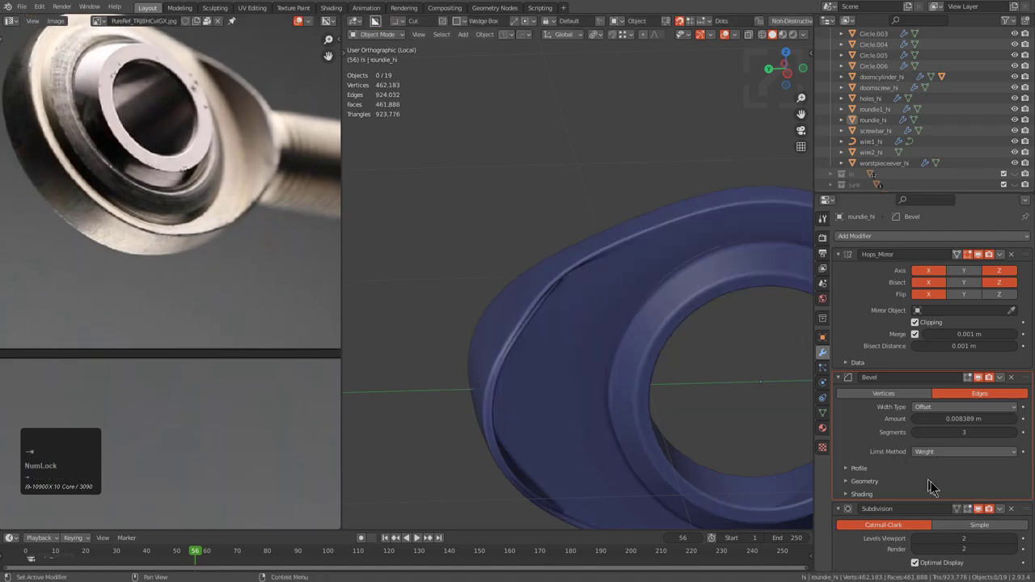
- Lower the viewport subdivision to level 1 and reselect the rounded rod-end piece
left_click_drag(865, 522, 987, 386)
scroll("down", 3)
left_click(988, 503)
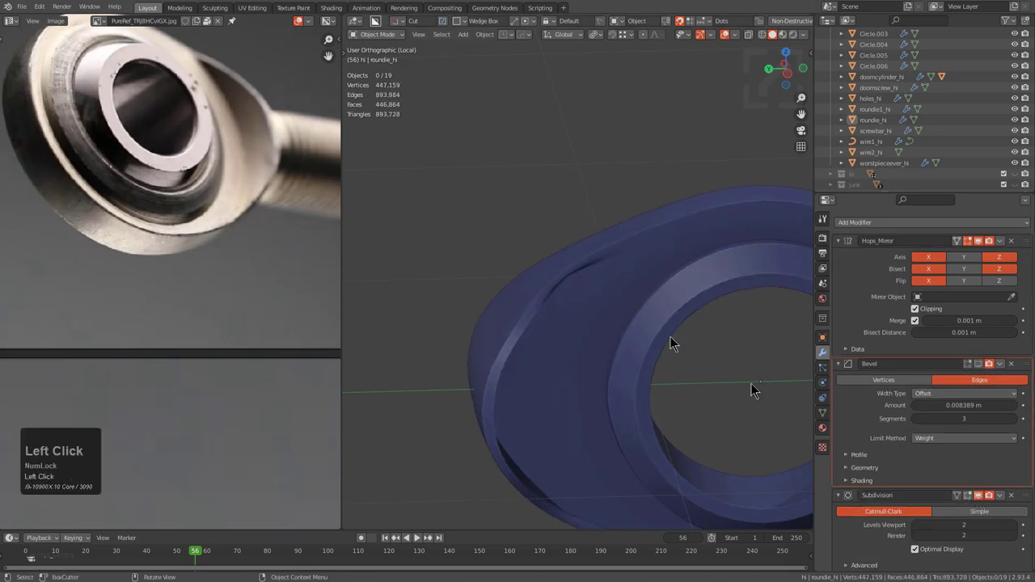
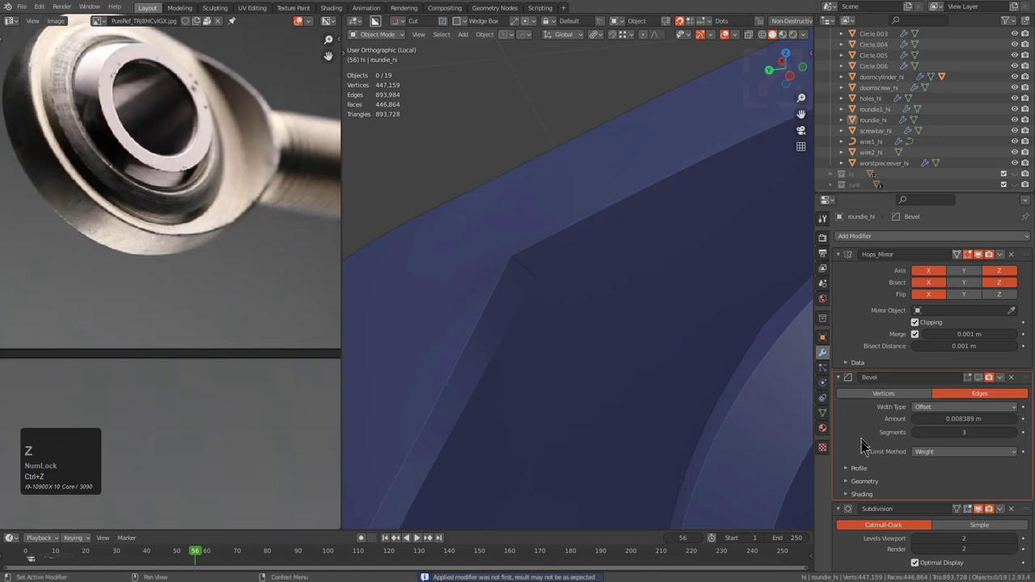
scroll("down", 3)
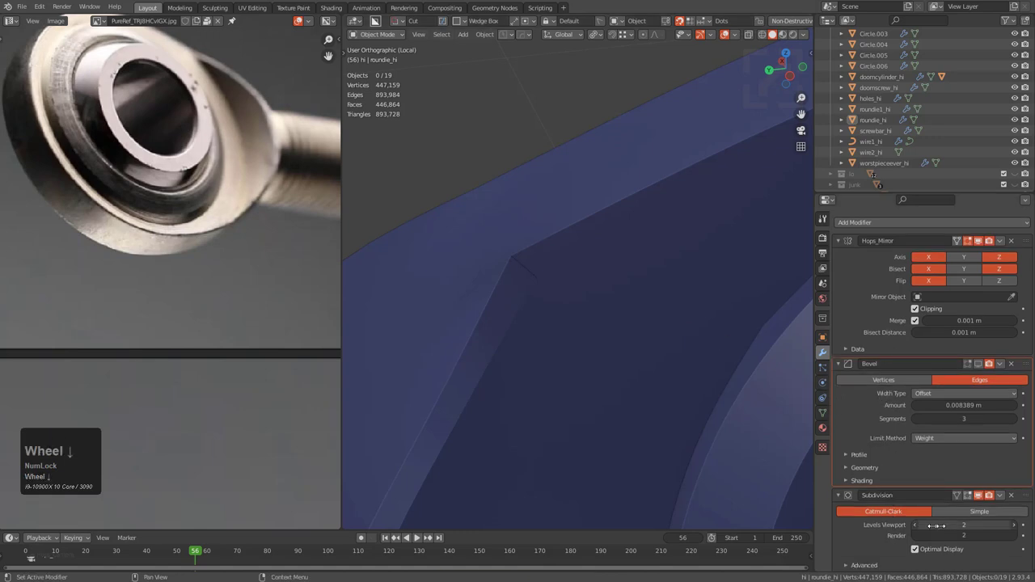
left_click(919, 532)
left_click(864, 533)
- Start editing the rounded piece's mesh again
key("ctrl+a")
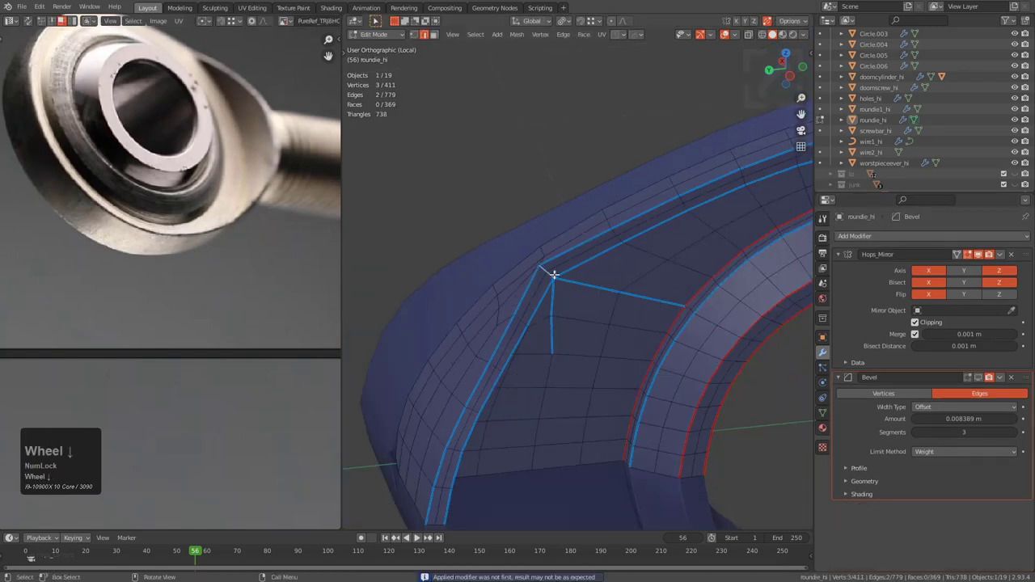
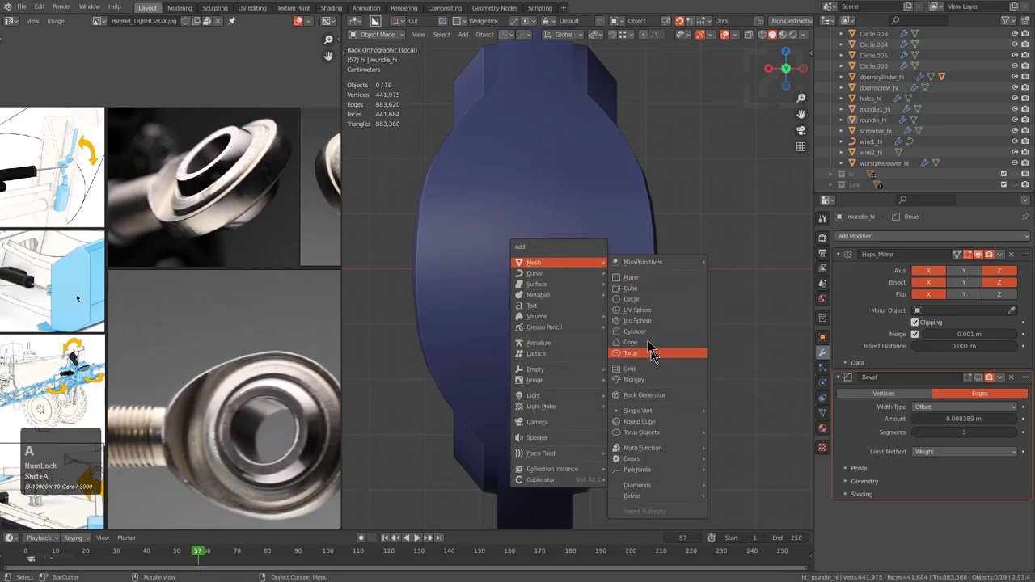
- Pick a vertex on the rounded piece at the neck and bring up the add-mesh list
left_click(643, 340)
key("F9")
key("x")
left_click(629, 314)
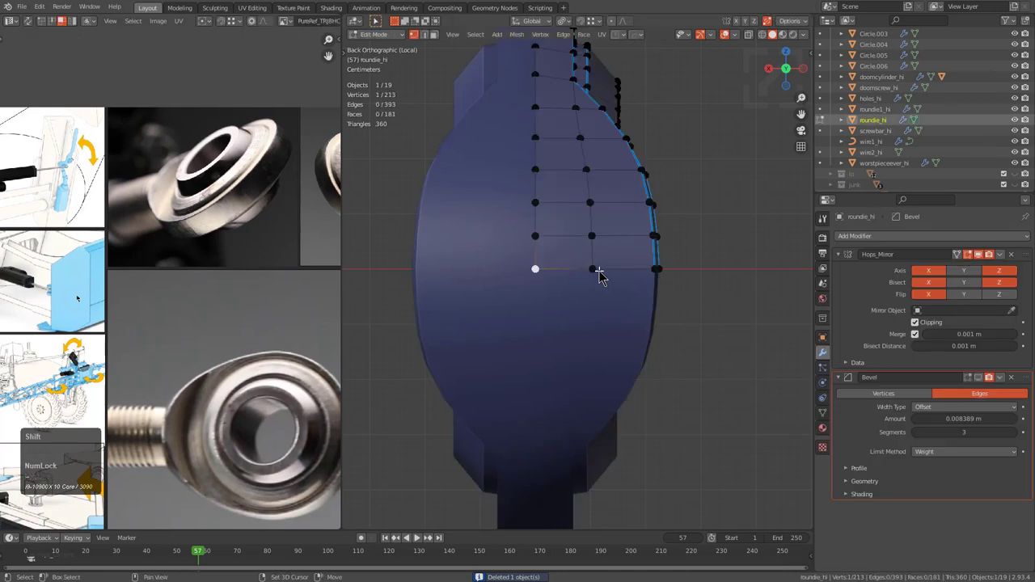
key("shift+s")
double_click(696, 286)
key("shift+a")
left_click(696, 314)
- Add a 16-sided cylinder with triangle-fan caps and leave local view
double_click(687, 324)
key("F9")
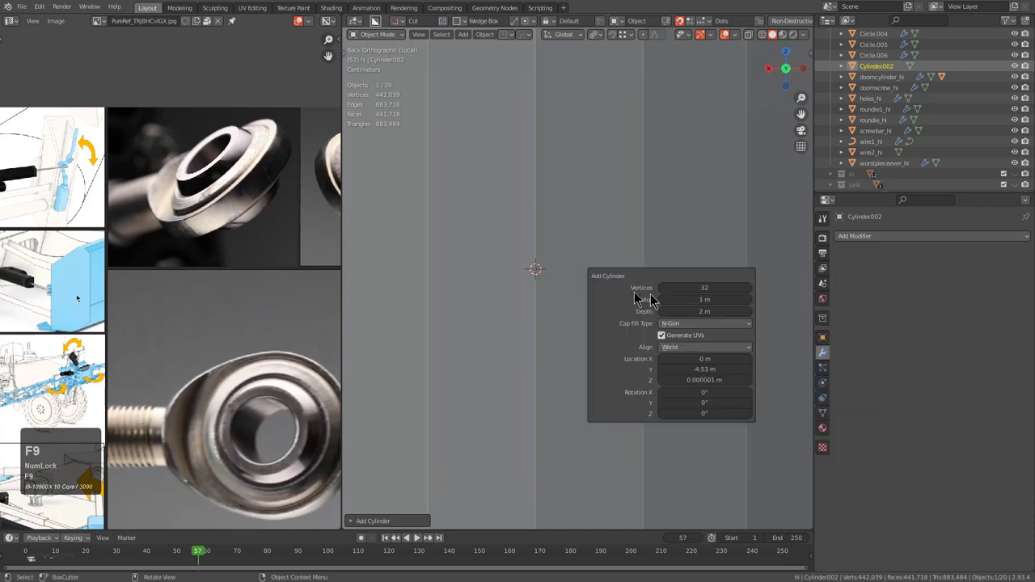
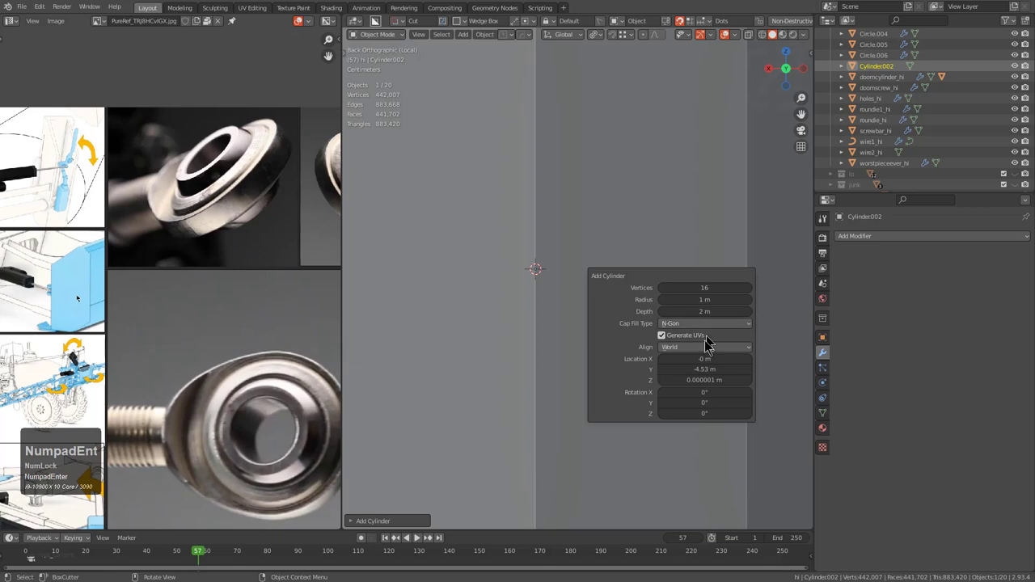
left_click(711, 355)
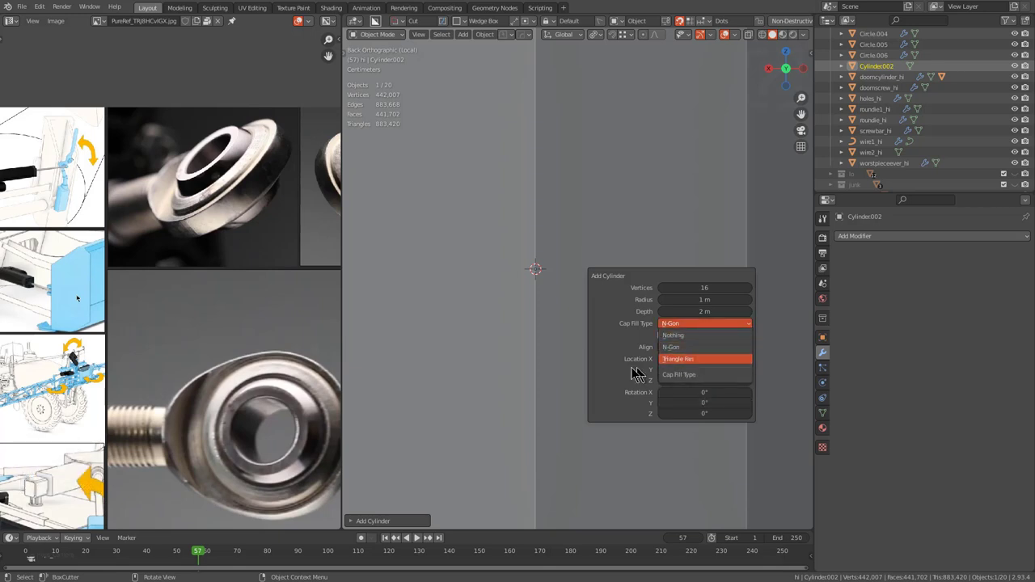
left_click(683, 354)
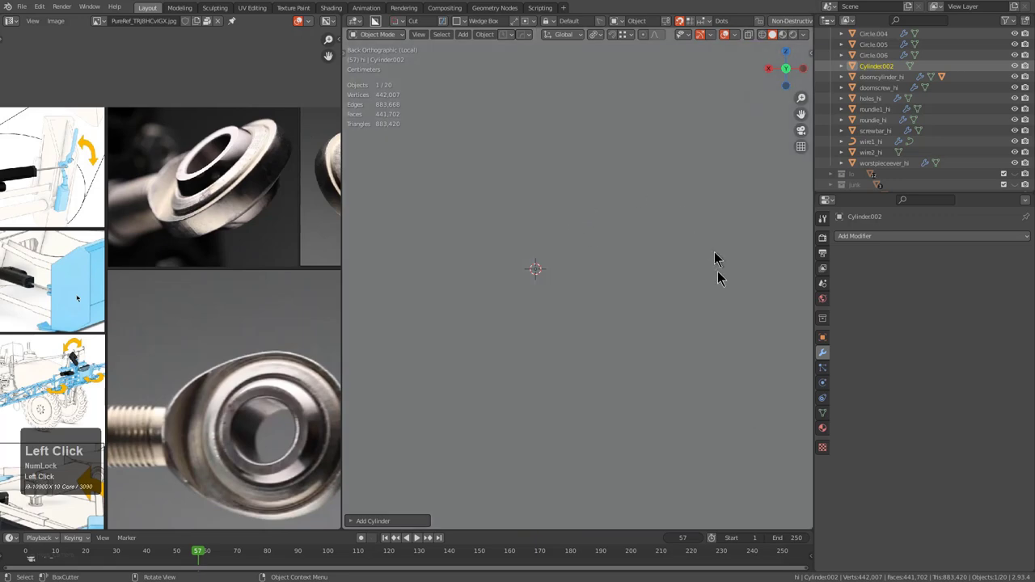
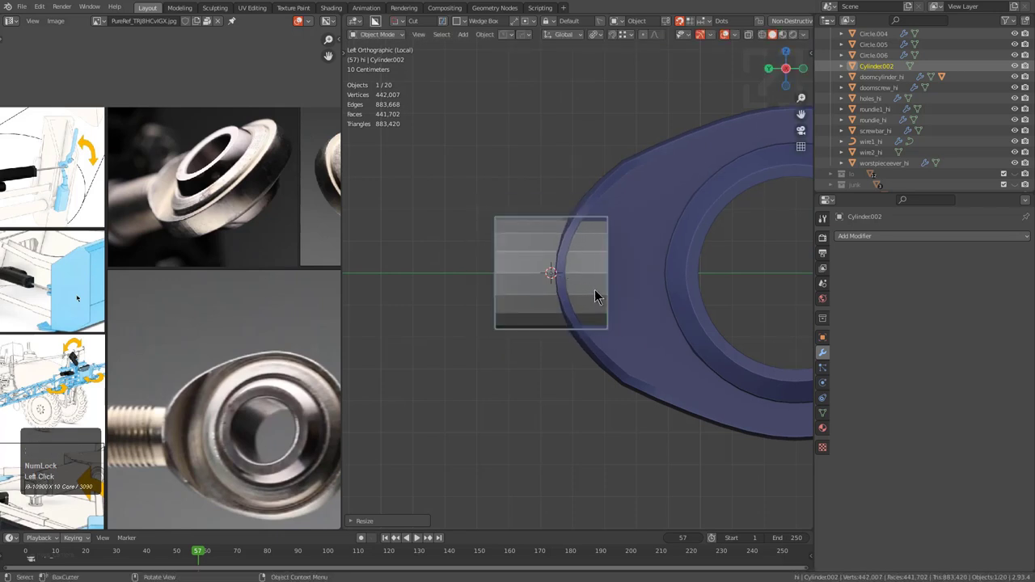
key("KP_Divide")
- Scale the new cylinder up around the neck
middle_click(617, 296)
key("s")
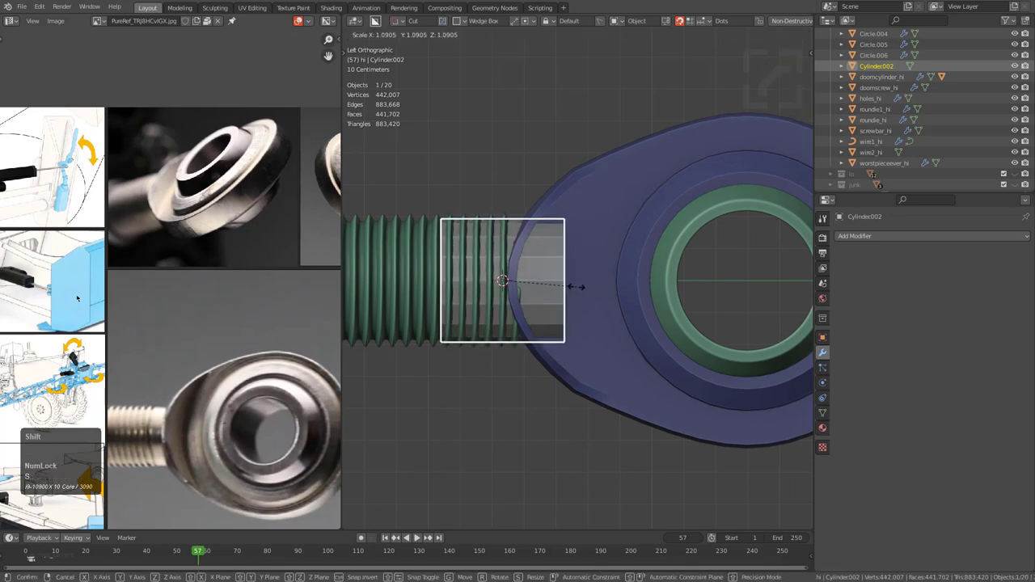
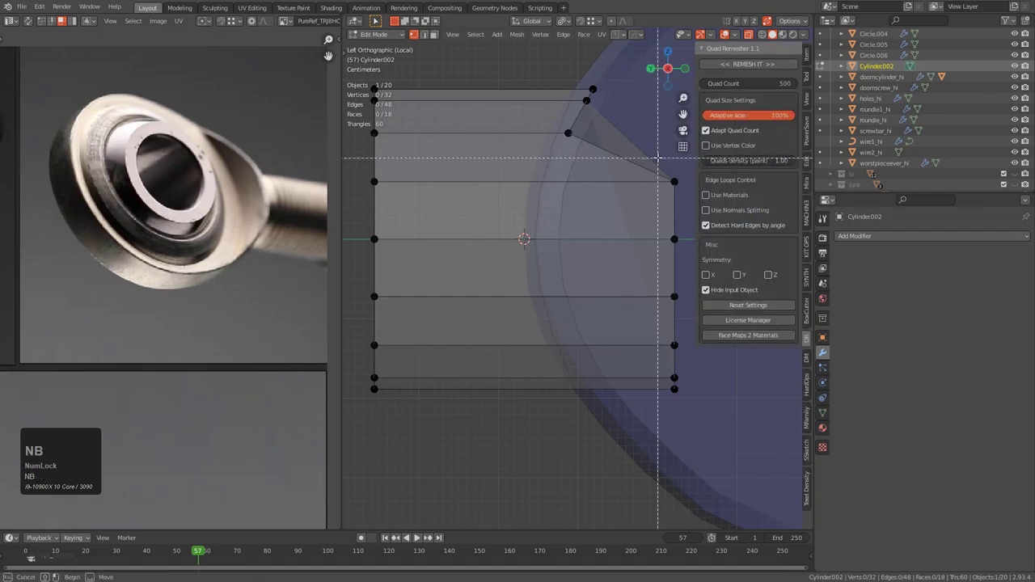
- Hide the sidebar and finish editing the cylinder's mesh
key("n")
key("n")
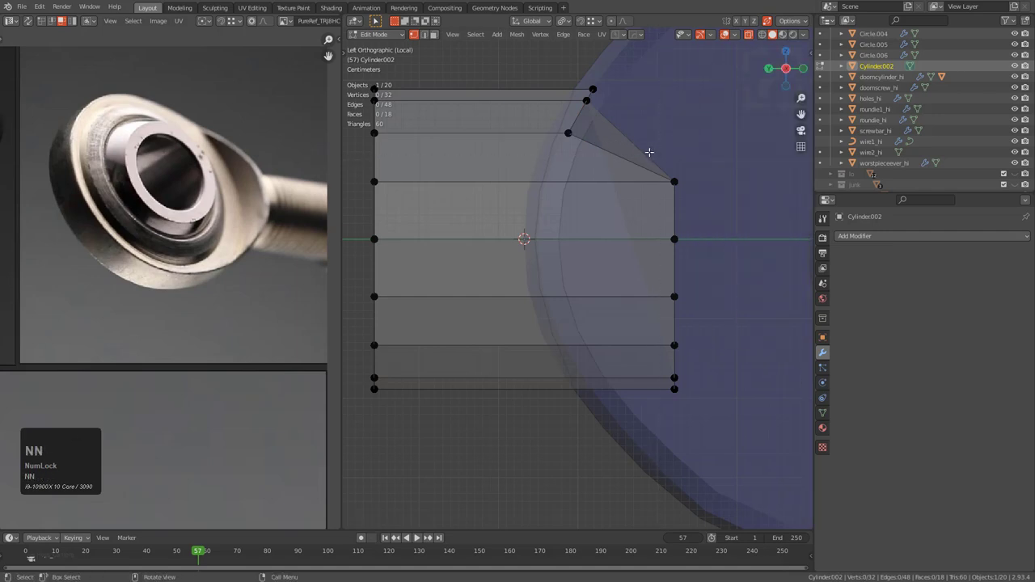
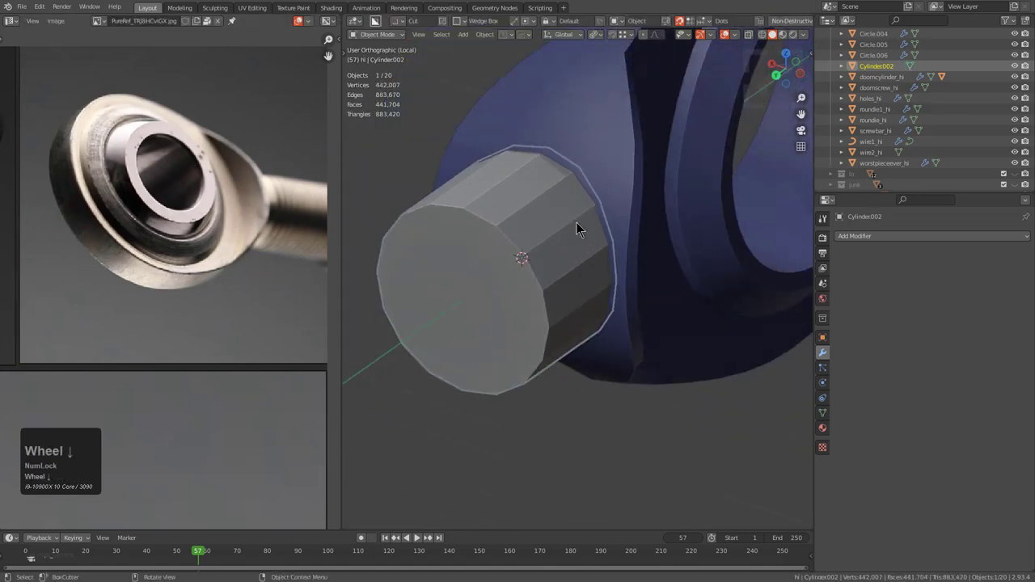
- Boolean-union Cylinder002 into roundie_hi and apply its modifiers
middle_click(599, 234)
middle_click(641, 259)
left_click(633, 160)
key("q")
left_click_drag(670, 220, 841, 506)
left_click(854, 522)
key("a")
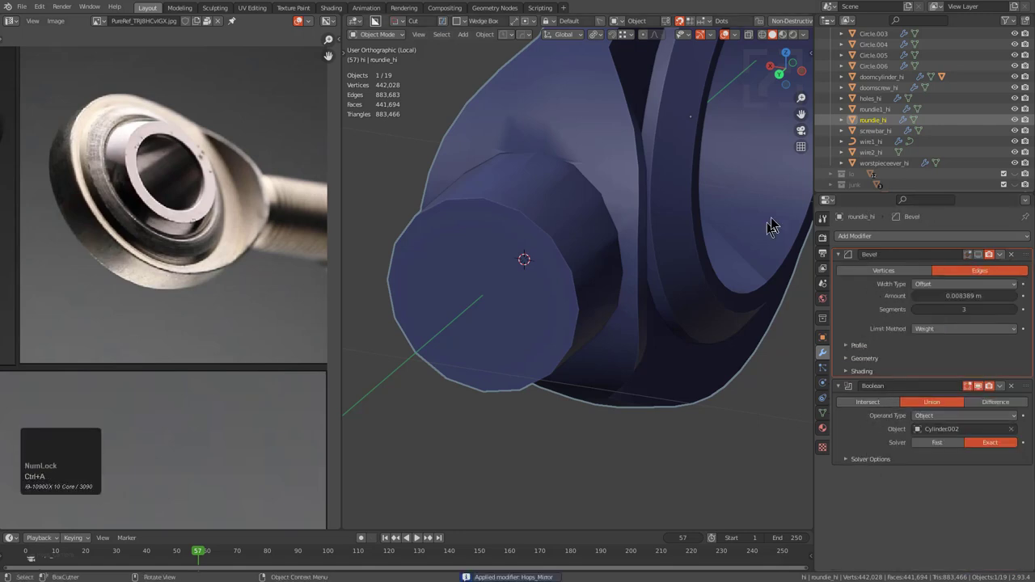
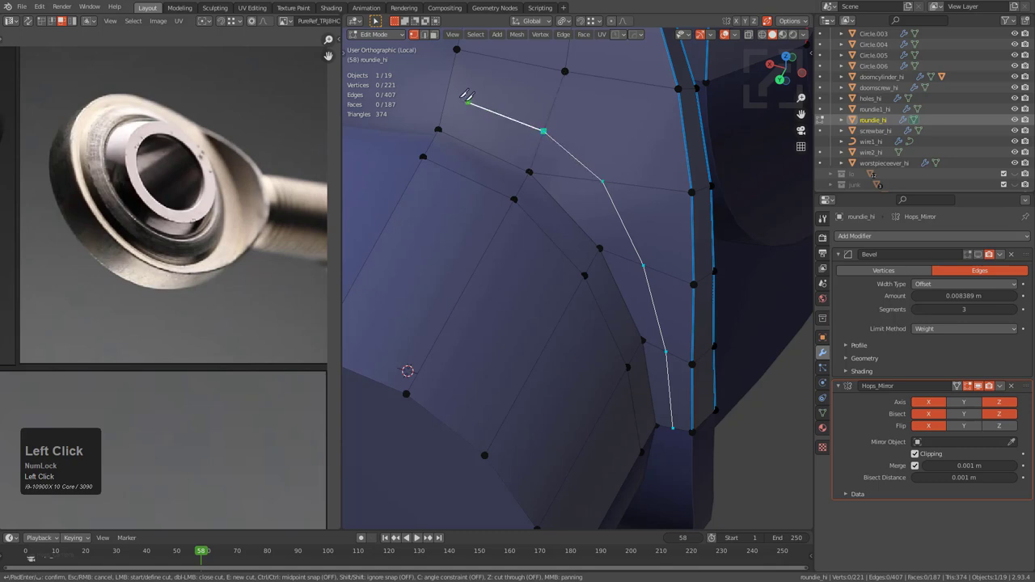
- Confirm the knife cut adding new edges across the neck faces of roundie_hi
key("KP_Enter")
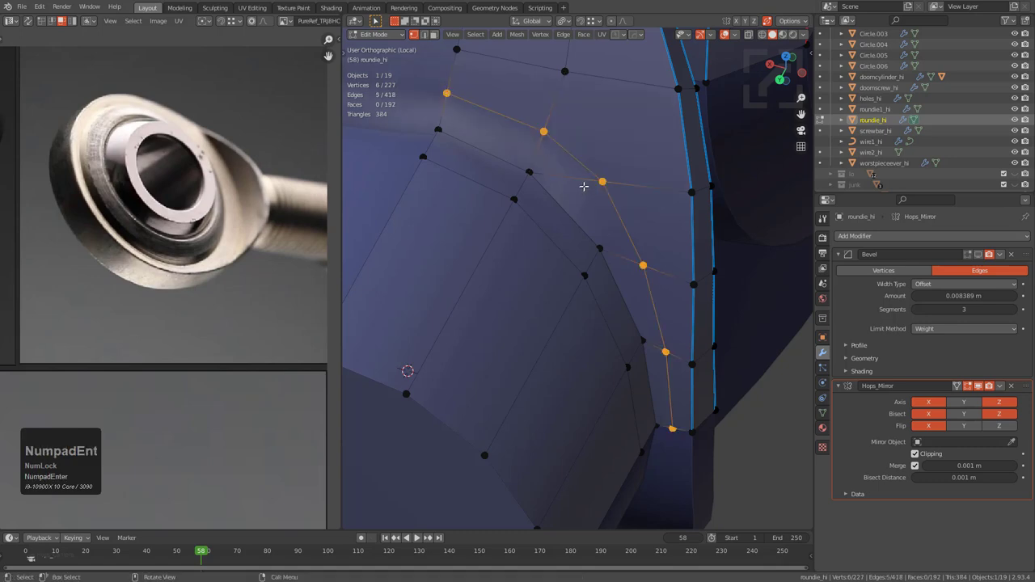
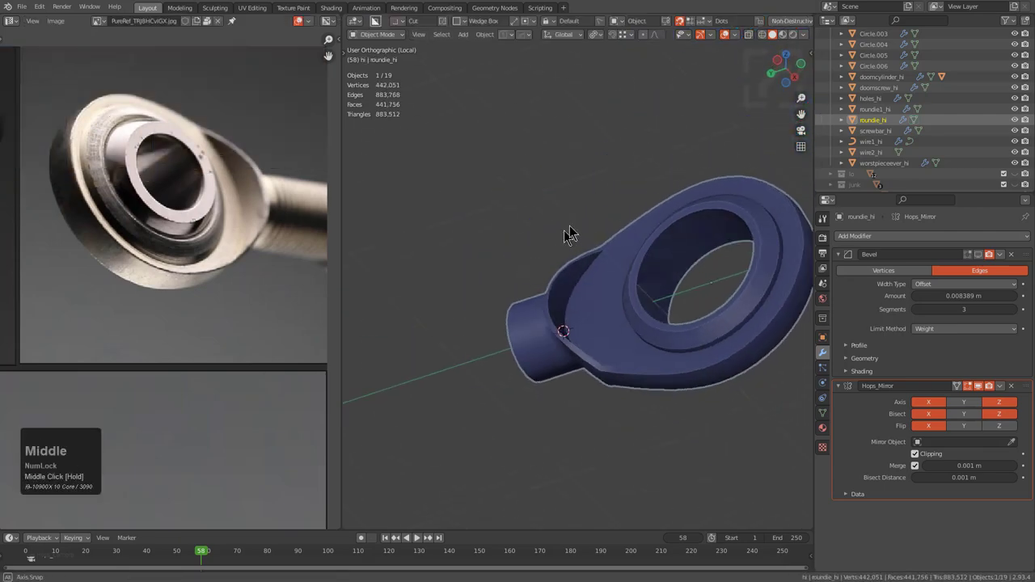
- Orbit the viewport to look at the eye piece of the rod end
middle_click(645, 305)
middle_click(223, 232)
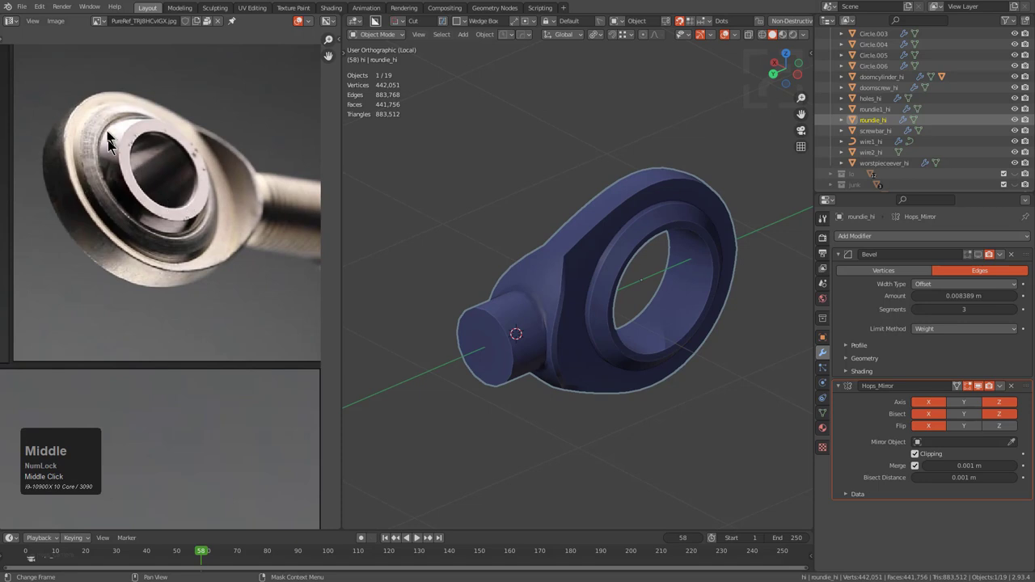
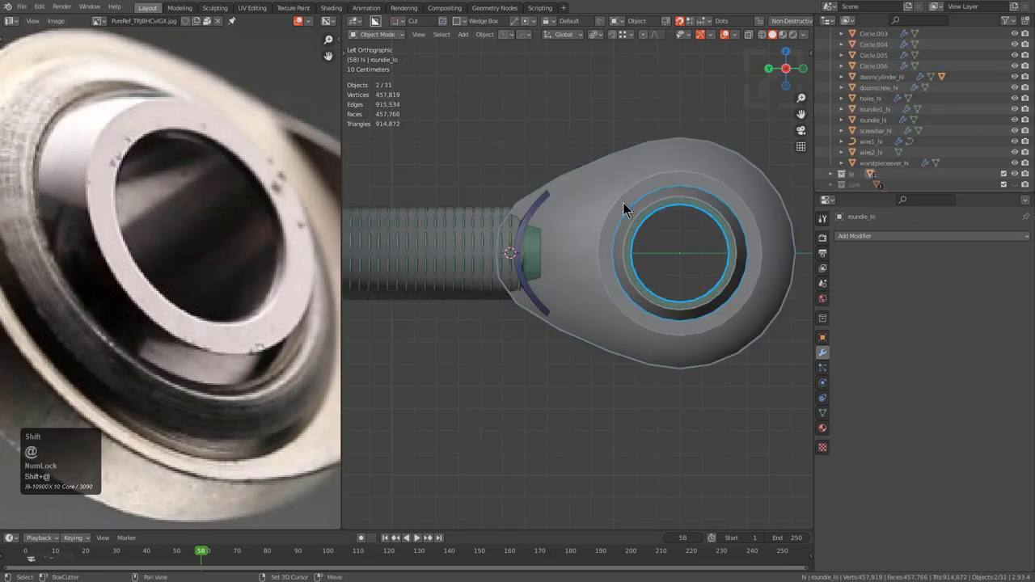
- Select the high-poly eye pieces and start moving them along a constrained axis
key("alt+z")
key("b")
left_click(732, 109)
key("g")
key("x")
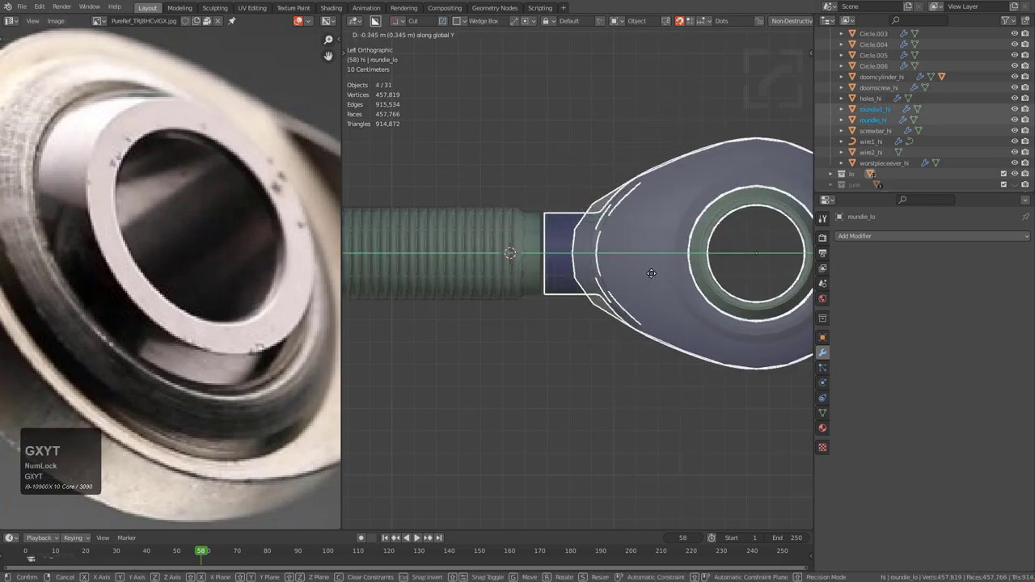
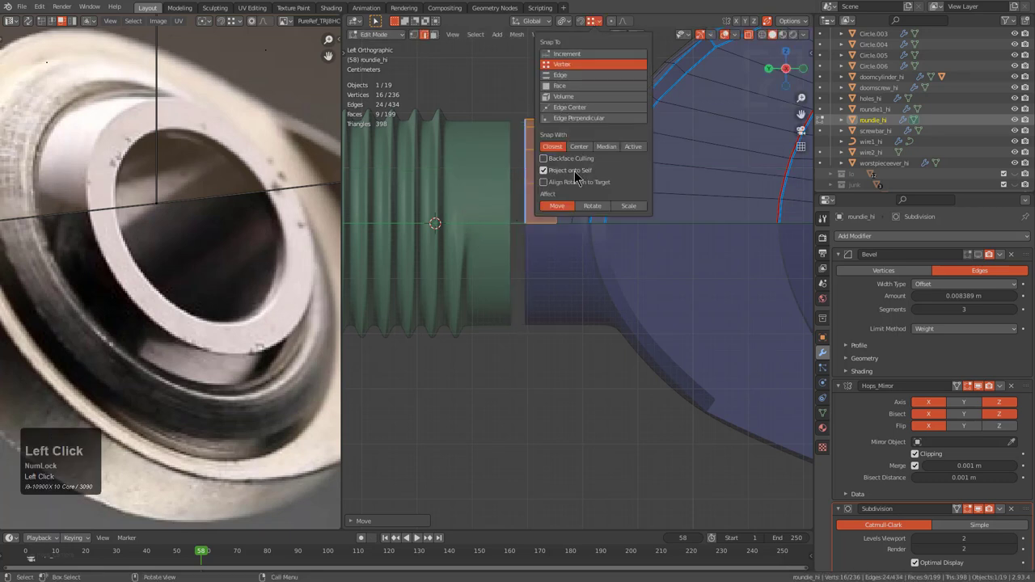
- Slide the neck end faces along the Y axis to meet the threaded rod end
key("g")
key("x")
key("y")
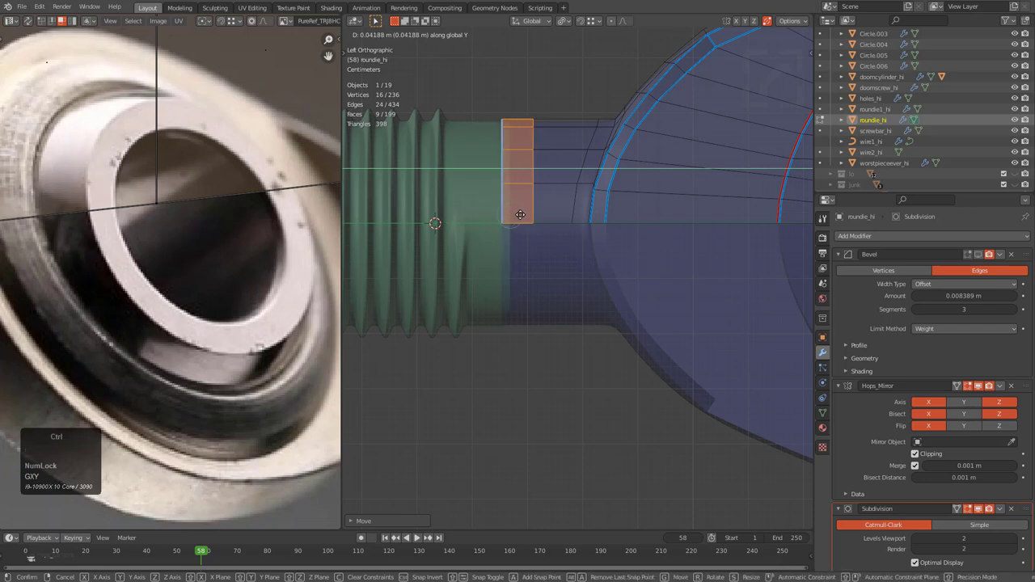
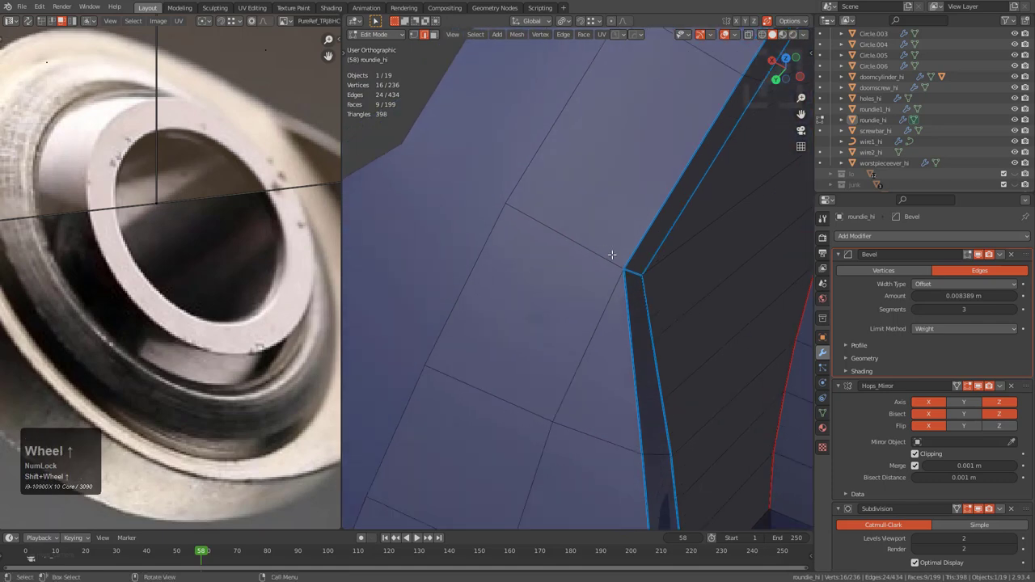
scroll("down", 3)
- Orbit around the smoothed neck and threaded joint to inspect the eye from the front
middle_click(617, 308)
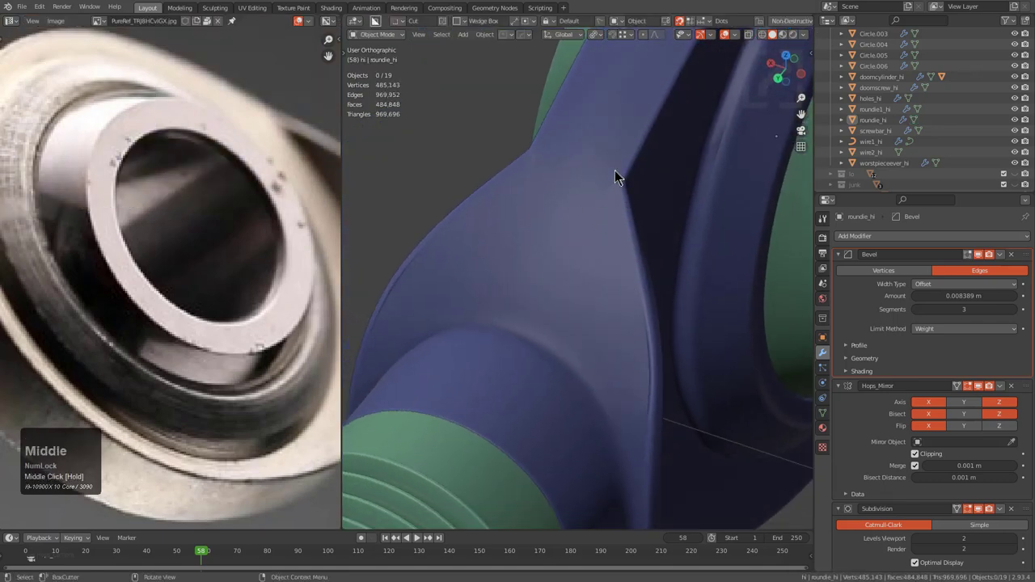
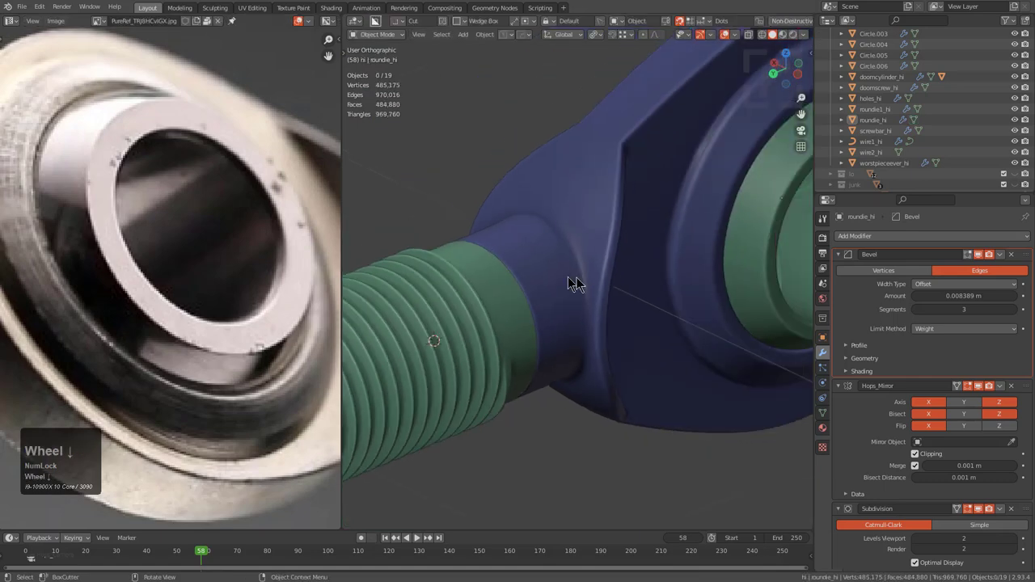
middle_click(600, 287)
key("alt+a")
scroll("down", 3)
middle_click(569, 296)
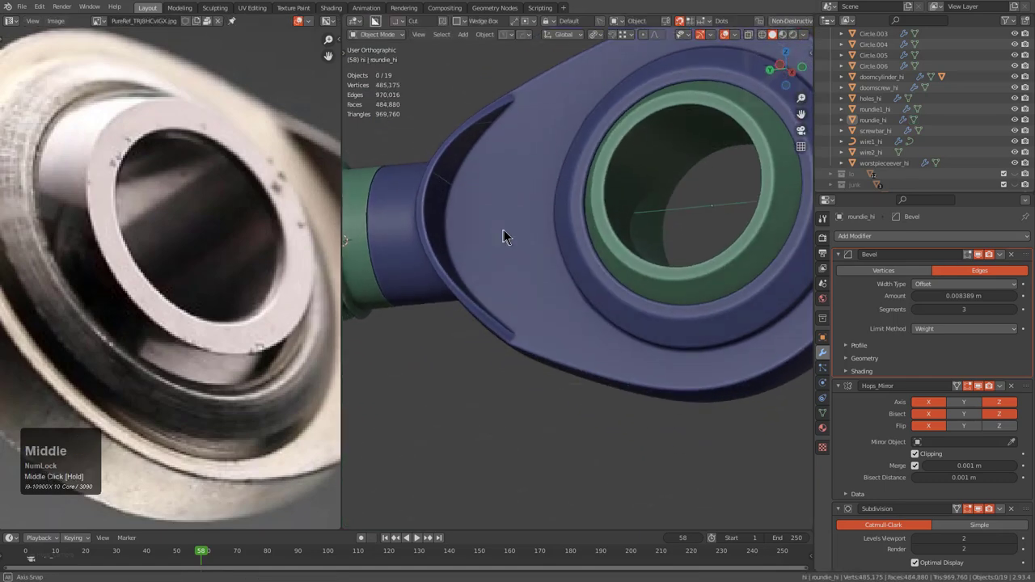
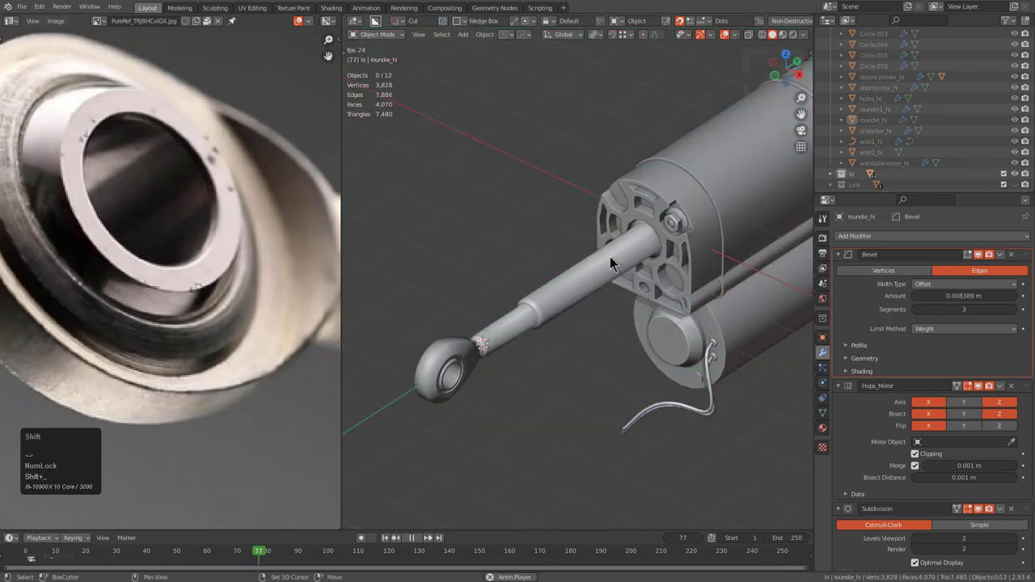
- Add a new Empty via Shift+A and clear its location back to the world origin
scroll("down", 3)
middle_click(624, 265)
middle_click(640, 262)
middle_click(592, 267)
key("shift+a")
left_click_drag(582, 353, 524, 306)
key("alt+g")
- Frame the new Empty in the viewport, stop playback at frame 88 and select it
key("alt+z")
key("KP_Decimal")
right_click(612, 274)
left_click(612, 275)
scroll("down", 3)
key("alt+z")
left_click(830, 372)
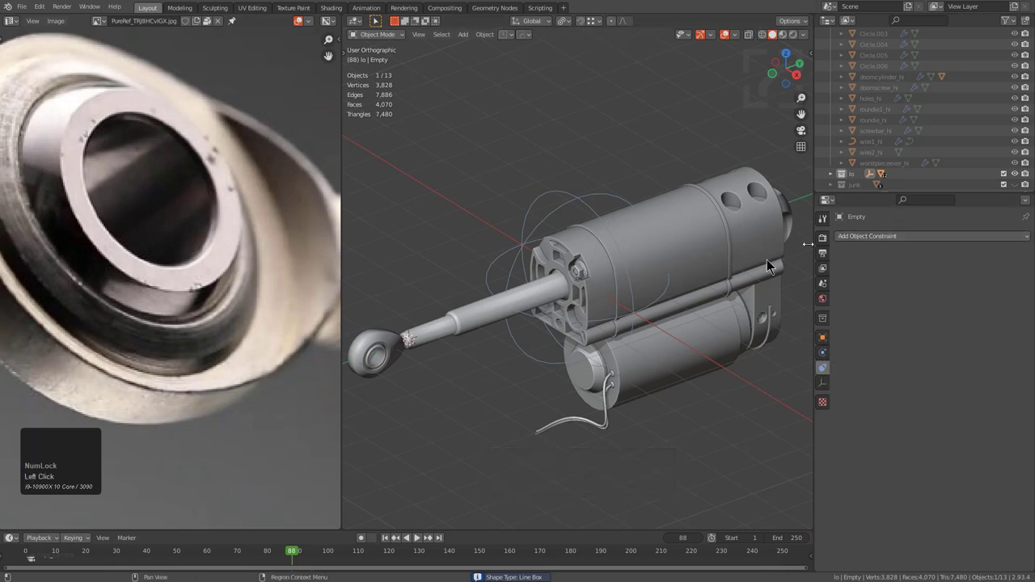
- Drive the Empty's Z location with the expression #cos(frame*0.15) in the sidebar transform panel
key("n")
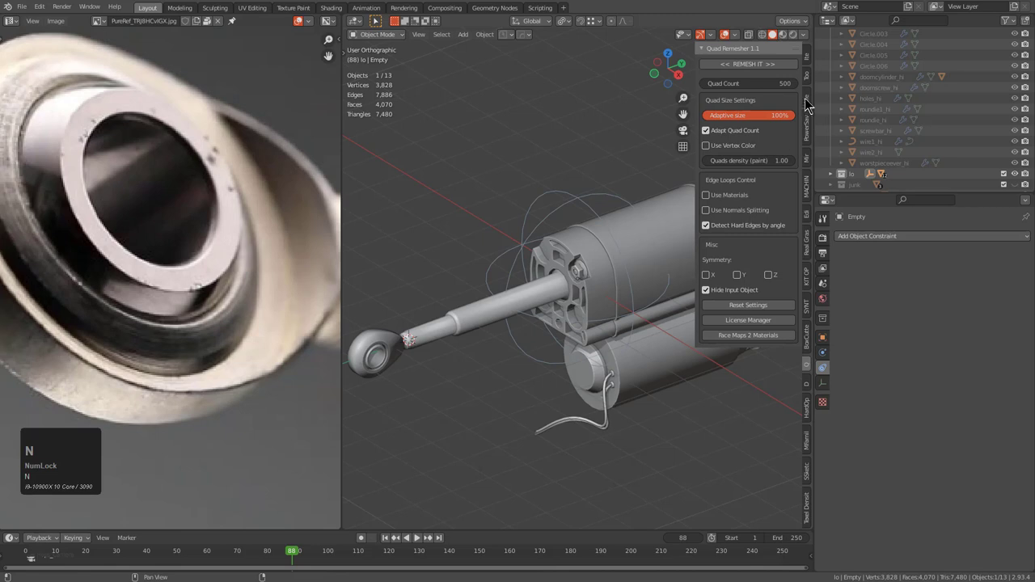
left_click(817, 88)
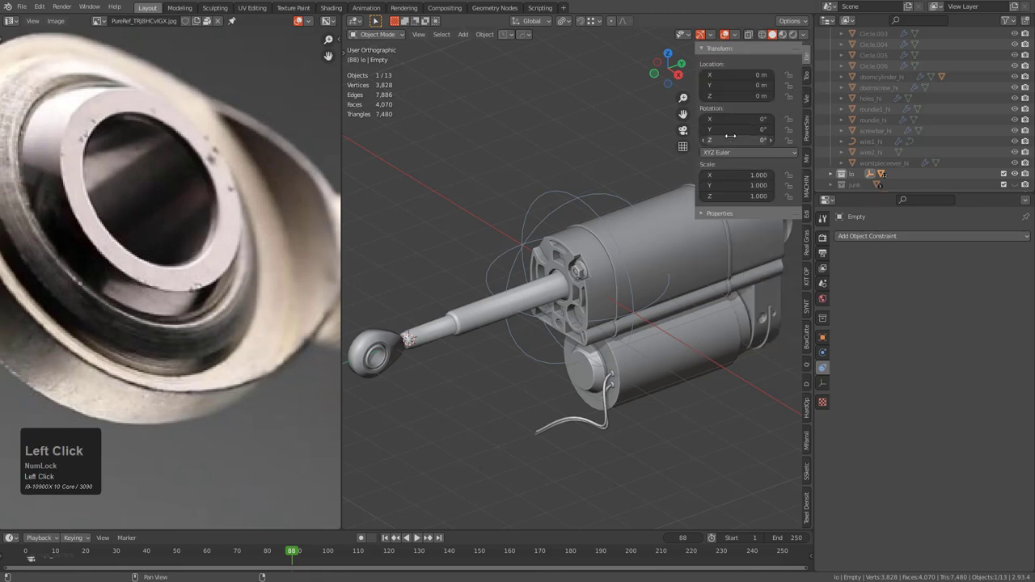
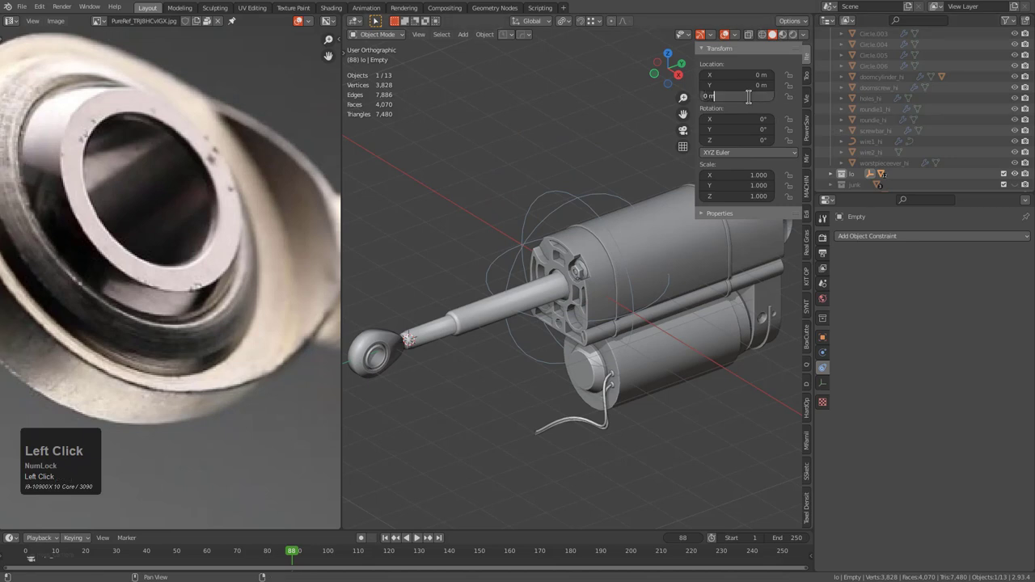
key("shift+#")
type("cos")
key("shift+(")
key("shift+f")
type("rame")
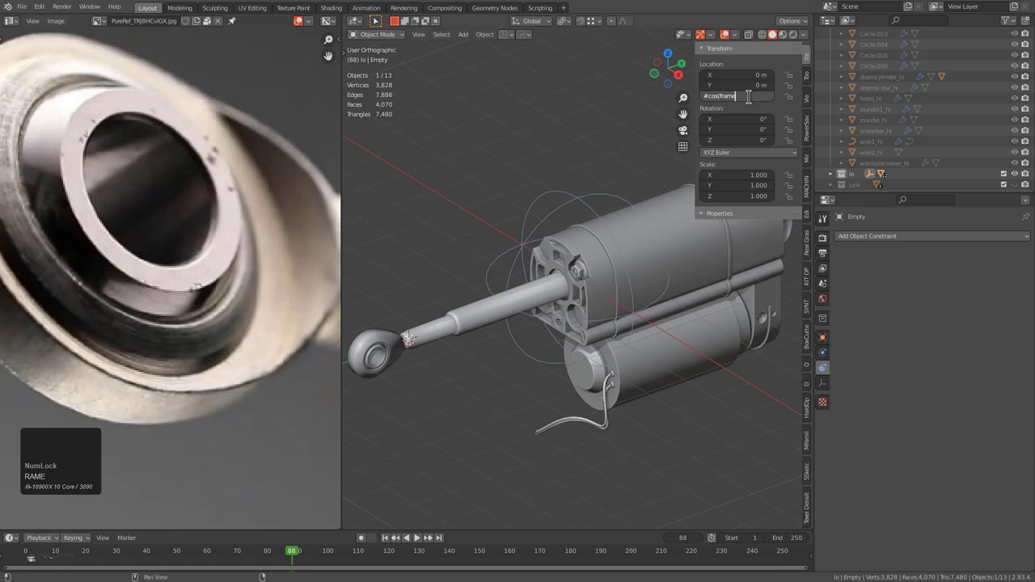
key("shift+*")
key("0")
type("0.150.150")
key("0")
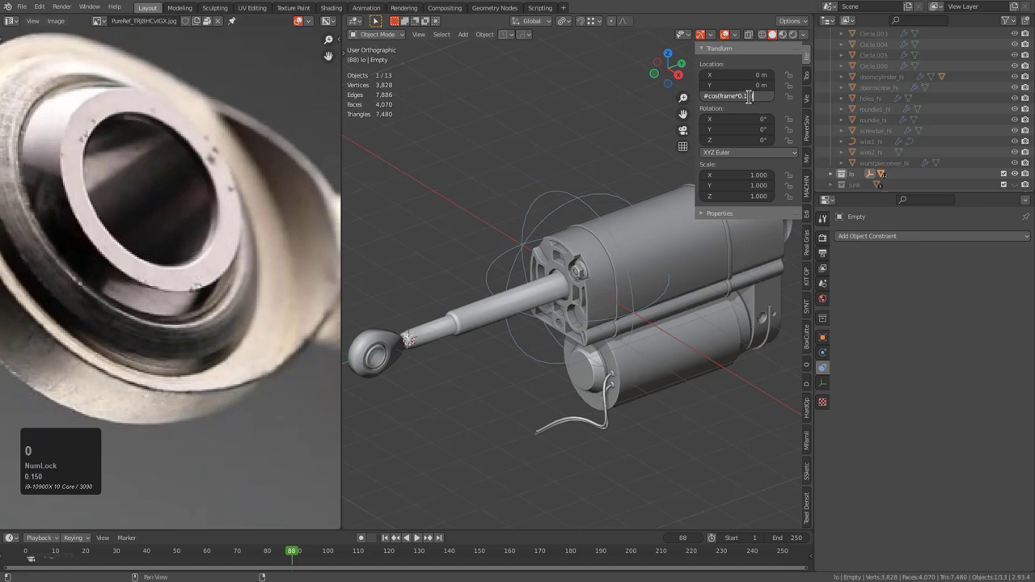
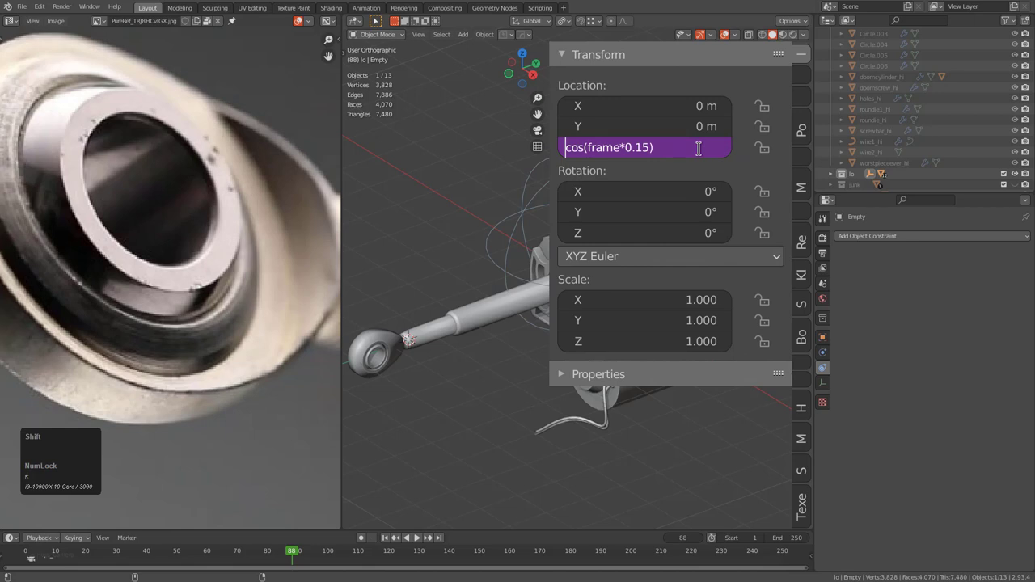
key("shift+#")
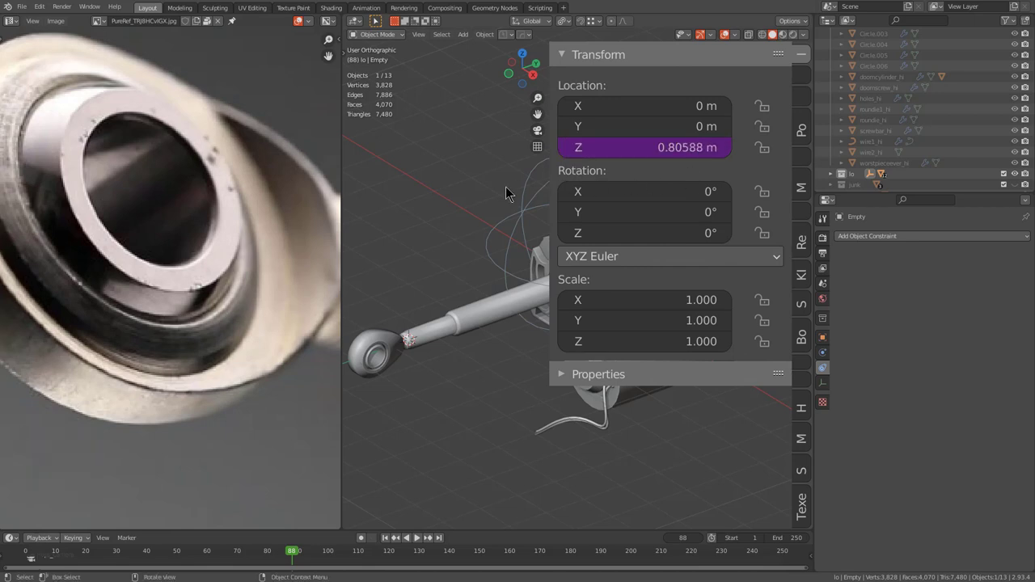
- Hide the sidebar and play the timeline to check the Empty bobbing up and down
key("n")
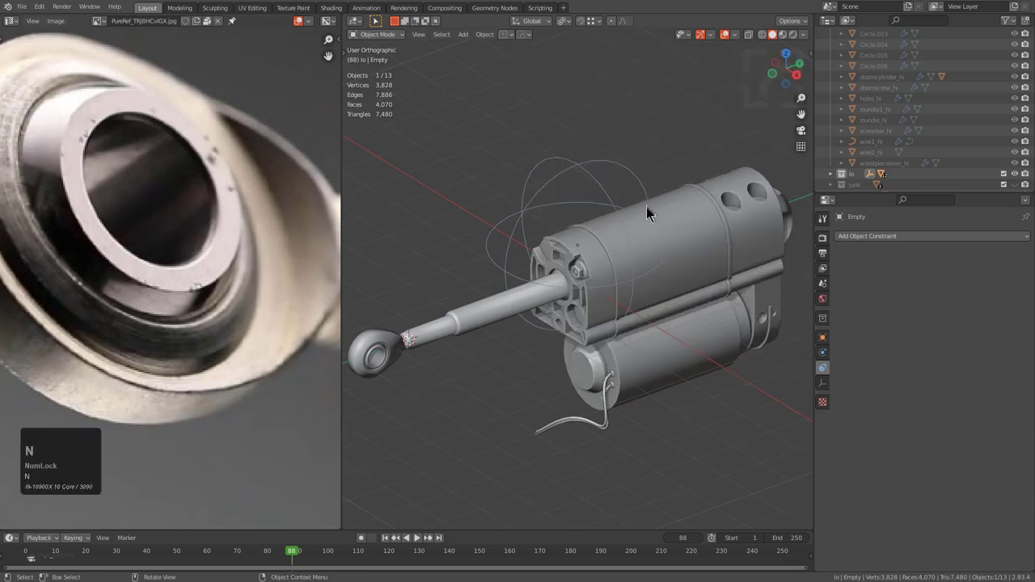
middle_click(649, 231)
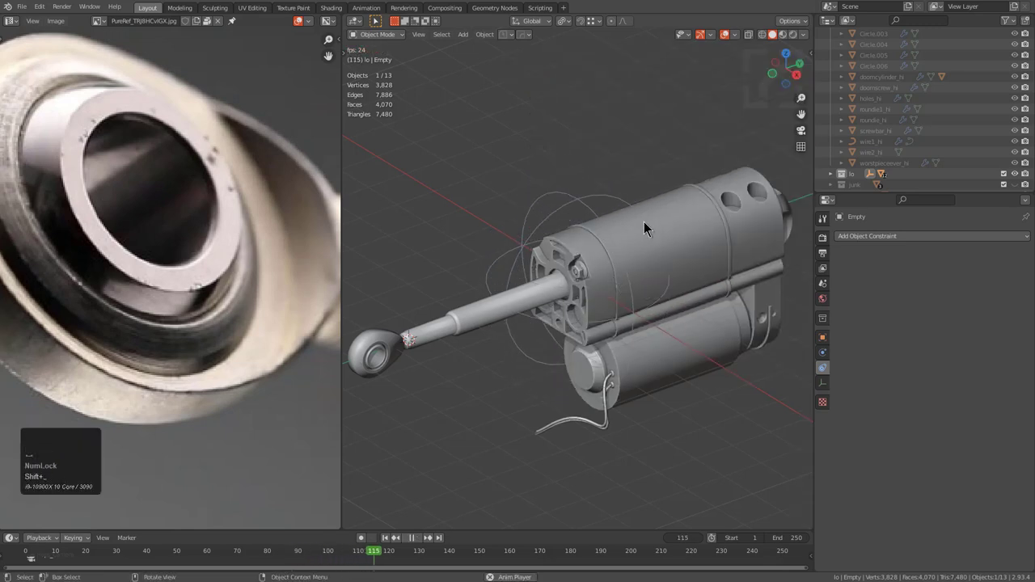
key("alt+a")
- Show the high-poly actuator parts and select the rod-end pieces and screw bar
middle_click(528, 280)
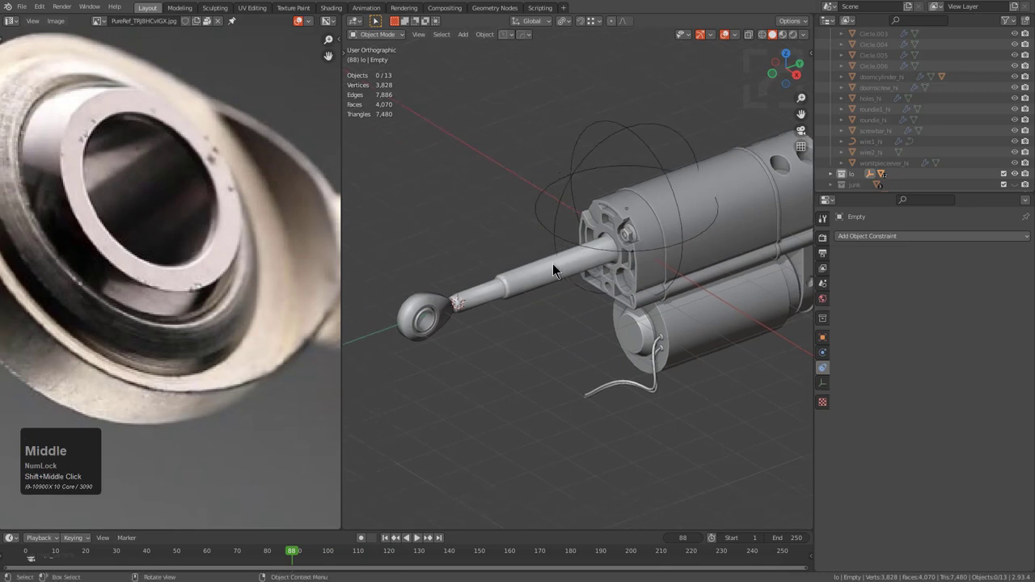
key("1")
type("12")
left_click(554, 279)
middle_click(507, 294)
scroll("up", 3)
key("alt+a")
left_click(479, 265)
left_click(481, 255)
middle_click(584, 243)
left_click(583, 233)
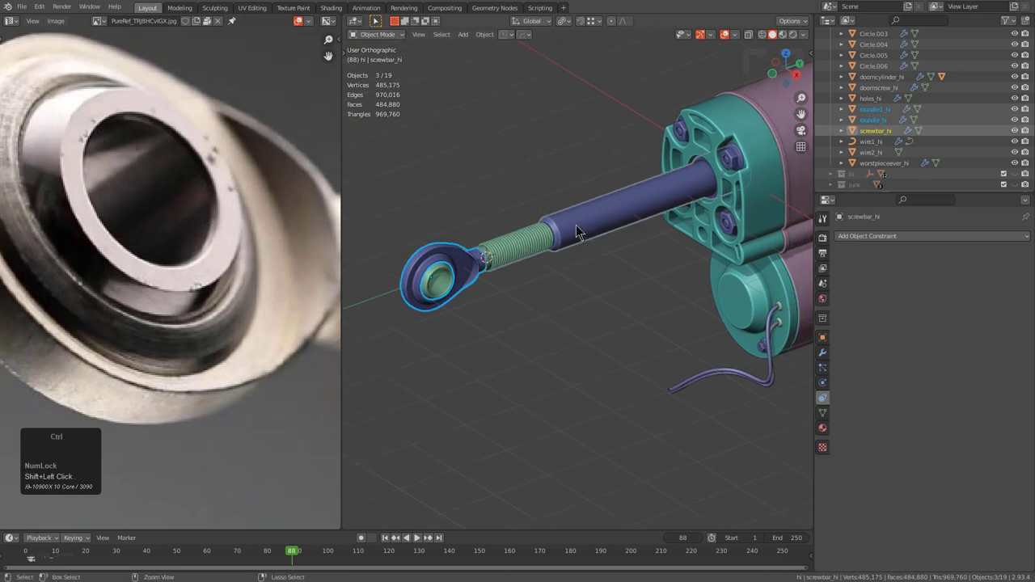
- Test-slide the screw bar out along Y, cancel the move and bring up its properties
key("ctrl+p")
left_click(583, 233)
key("alt+a")
left_click(583, 233)
scroll("down", 3)
key("g")
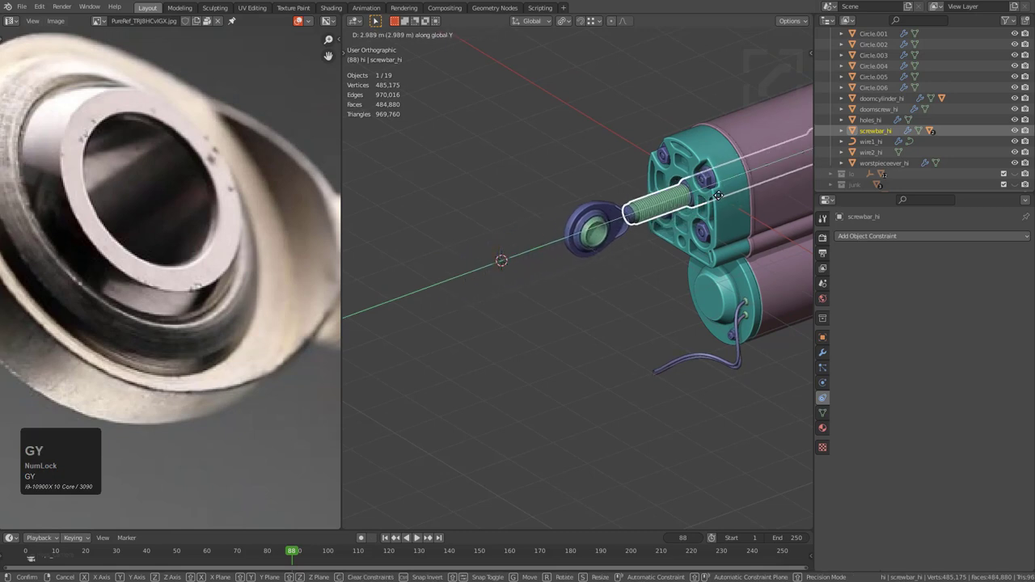
right_click(591, 243)
key("alt+a")
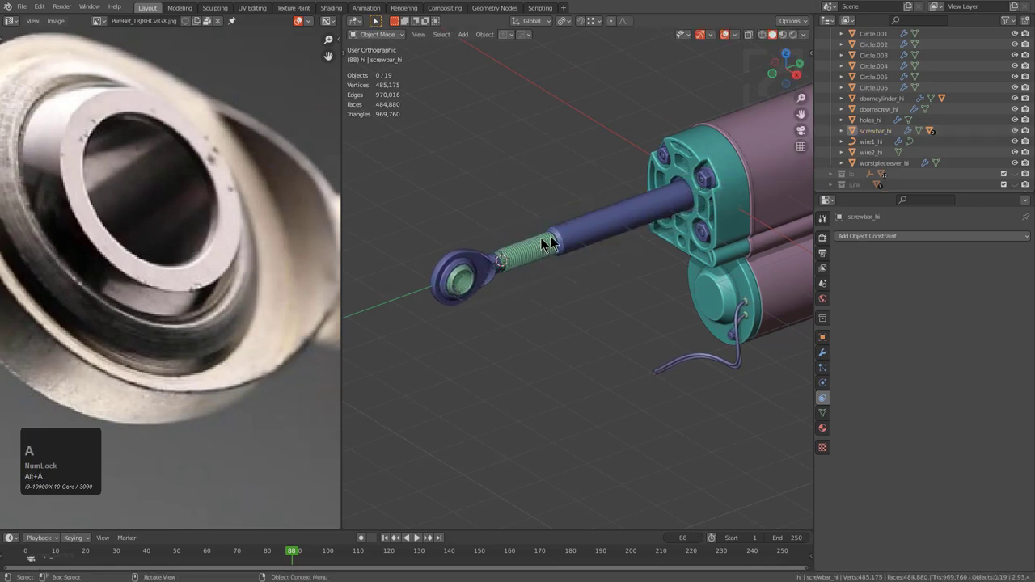
left_click(631, 218)
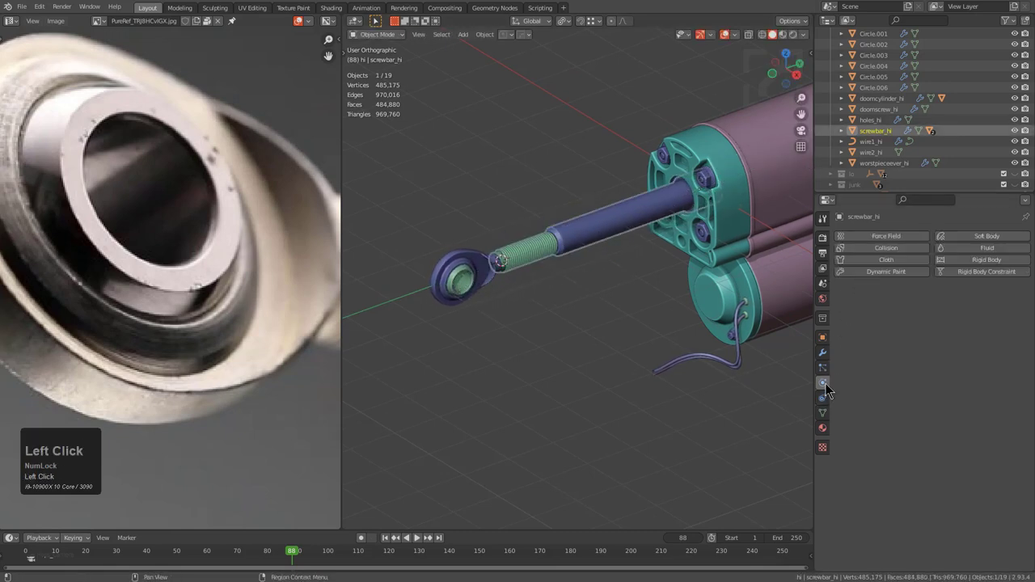
- Move the Empty controller into the hi collection with M, then select screwbar_hi again
key("2")
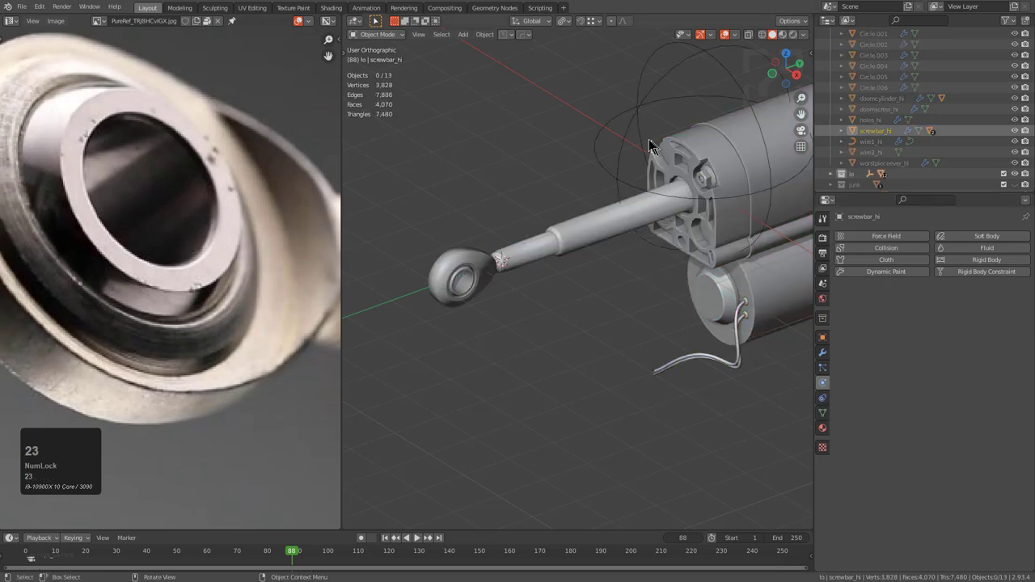
key("3")
double_click(644, 137)
key("m")
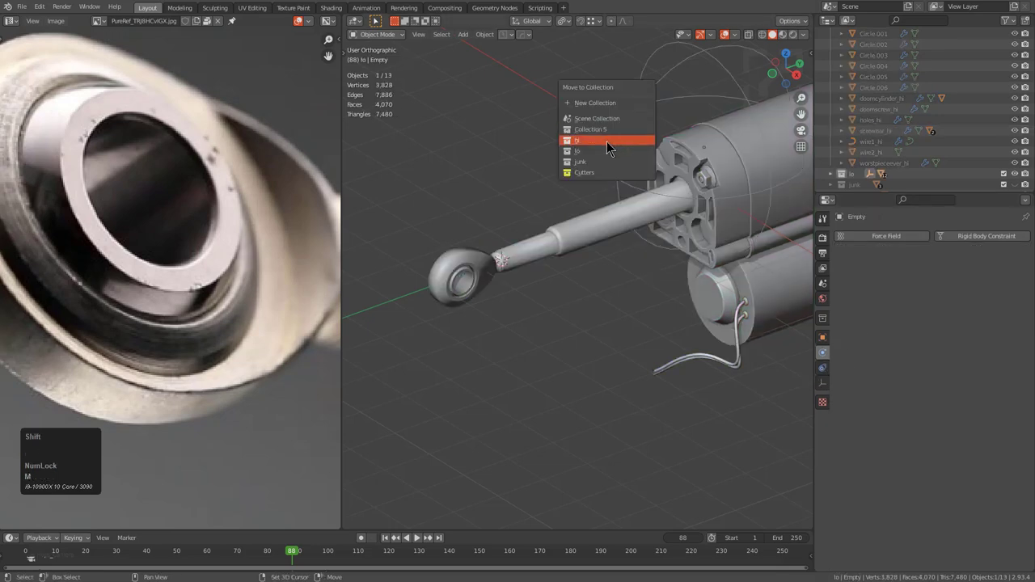
left_click(614, 150)
key("2")
key("alt+a")
left_click(609, 231)
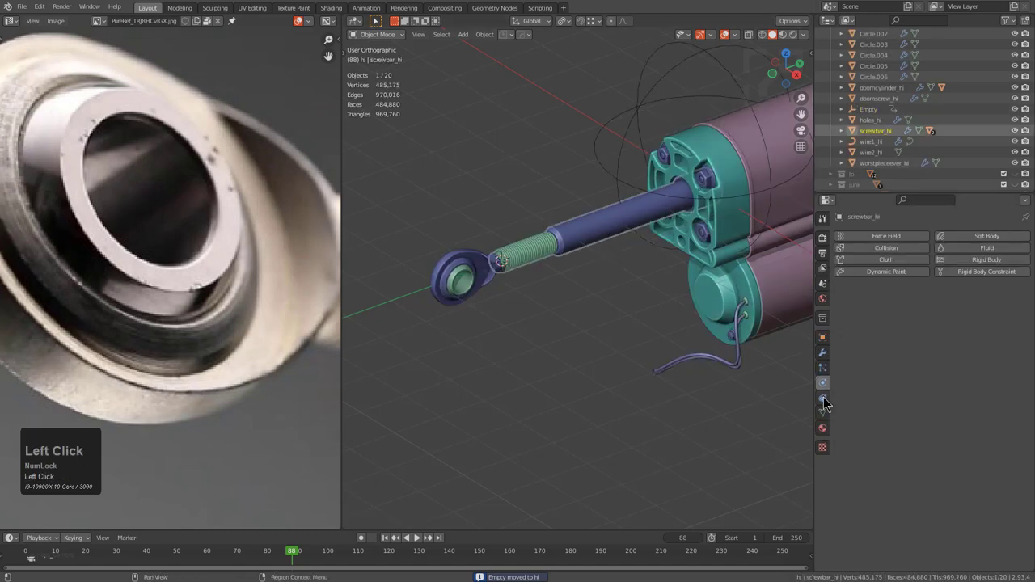
- Add a Transformation object constraint, with no target yet, to screwbar_hi
left_click(908, 244)
double_click(908, 247)
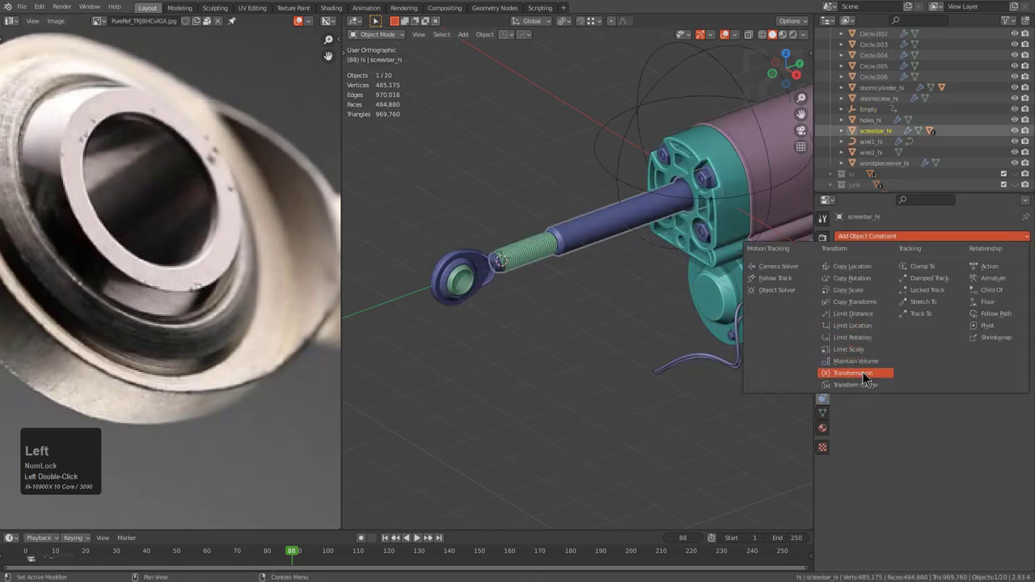
left_click(867, 380)
key("2")
left_click(635, 216)
- Switch to the low-poly parts and test-move the rod-end eye, cancelling each move
key("g")
right_click(580, 240)
double_click(463, 286)
left_click(480, 264)
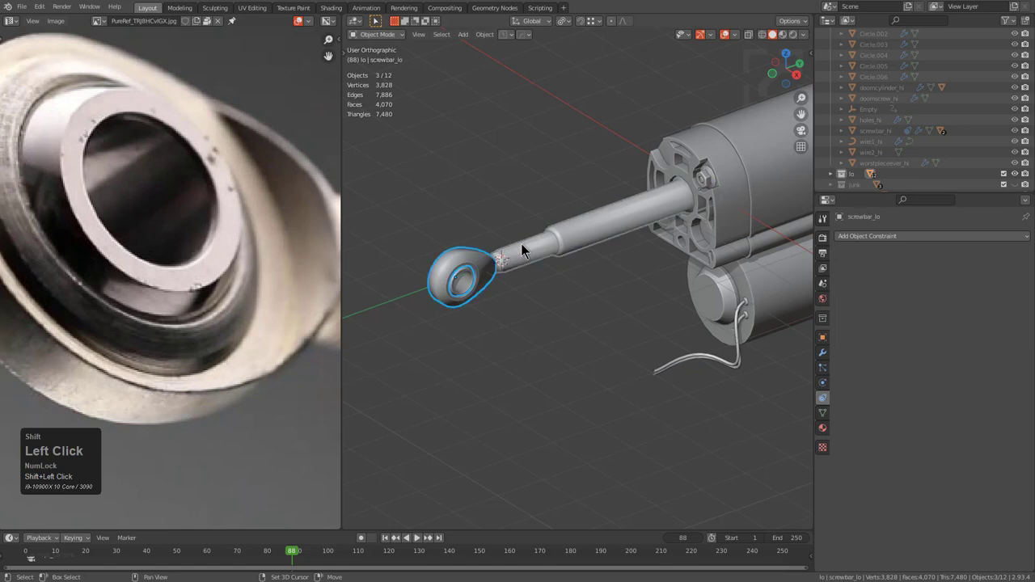
key("p")
left_click(529, 252)
key("alt+a")
left_click(539, 253)
key("g")
right_click(530, 241)
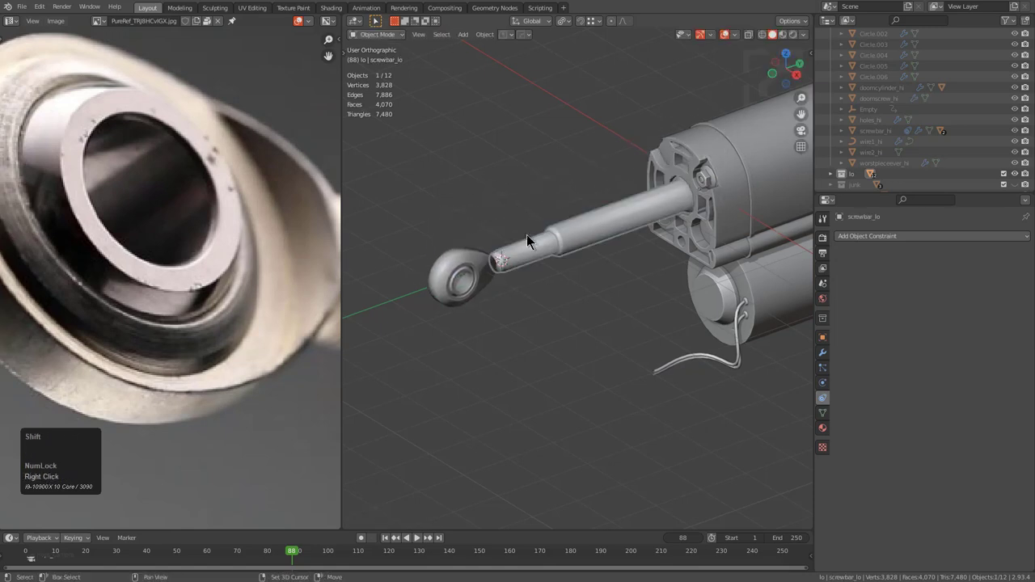
key("g")
right_click(568, 224)
- Show the high-poly collection again and select the screwbar_hi rod
key("shift+@")
double_click(546, 260)
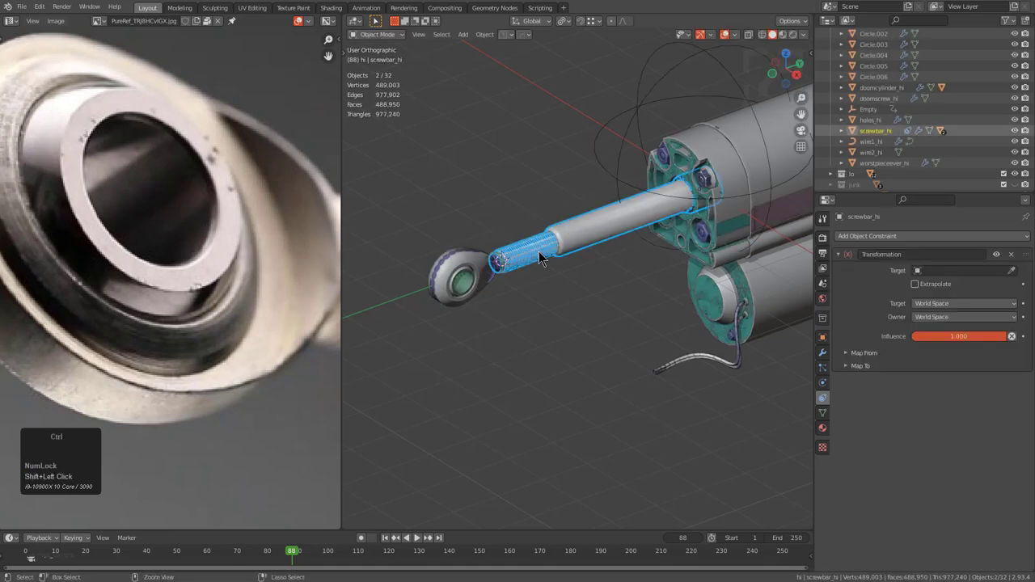
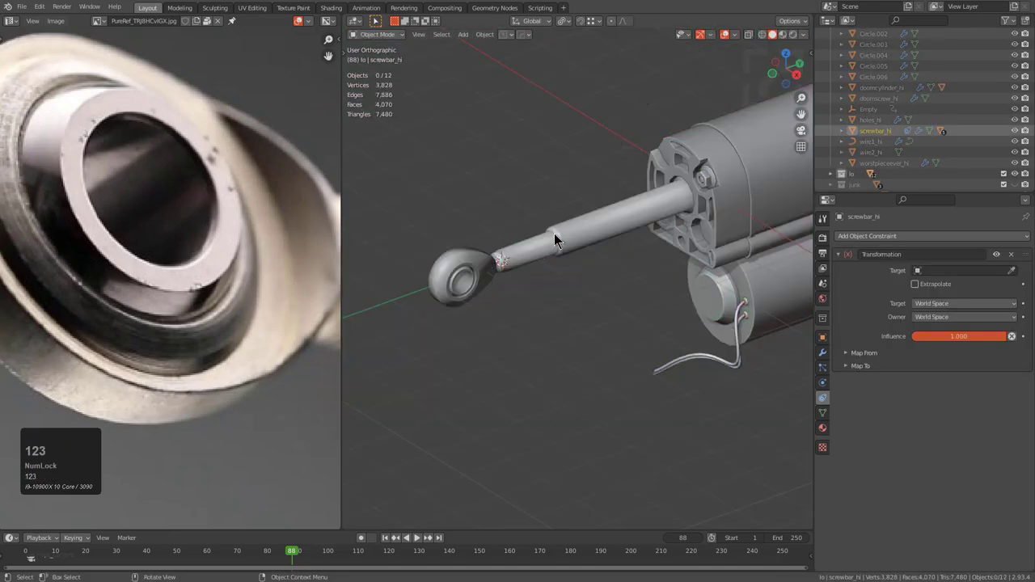
type("32")
key("alt+a")
left_click(594, 236)
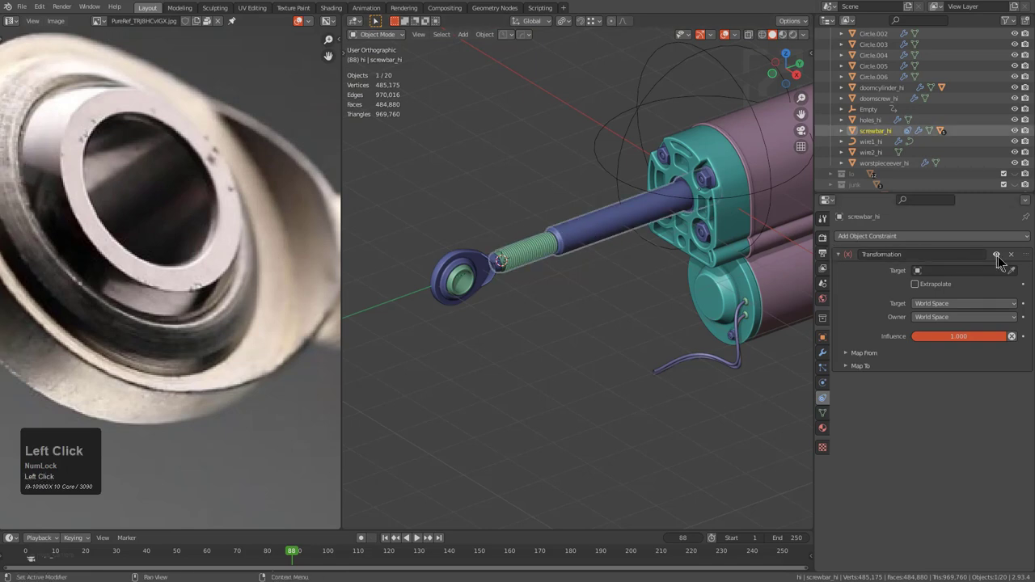
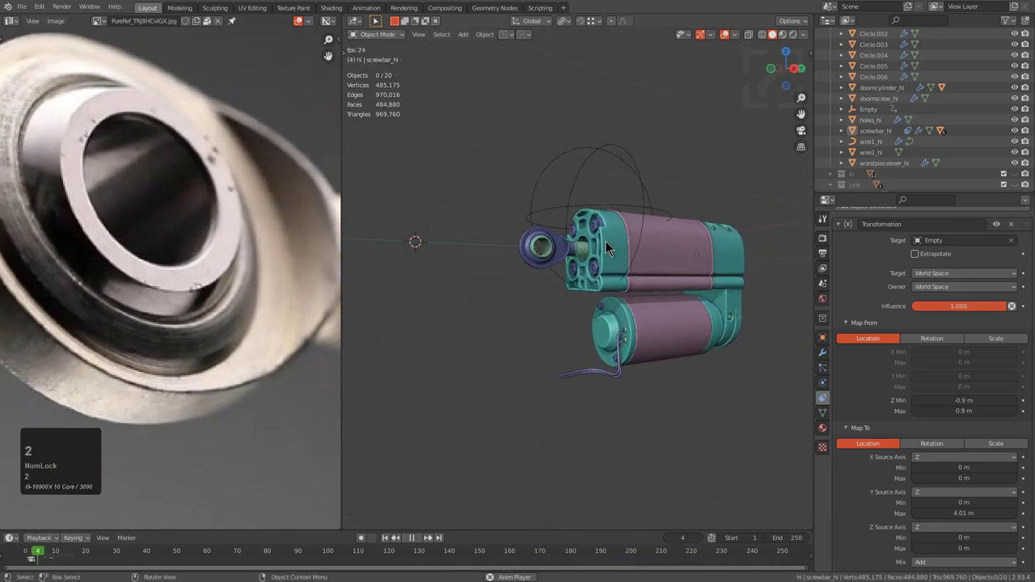
- Orbit around the actuator while playing to watch the rod follow the Empty's bob
scroll("up", 3)
middle_click(616, 248)
middle_click(605, 254)
key("2")
type("22")
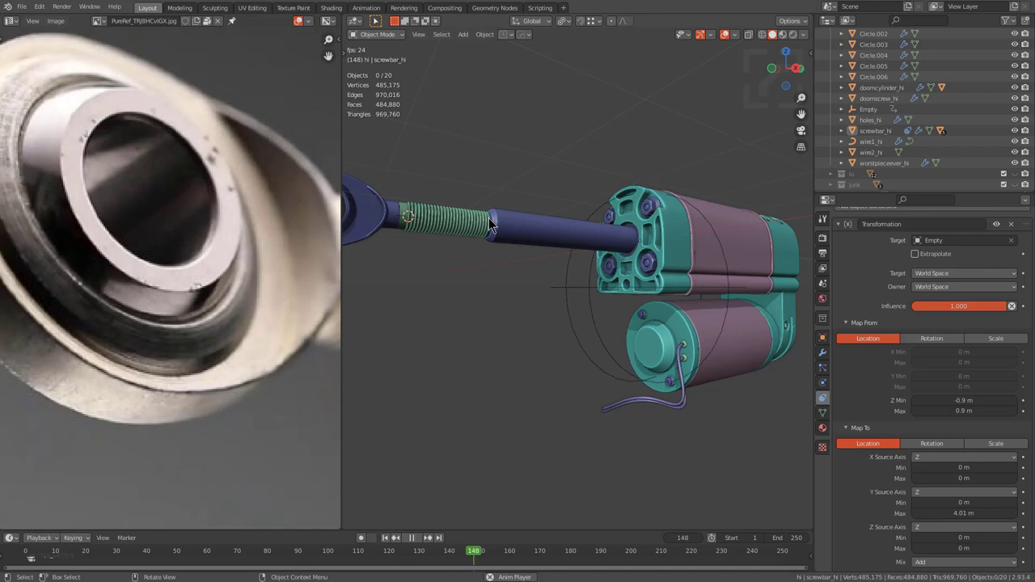
middle_click(579, 262)
middle_click(581, 273)
scroll("up", 3)
- Select the eye at the rod's end and stop playback at frame 88
left_click(607, 175)
key("KP_Decimal")
scroll("down", 3)
- Duplicate the rod-end eye as roundie_hi.001 in local view with a Hops_Mirror modifier on X and Z
middle_click(588, 234)
scroll("up", 3)
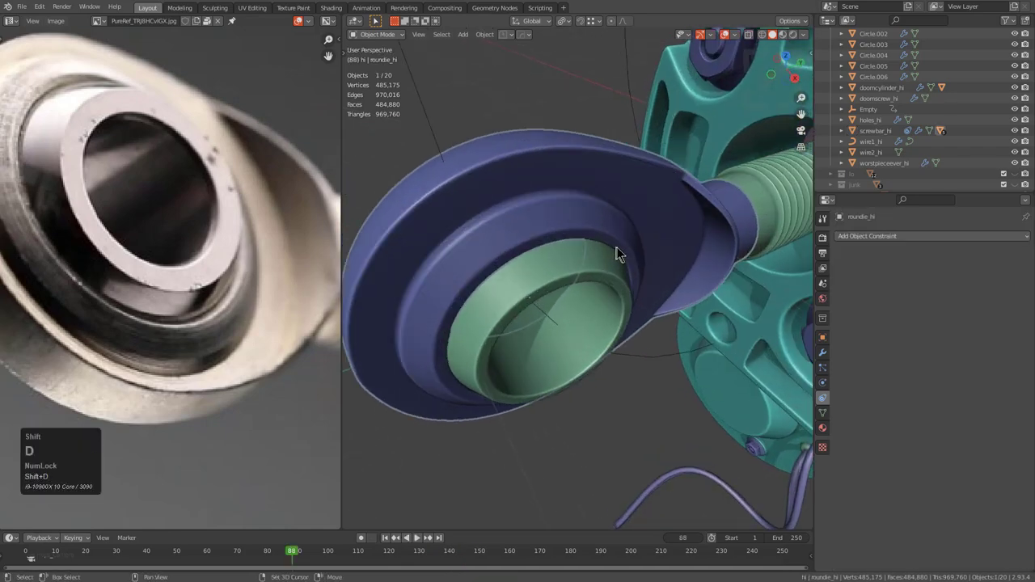
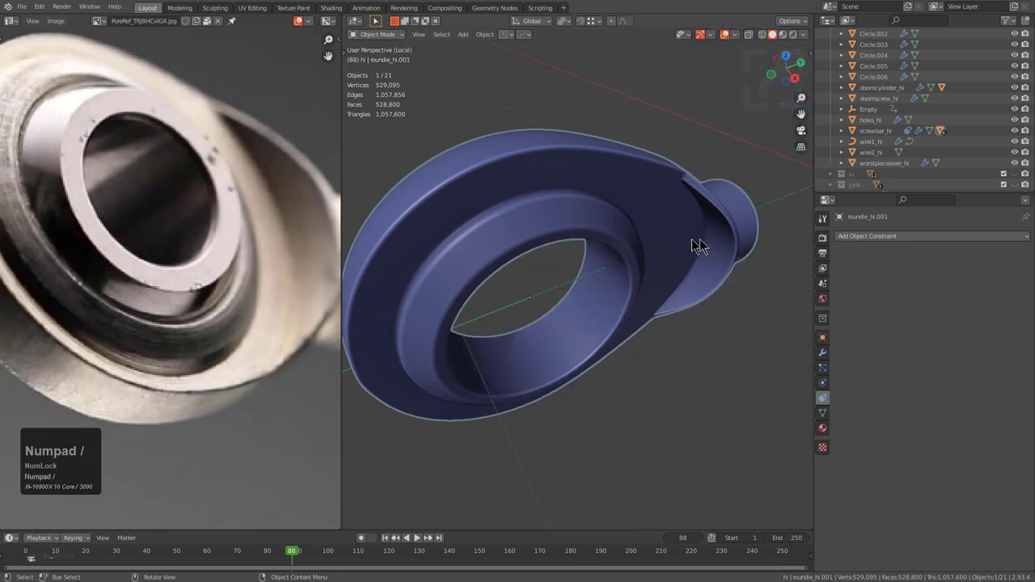
key("alt+a")
left_click(691, 226)
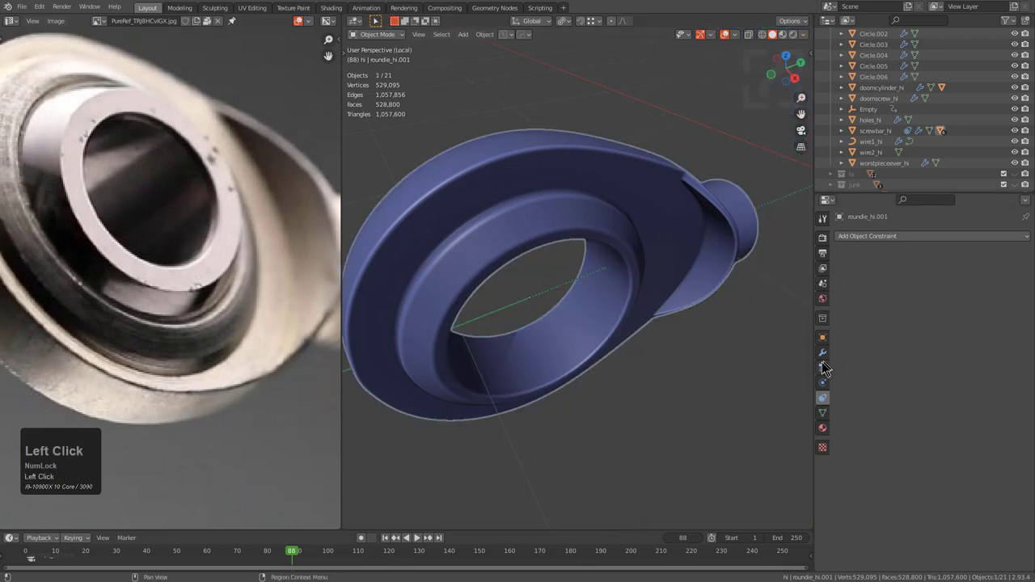
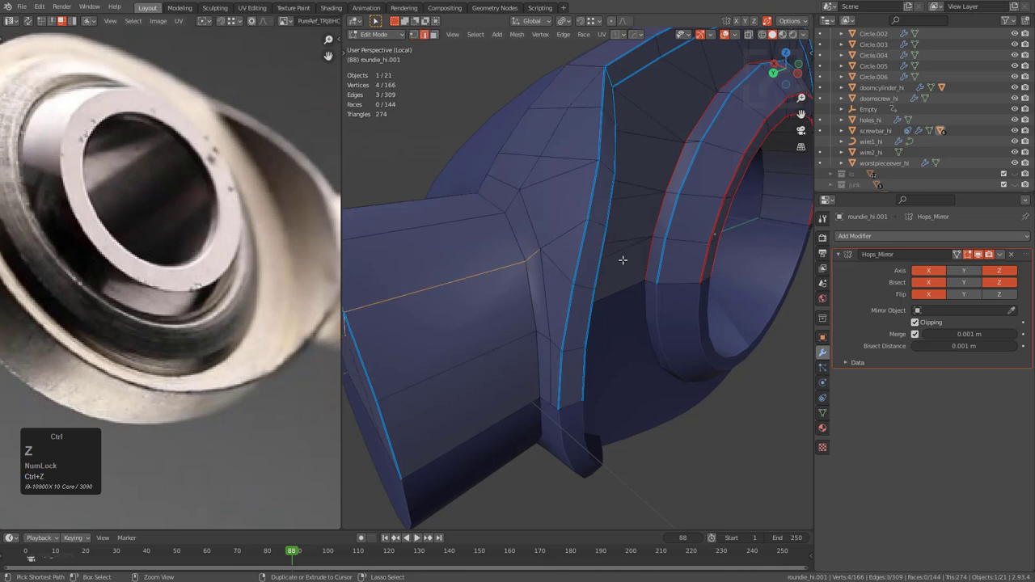
- Apply the Hops_Mirror modifier, isolate the ring band and mark its seam edges red
key("alt+a")
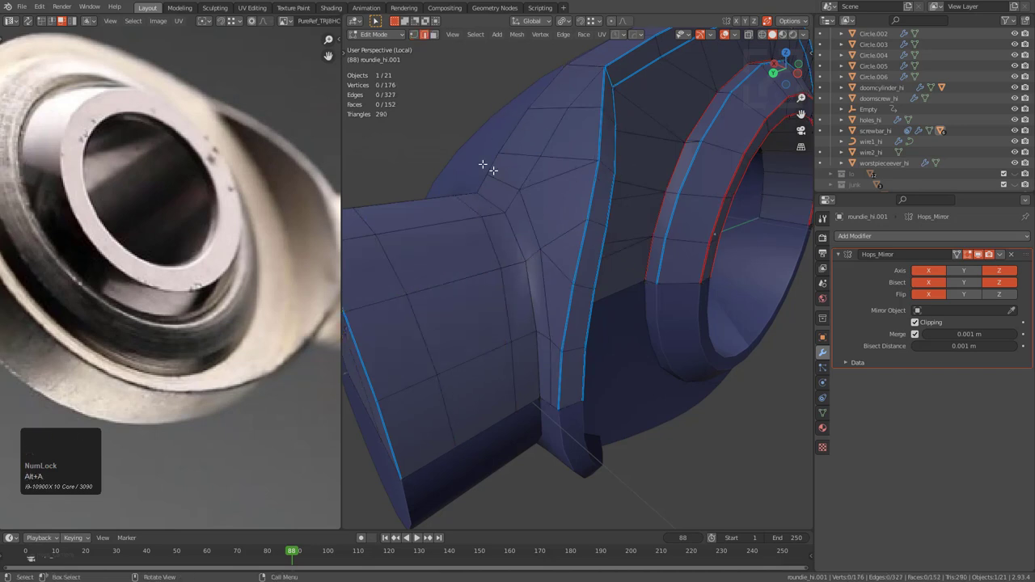
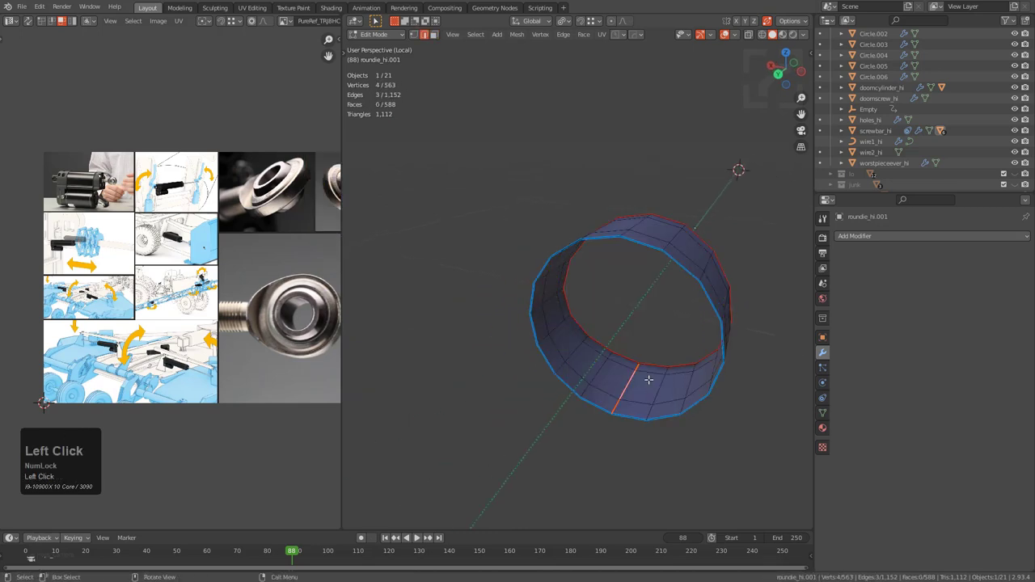
- Unwrap the whole ring band along its seams and pack its UV islands with UVPackmaster2
key("a")
type("au")
left_click(656, 379)
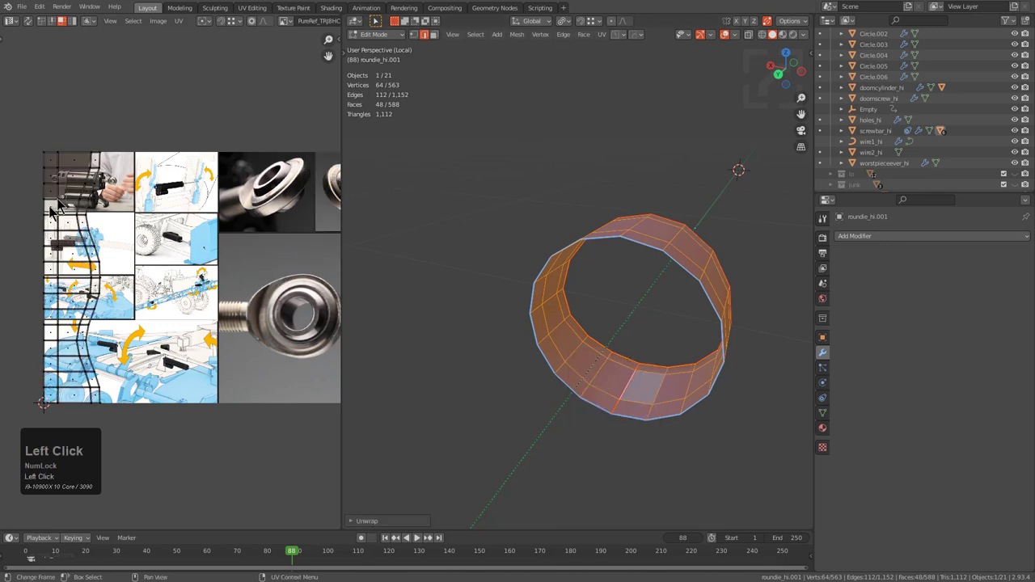
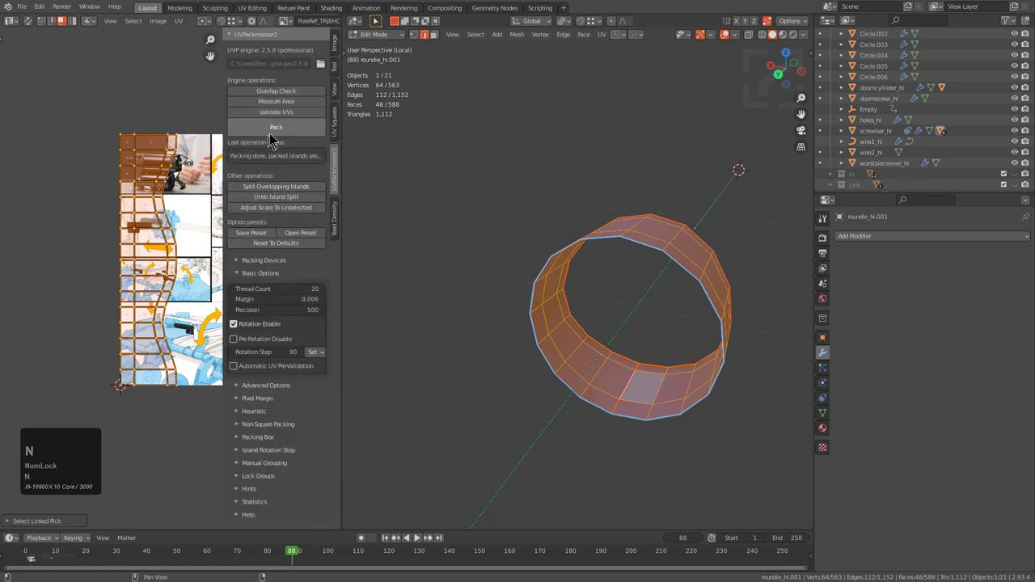
double_click(342, 125)
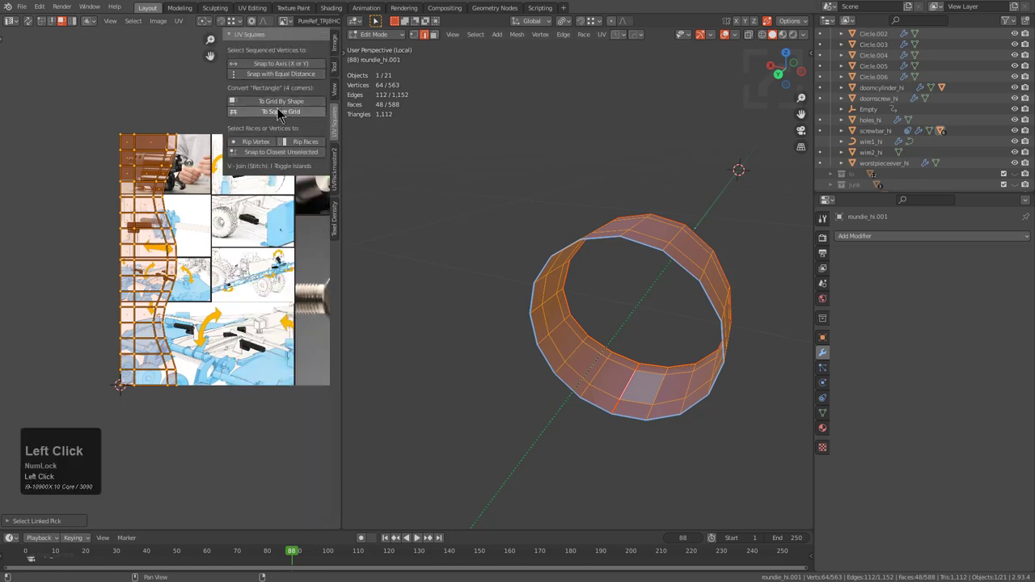
- Leave mesh editing and local view so the full high-poly rod end shows again
key("h")
key("alt+a")
key("a")
key("a")
scroll("down", 3)
middle_click(215, 246)
left_click_drag(188, 29, 233, 225)
double_click(229, 214)
middle_click(250, 284)
middle_click(558, 233)
middle_click(553, 236)
- Assign a material from the material list to the rod-end piece
scroll("down", 3)
key("alt+m")
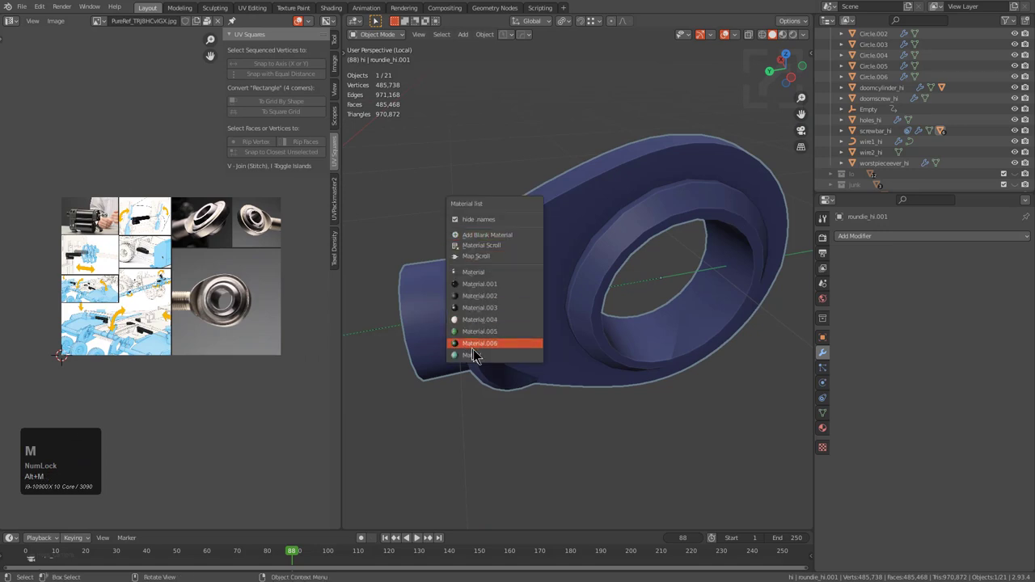
left_click(484, 361)
middle_click(575, 313)
- Move roundie_hi.001 into the lo collection as roundie1_lo and hide the hi collection
key("m")
key("KP_Divide")
key("g")
right_click(544, 270)
key("m")
left_click(523, 283)
key("2")
scroll("down", 3)
left_click(557, 278)
key("h")
left_click_drag(559, 285, 510, 270)
middle_click(510, 270)
scroll("up", 3)
- Play the extension animation and orbit around the actuator to watch the rod push out
left_click(612, 262)
key("g")
right_click(620, 278)
middle_click(607, 282)
scroll("down", 3)
scroll("down", 3)
key("alt+a")
middle_click(611, 292)
scroll("up", 3)
middle_click(528, 283)
scroll("up", 3)
middle_click(526, 278)
scroll("down", 3)
middle_click(560, 286)
scroll("up", 3)
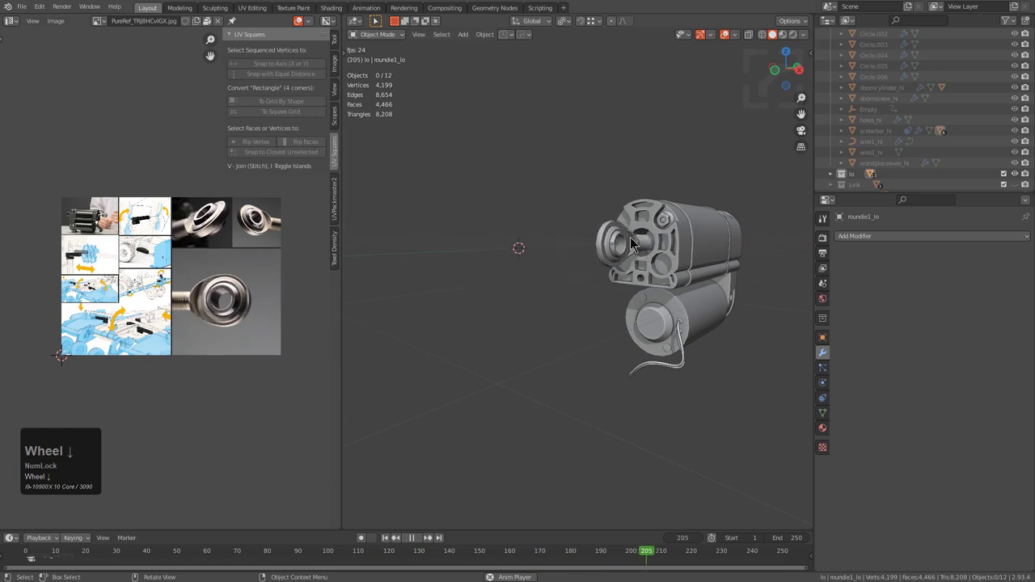
middle_click(633, 272)
scroll("up", 3)
middle_click(642, 263)
scroll("down", 3)
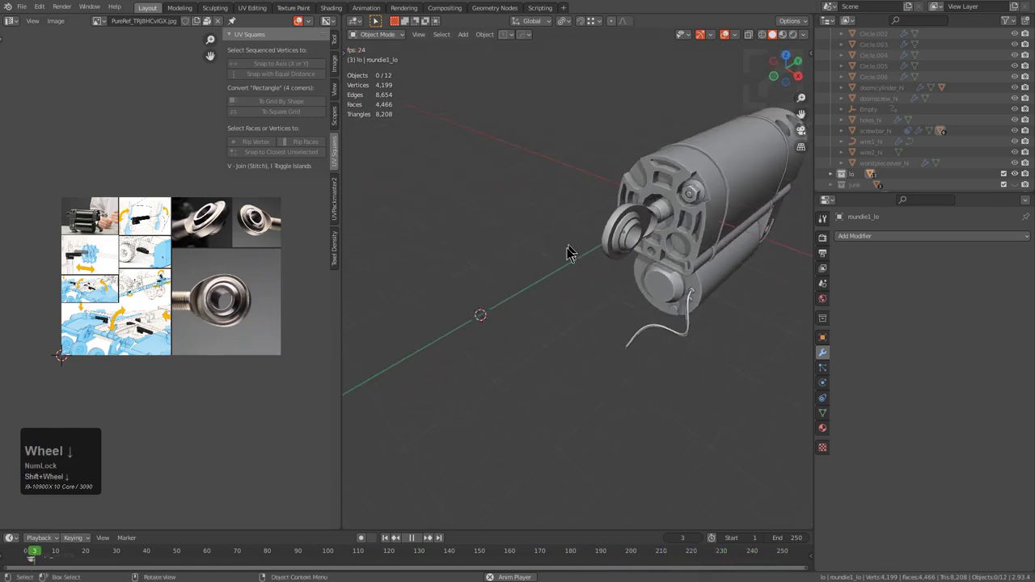
middle_click(583, 280)
scroll("down", 3)
middle_click(534, 304)
middle_click(537, 296)
scroll("up", 3)
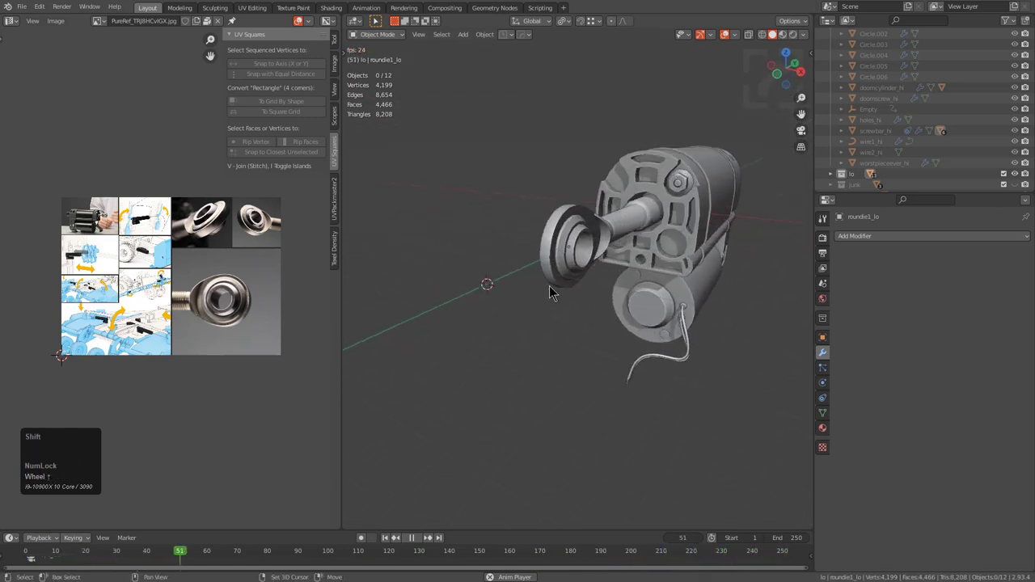
left_click_drag(538, 284, 553, 251)
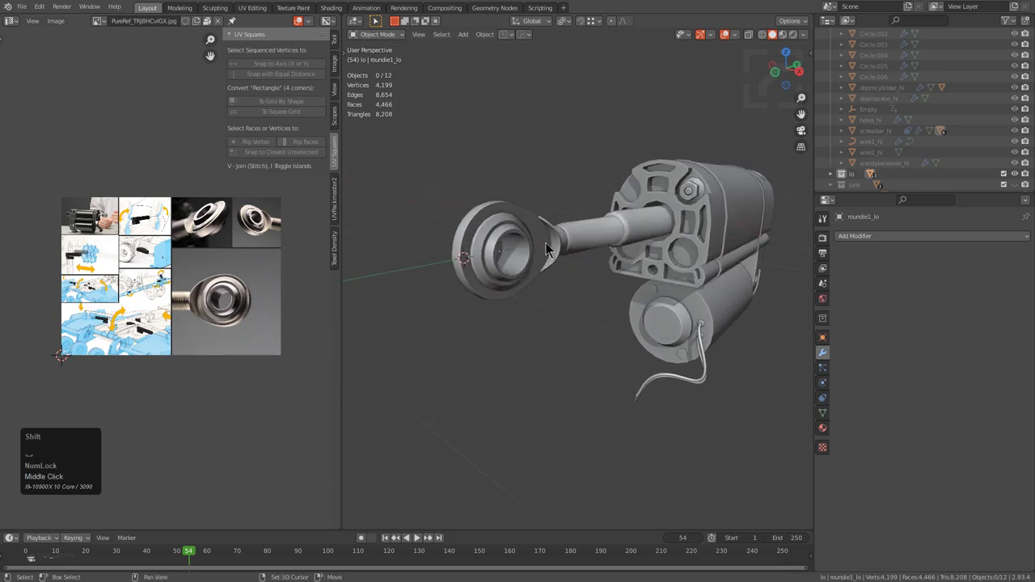
left_click_drag(558, 261, 559, 249)
scroll("up", 3)
scroll("up", 3)
scroll("up", 3)
- Stop playback at frame 63 with the rod extended and select every low-poly part
middle_click(601, 265)
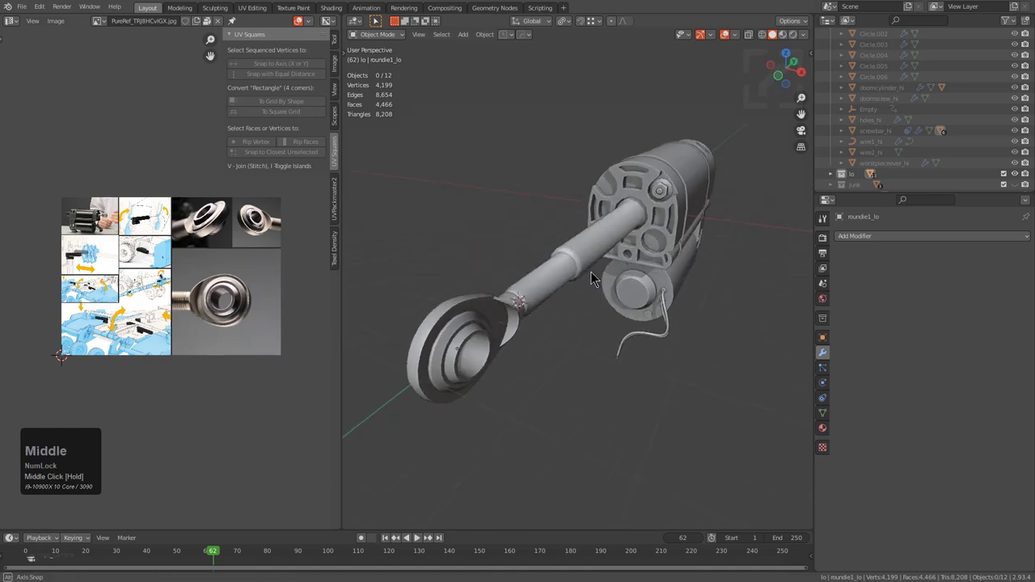
middle_click(587, 287)
middle_click(593, 275)
middle_click(575, 294)
scroll("down", 3)
middle_click(602, 233)
scroll("up", 3)
middle_click(575, 288)
middle_click(567, 293)
middle_click(599, 254)
middle_click(599, 258)
middle_click(597, 261)
middle_click(594, 264)
left_click_drag(584, 256, 224, 563)
right_click(223, 564)
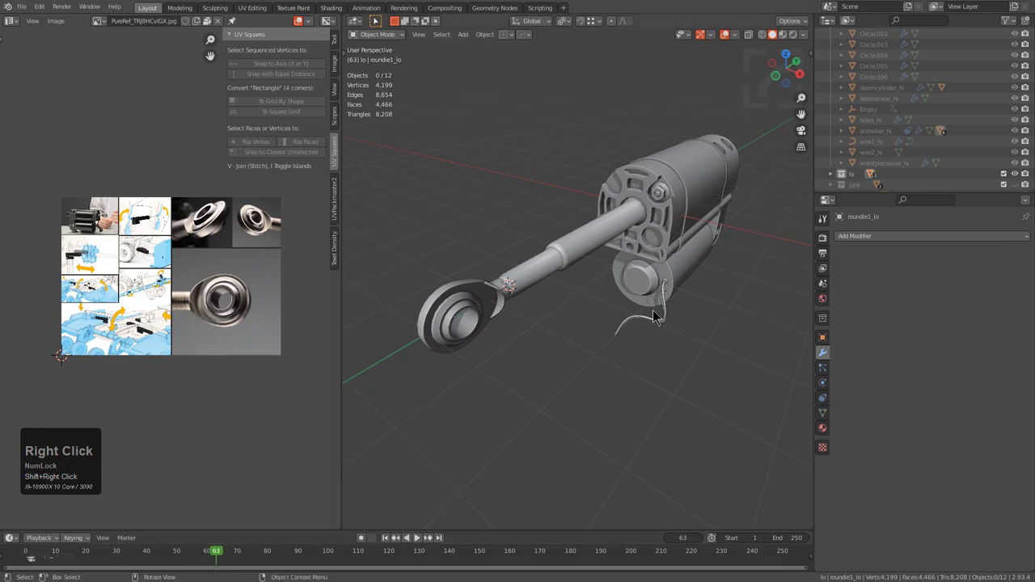
key("alt+a")
middle_click(641, 304)
key("a")
scroll("up", 3)
middle_click(537, 286)
scroll("down", 3)
middle_click(533, 289)
scroll("up", 3)
left_click(553, 251)
scroll("down", 3)
key("a")
middle_click(649, 265)
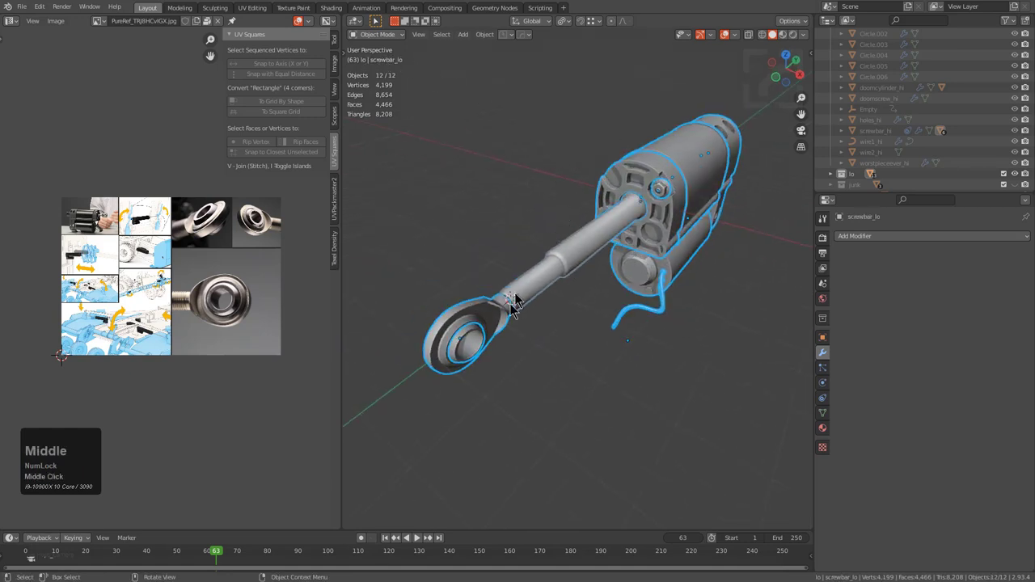
- Edit all low-poly parts together, select the linked rod-end geometry and show the Color Grid test image
middle_click(516, 334)
scroll("down", 3)
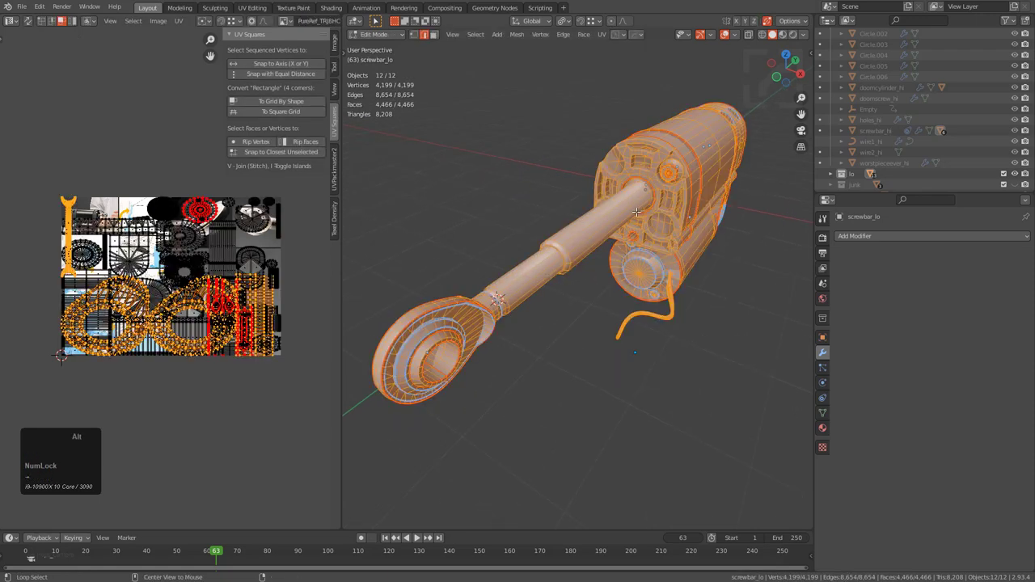
key("alt+a")
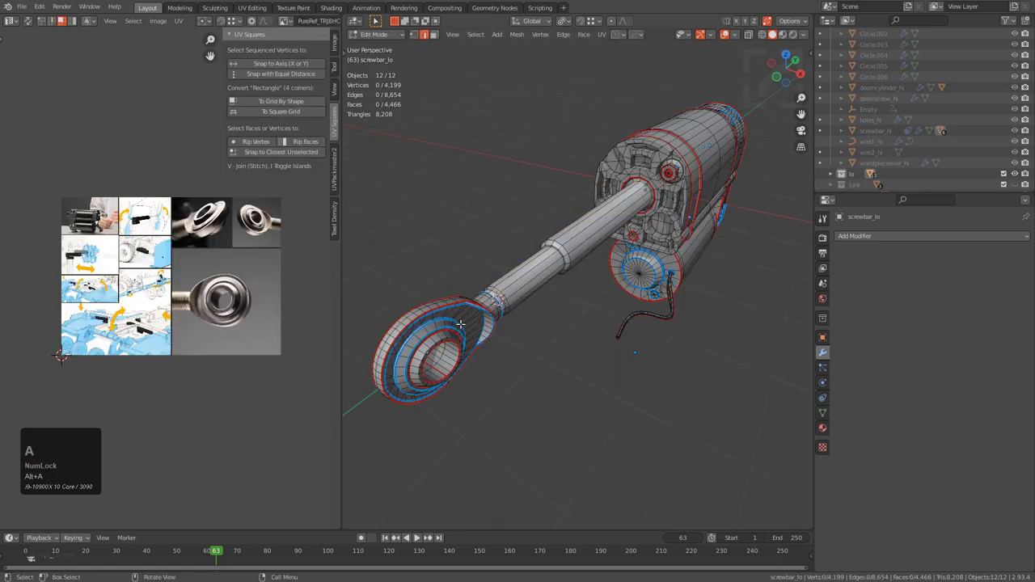
key("1")
key("l")
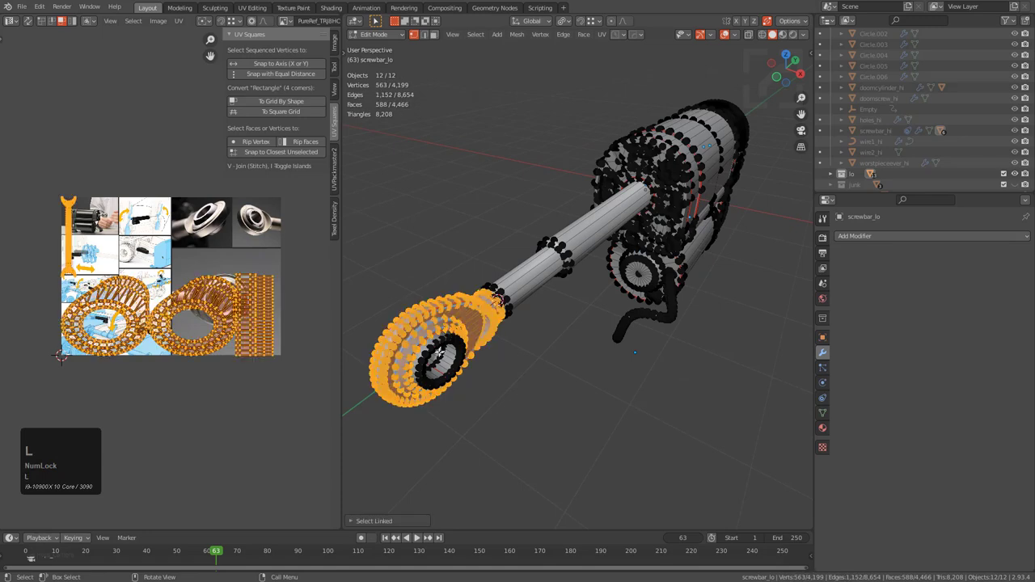
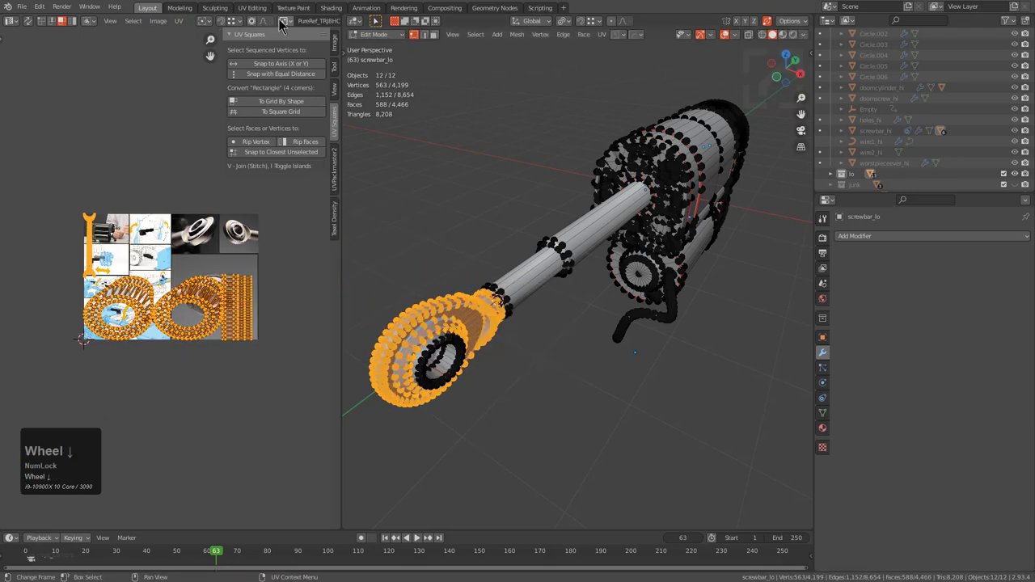
left_click(287, 27)
scroll("up", 3)
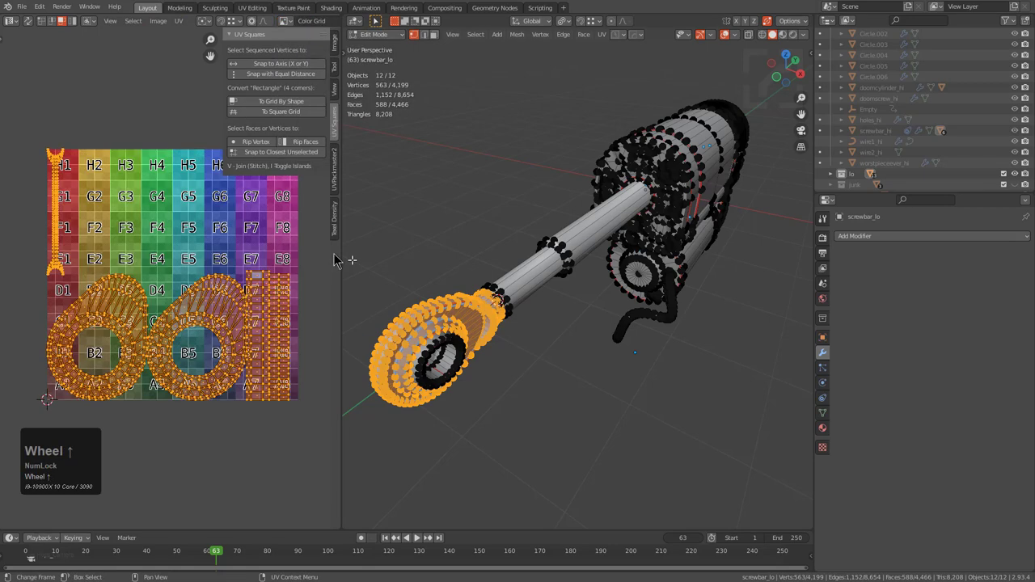
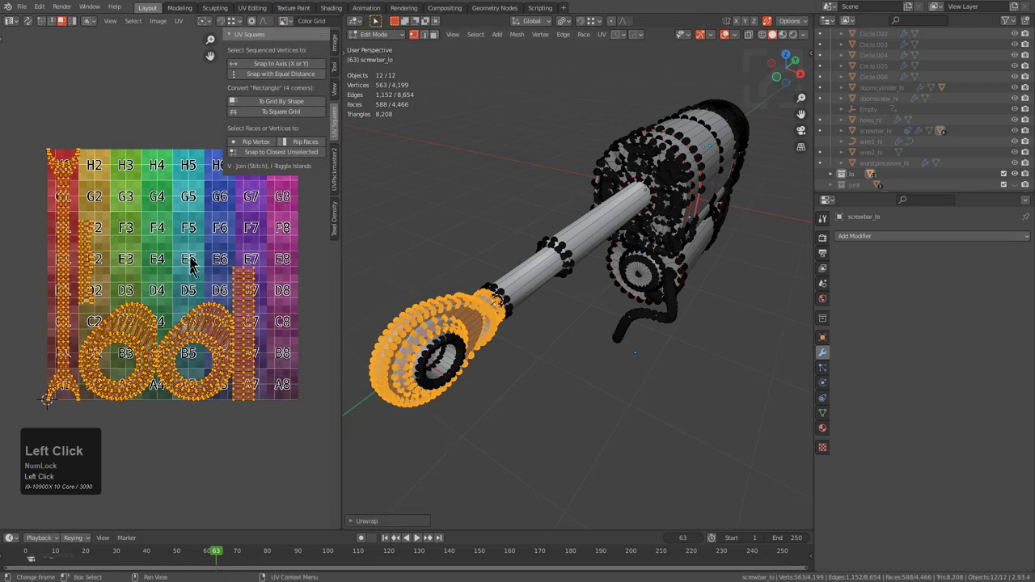
scroll("down", 3)
- Unwrap the parts and pack all their UV islands into the square over the colour grid
key("g")
left_click(177, 374)
middle_click(146, 383)
scroll("up", 3)
key("alt+a")
key("l")
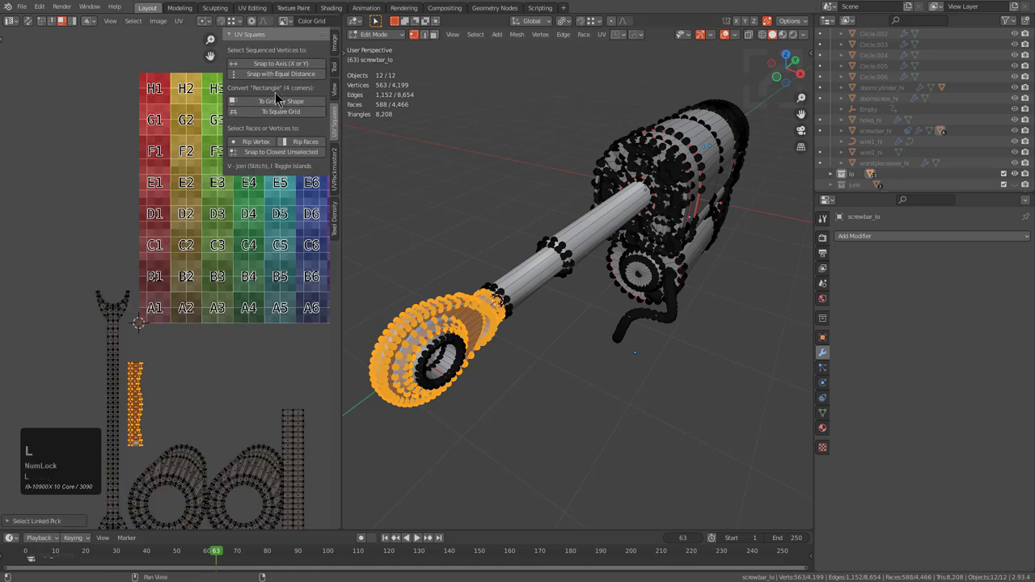
double_click(284, 110)
middle_click(215, 434)
scroll("down", 3)
key("a")
key("a")
scroll("down", 3)
middle_click(253, 270)
key("a")
left_click(341, 166)
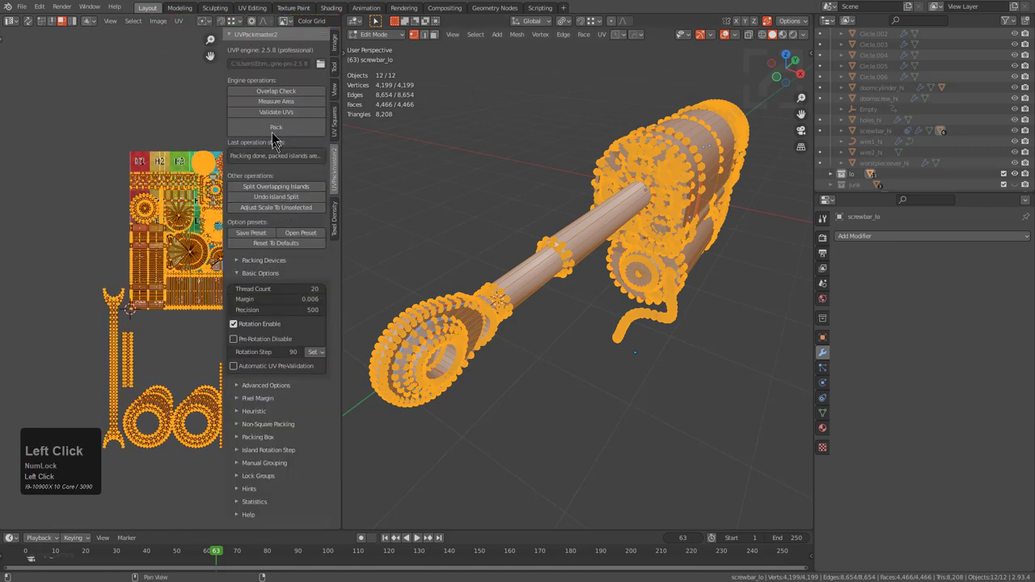
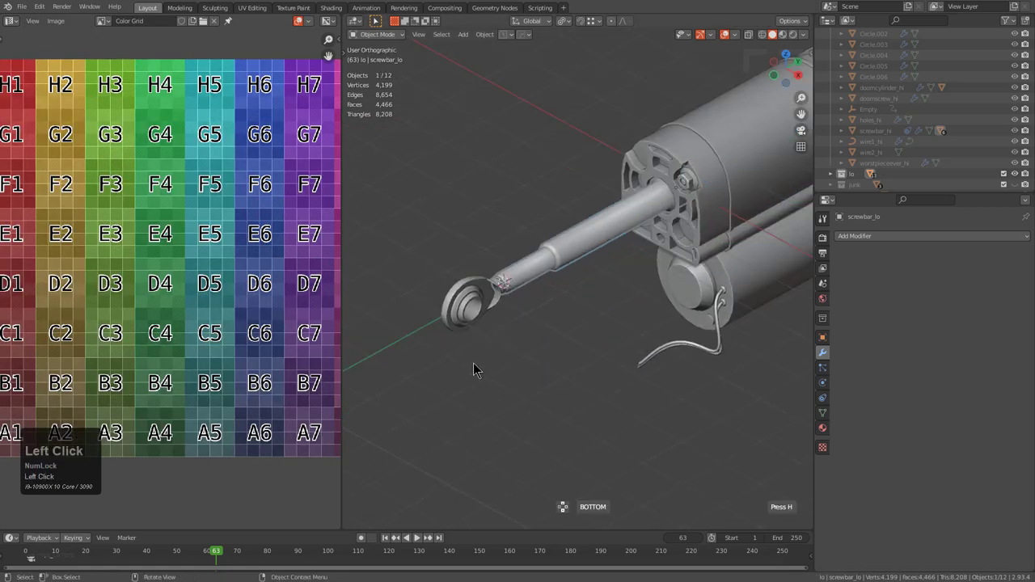
- Toggle the viewport shading display options while inspecting the actuator body from several angles
key("alt+v")
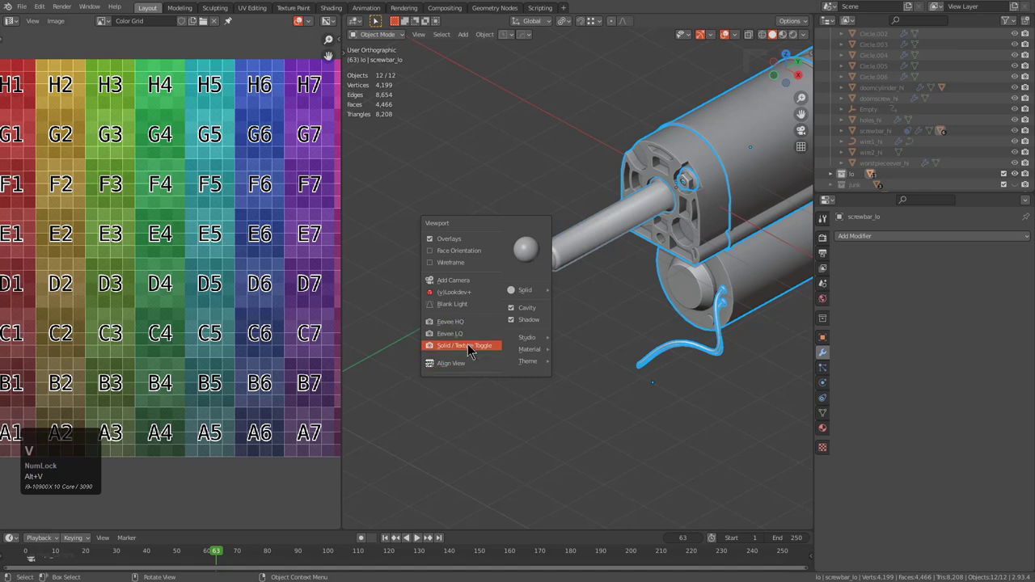
left_click(475, 352)
middle_click(632, 274)
key("alt+a")
middle_click(734, 270)
middle_click(700, 281)
scroll("down", 3)
left_click_drag(645, 281, 653, 290)
key("alt+v")
left_click(653, 288)
left_click(634, 288)
middle_click(651, 252)
scroll("down", 3)
scroll("up", 3)
middle_click(664, 240)
scroll("up", 3)
key("alt+v")
left_click(681, 108)
- Check the actuator all around and save the blend file as piston_04_4.blend
middle_click(664, 175)
middle_click(563, 325)
scroll("down", 3)
middle_click(510, 349)
scroll("up", 3)
middle_click(613, 248)
middle_click(611, 273)
scroll("down", 3)
middle_click(449, 339)
scroll("down", 3)
middle_click(537, 290)
key("ctrl+s")
middle_click(564, 290)
middle_click(537, 359)
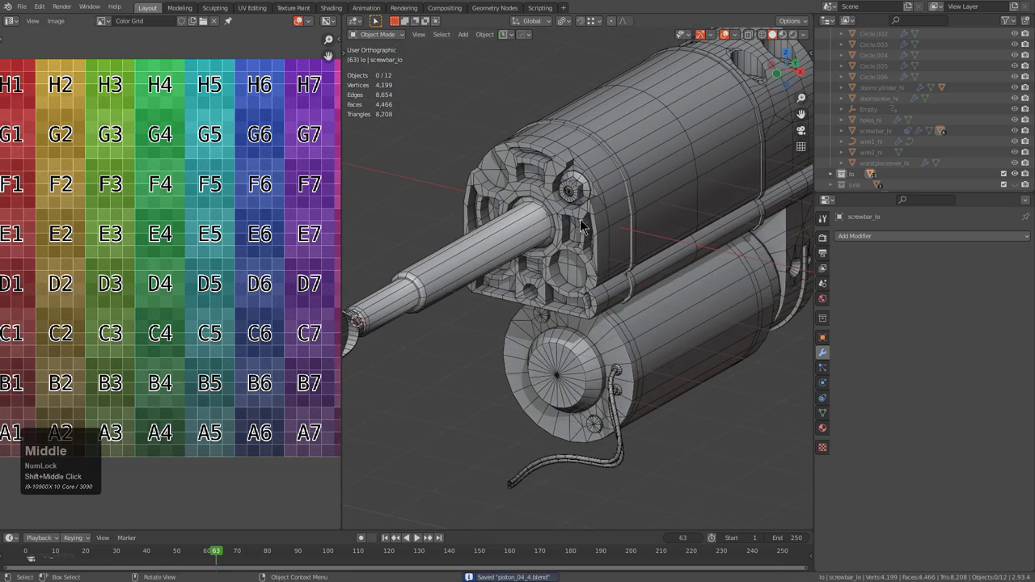
- Inspect the front end, save again, and bring up the HardOps helper's sharpening and auto-smooth options
left_click_drag(582, 231, 547, 252)
scroll("up", 3)
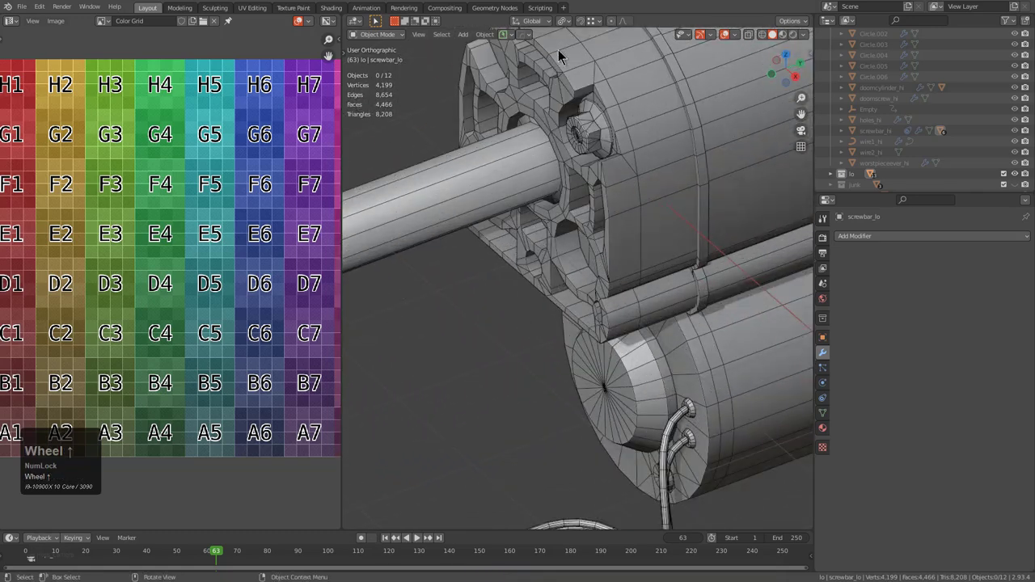
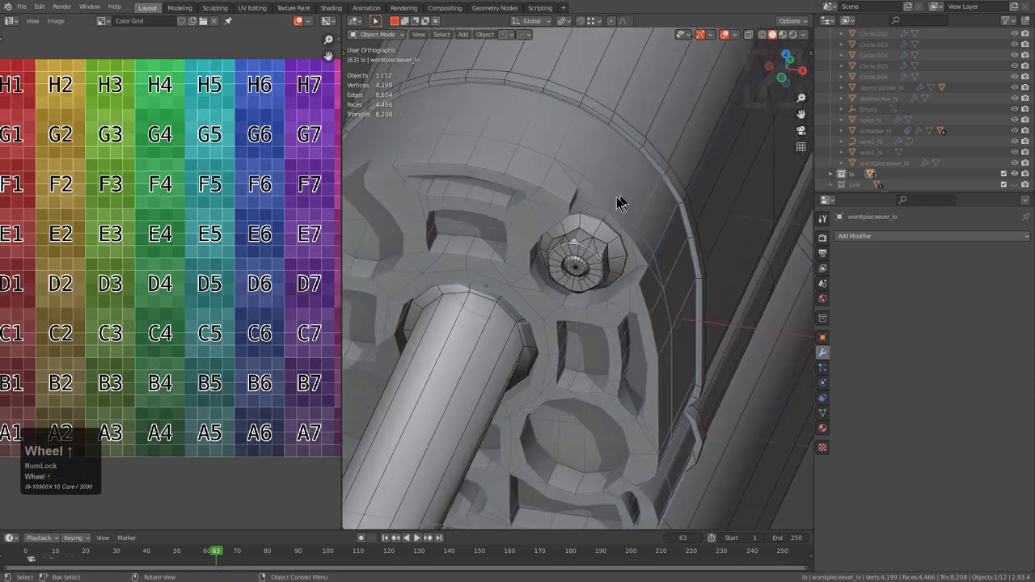
left_click_drag(590, 212, 583, 202)
scroll("down", 3)
left_click_drag(584, 201, 558, 217)
scroll("down", 3)
middle_click(603, 297)
key("alt+a")
scroll("down", 3)
middle_click(579, 306)
middle_click(572, 278)
middle_click(593, 271)
key("ctrl+s")
middle_click(593, 265)
double_click(558, 196)
key("ctrl+`")
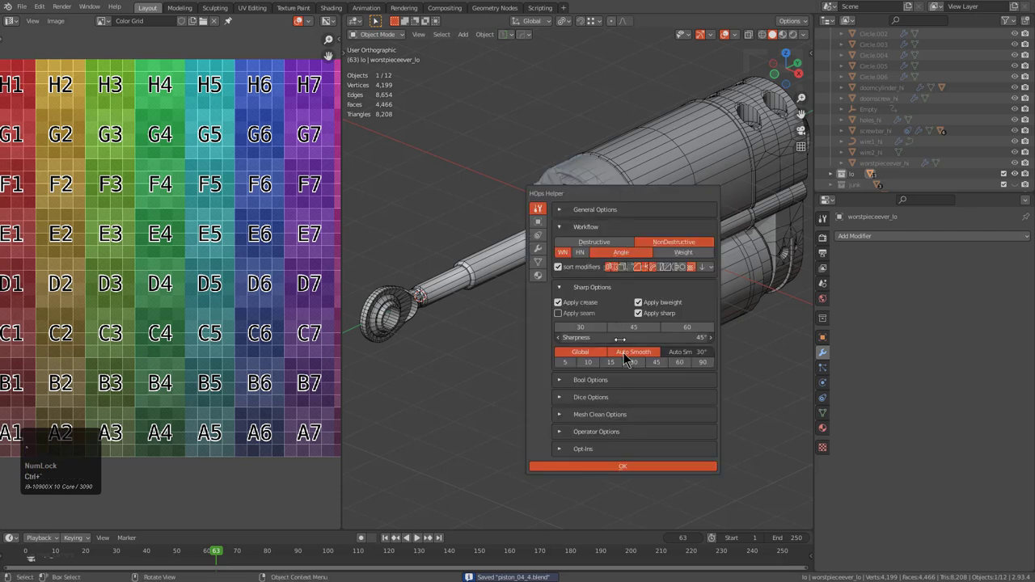
- Dismiss the helper, clear the selection and pick the eye-ring part
double_click(639, 358)
key("alt+a")
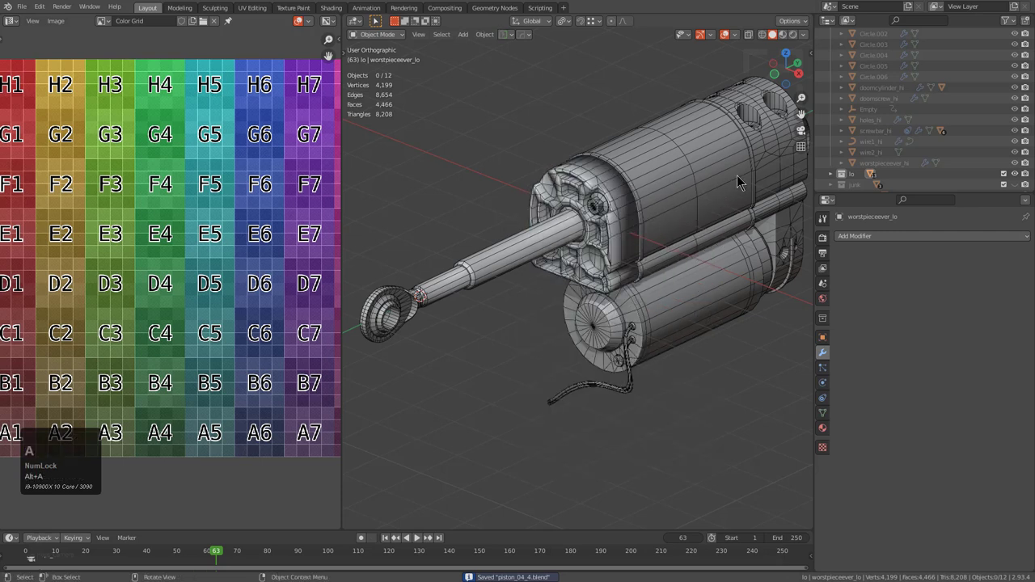
middle_click(732, 199)
middle_click(560, 328)
scroll("down", 3)
left_click(442, 302)
- Select all twelve low-poly parts and bring up the HardOps menu for its Settings submenu
key("ctrl+`")
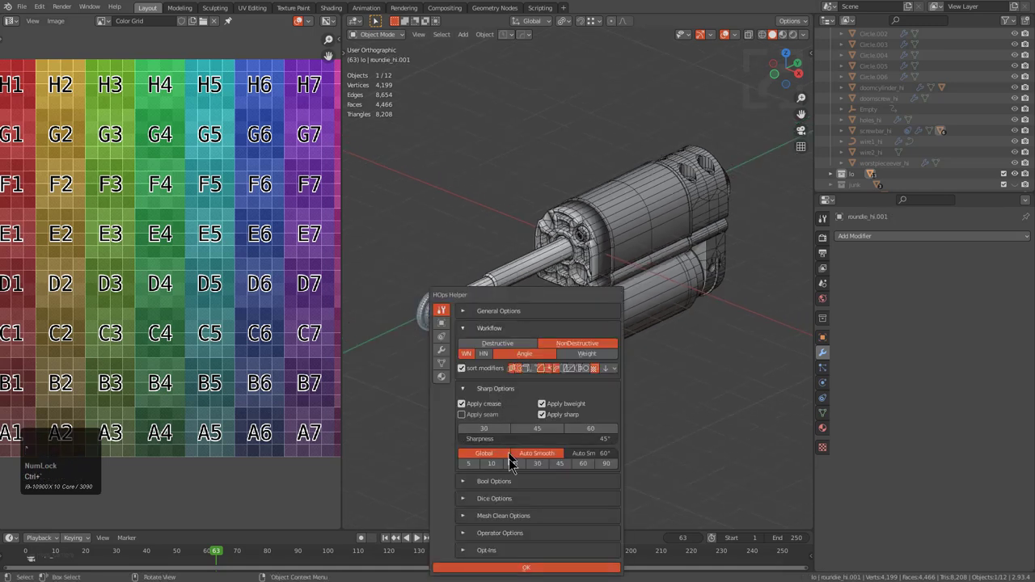
key("a")
key("q")
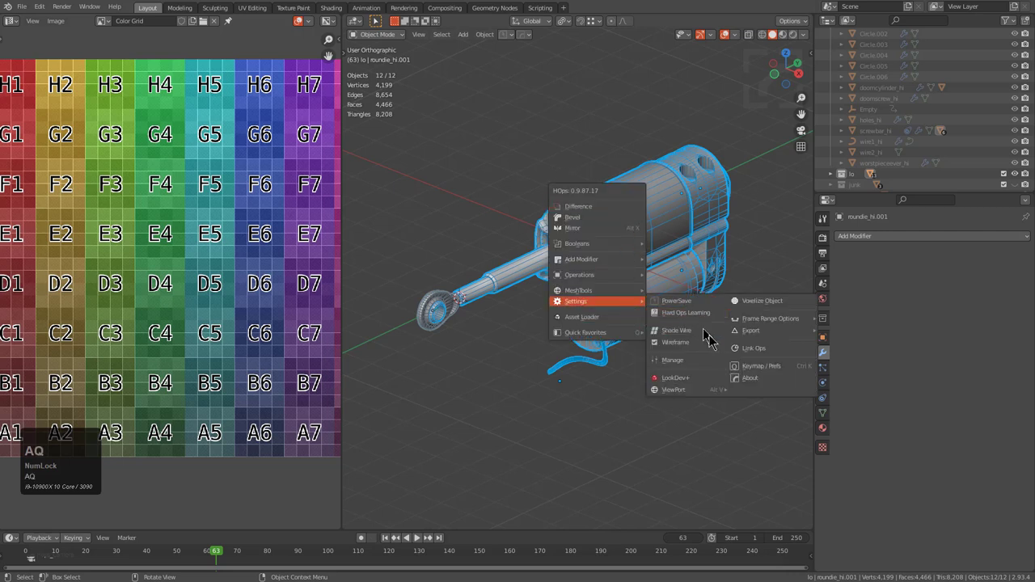
- Export the selected low-poly parts as OBJ, piston_04_4_lo.obj, into the piston_demo folder
left_click(859, 339)
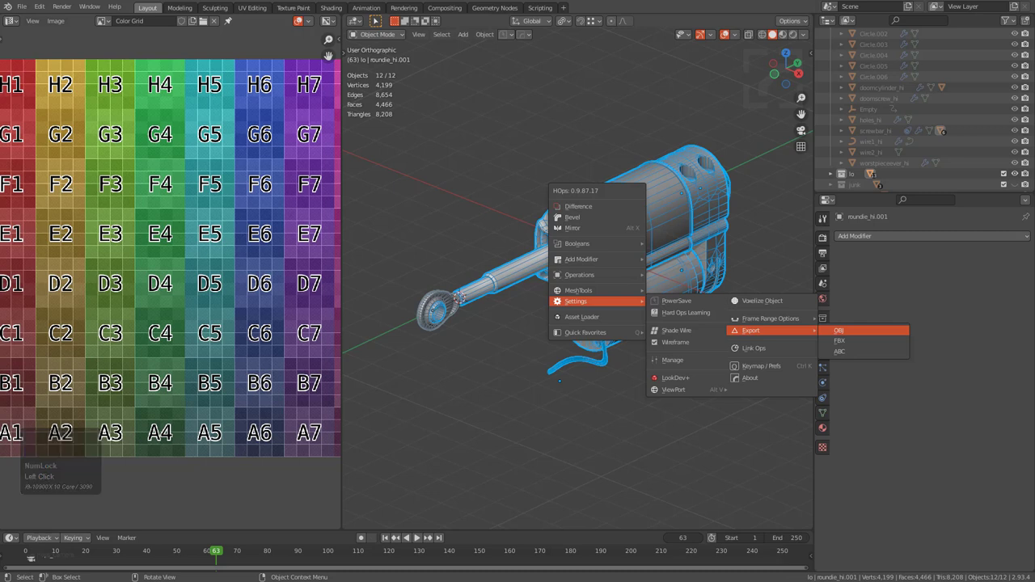
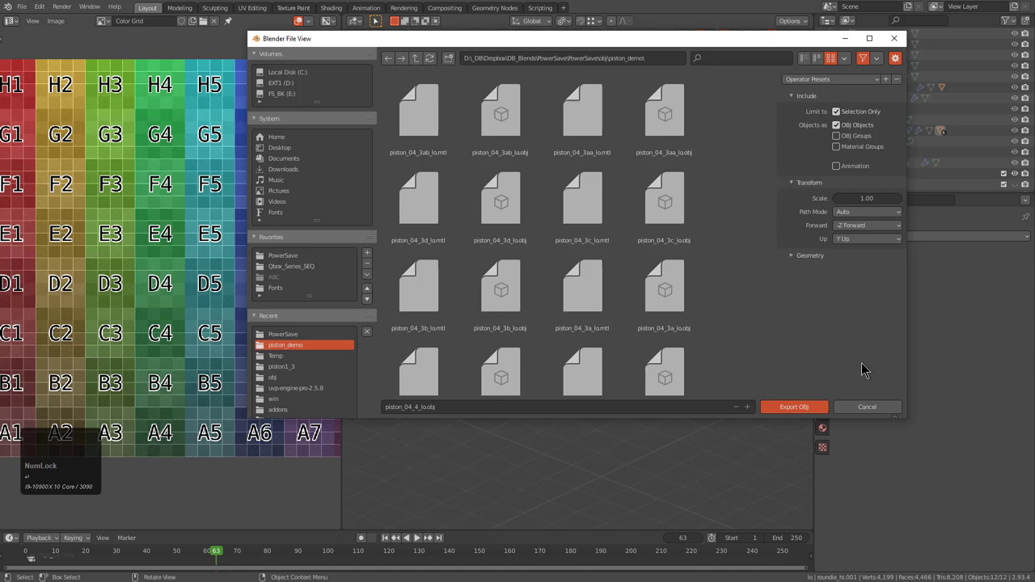
double_click(811, 415)
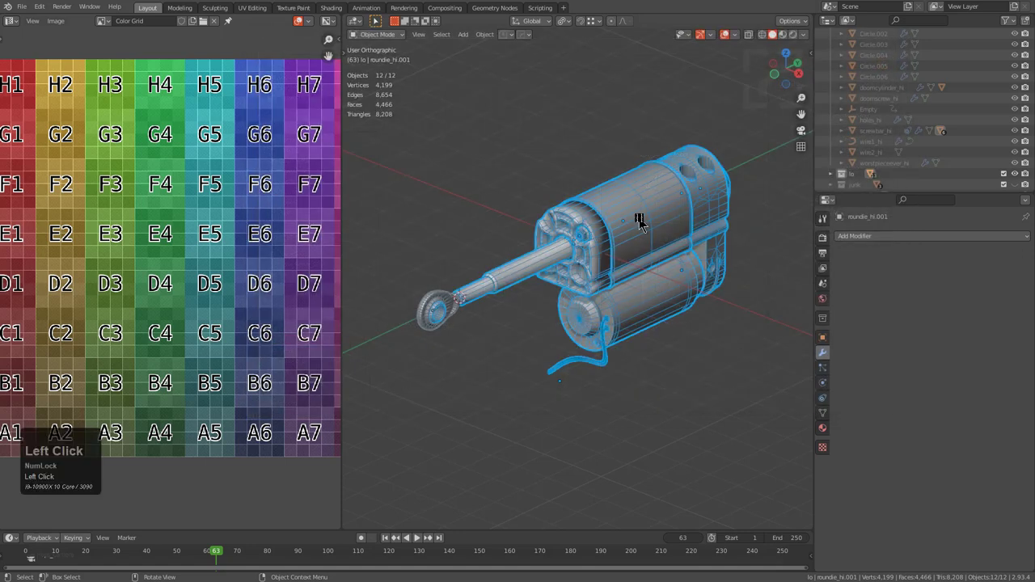
- Show the hi collection, select all twenty high-poly parts and start a HardOps OBJ export
key("2")
key("a")
type("aq")
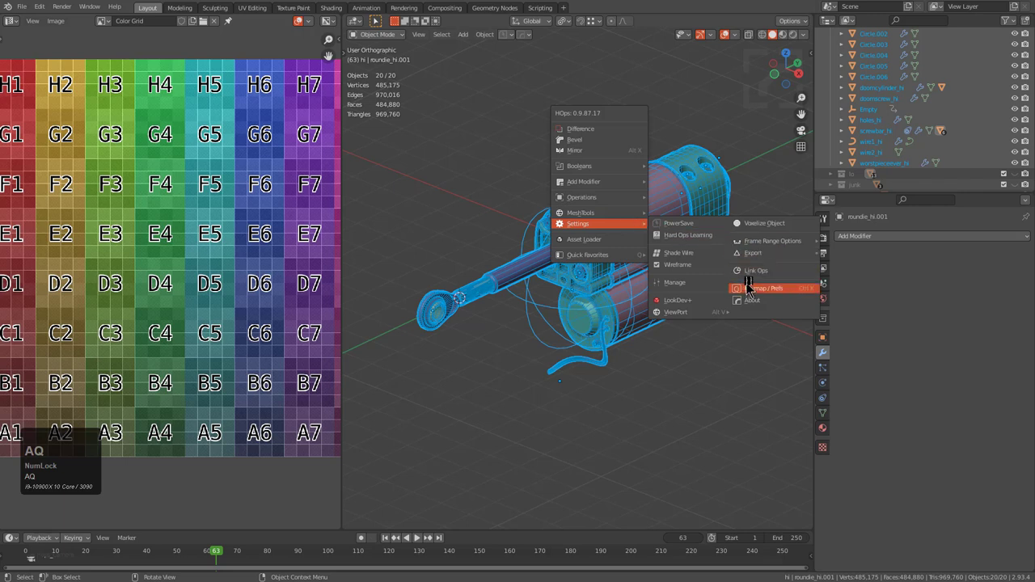
left_click_drag(851, 276, 399, 461)
left_click(399, 462)
- Rename the export file to piston_04_4_hi.obj and run the export
key("Right")
key("h")
key("Return")
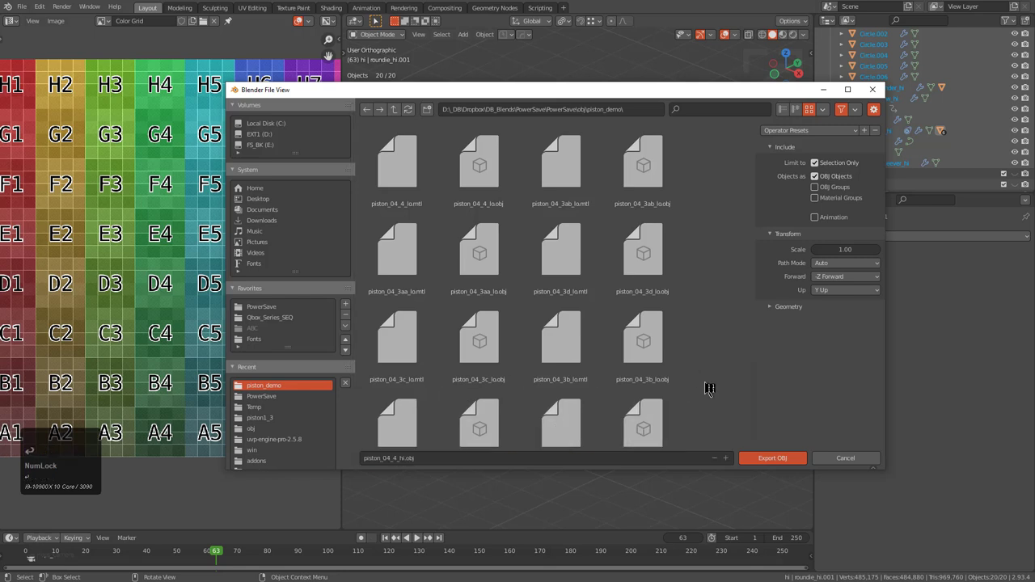
left_click_drag(773, 459, 828, 457)
- Frame the hi eye ring (roundie_hi) in the viewport to inspect it
key("KP_Decimal")
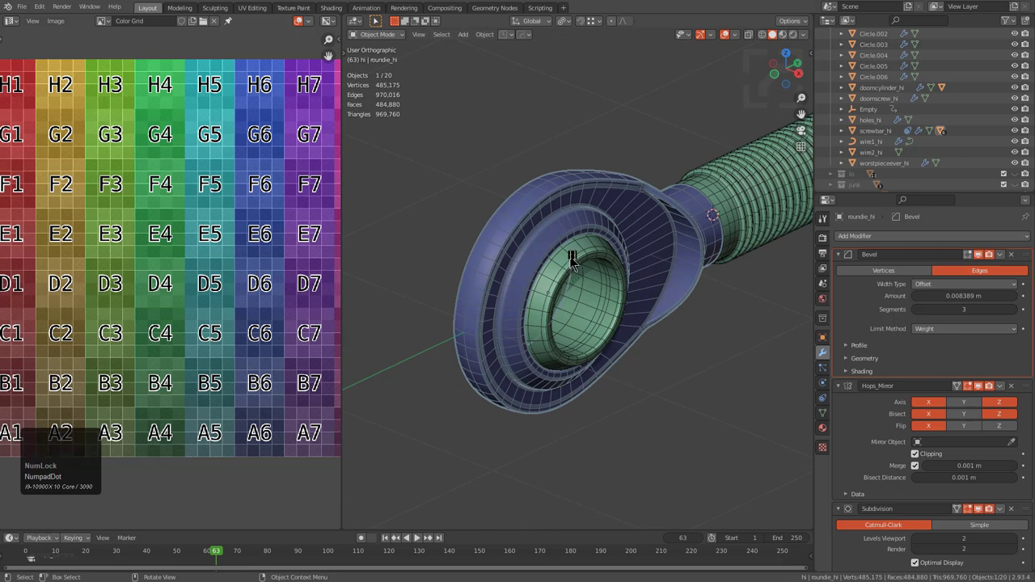
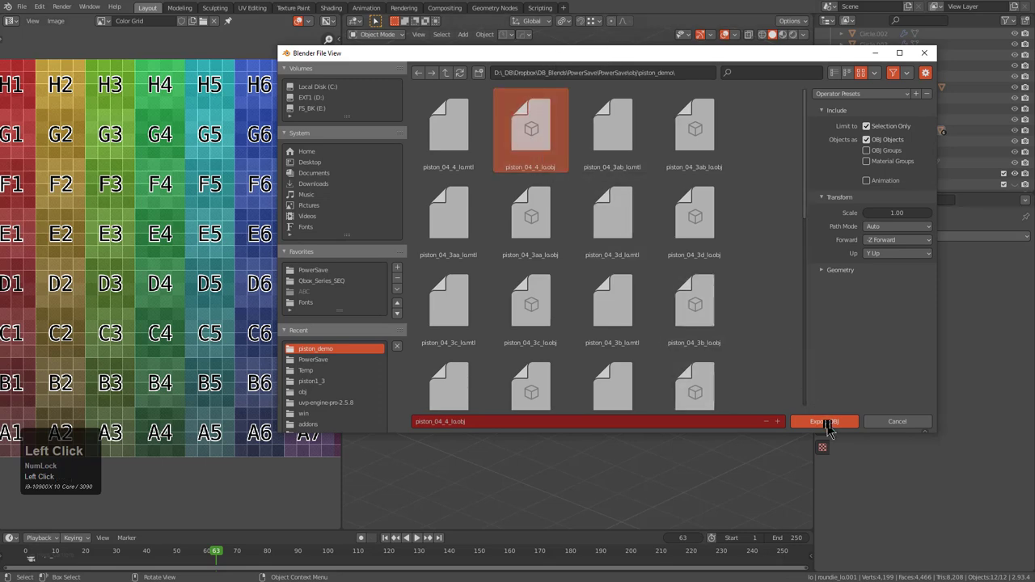
- Re-export the low-poly parts over piston_04_4_lo.obj, switch to the hi parts and reopen the HardOps menu
scroll("up", 3)
middle_click(613, 234)
key("2")
middle_click(622, 245)
key("a")
scroll("down", 3)
key("q")
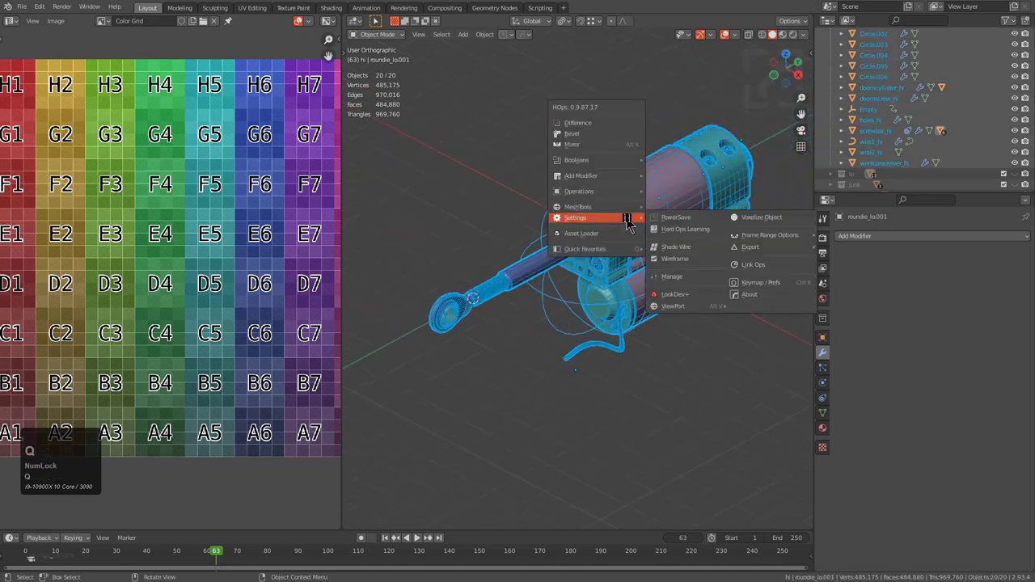
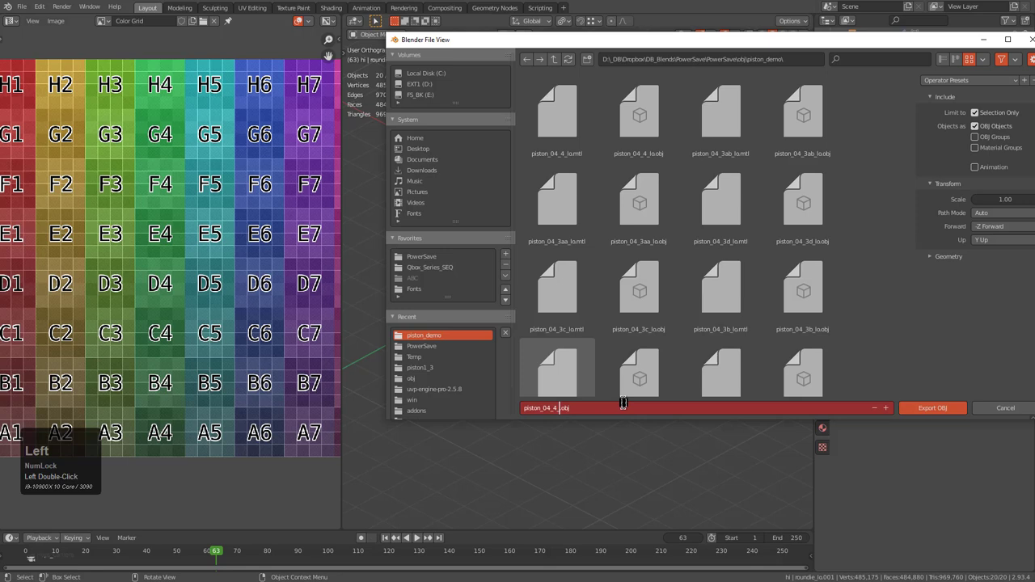
- Change the export name to piston_04_4_hi.obj and confirm the high-poly export
key("h")
type("hi")
key("Return")
left_click_drag(938, 406, 651, 201)
- Save the blend file as piston_04_4.blend, return to the lo collection and select the eye-ring alone
middle_click(655, 205)
scroll("down", 3)
key("alt+a")
middle_click(666, 214)
key("s")
type("2")
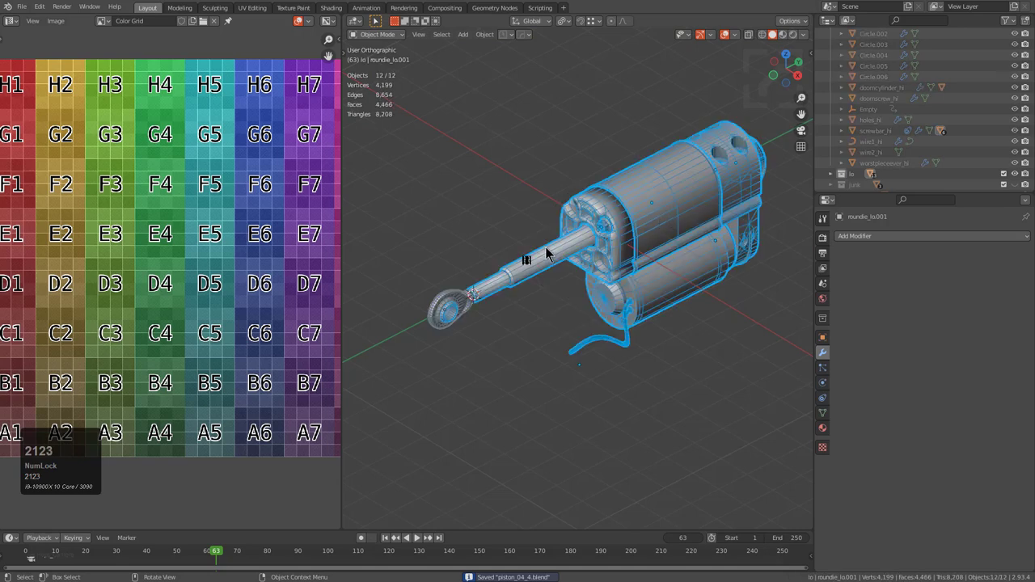
left_click(435, 320)
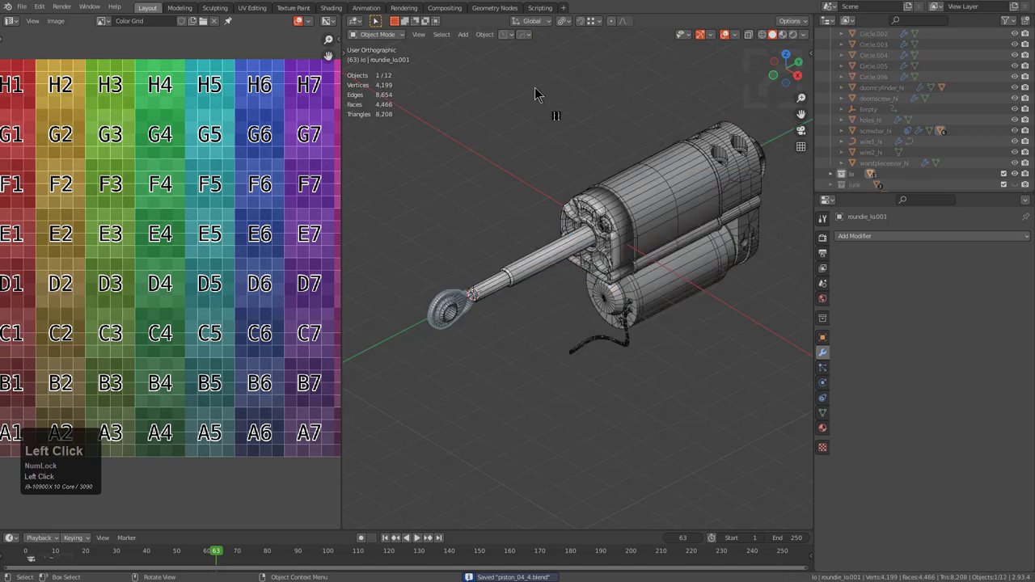
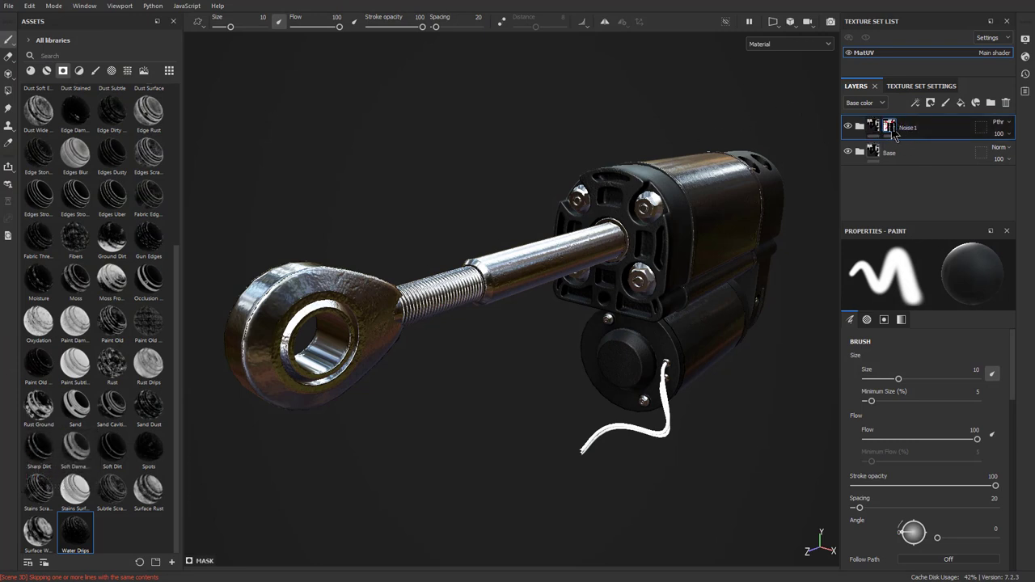
- In Project configuration replace the project mesh with piston_04_4_lo.obj and confirm
double_click(67, 10)
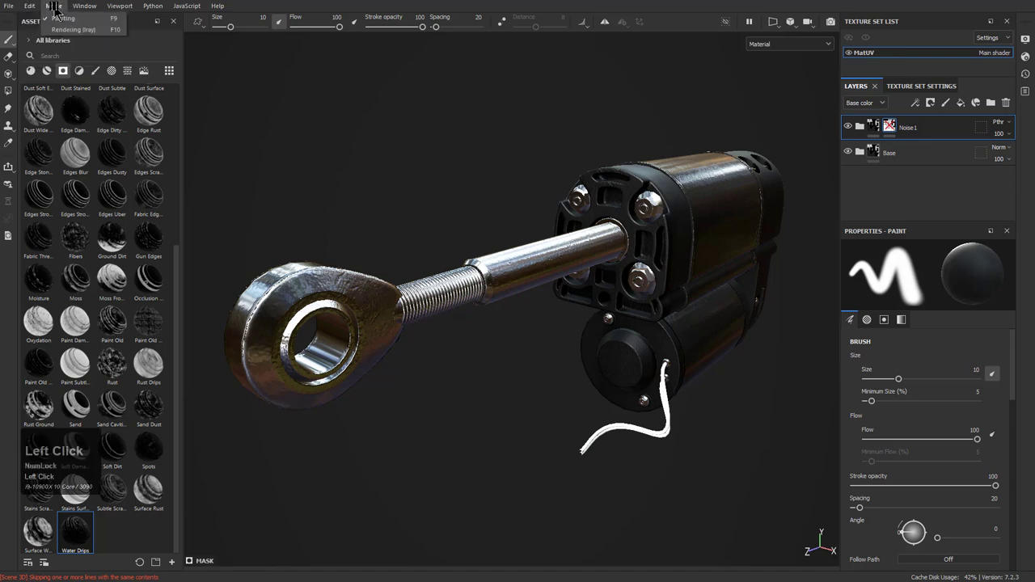
left_click(50, 44)
left_click_drag(489, 242, 581, 299)
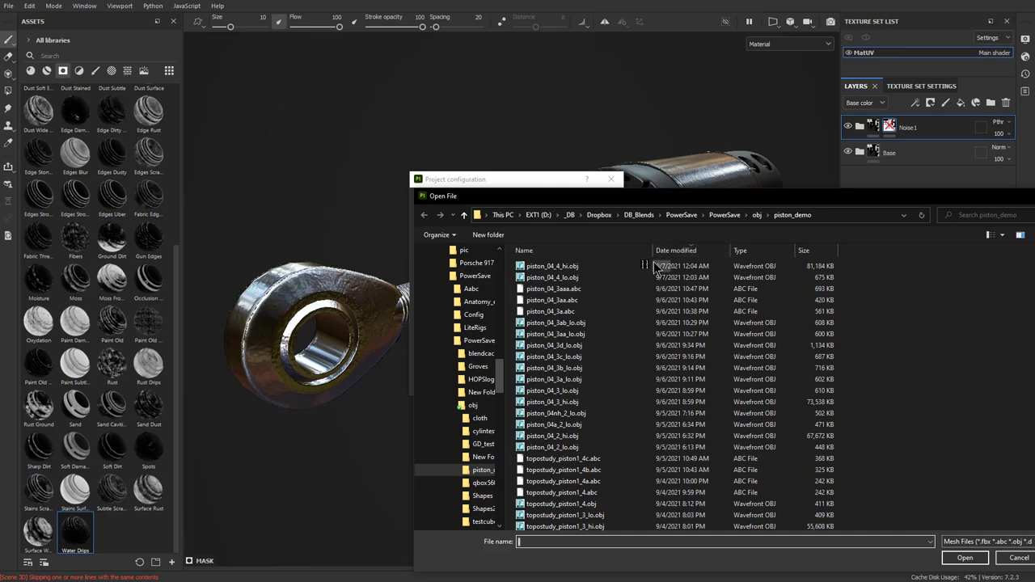
left_click(599, 286)
double_click(600, 286)
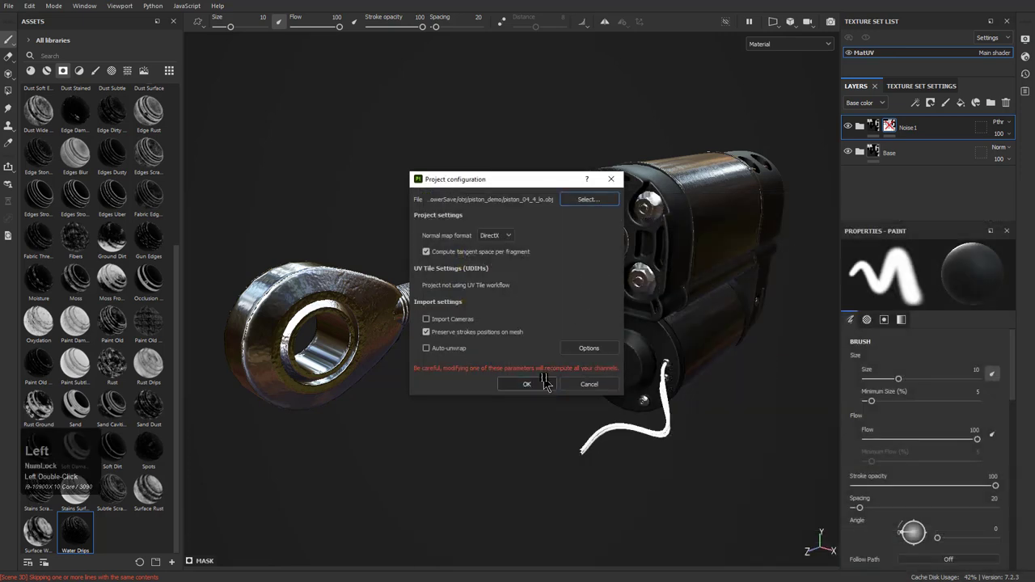
left_click(546, 378)
left_click_drag(546, 378, 546, 378)
- Bring up Bake Mesh Maps from Texture Set Settings and enlarge the baking dialog
key("alt+Num_Lock")
left_click(583, 356)
left_click_drag(700, 367, 920, 87)
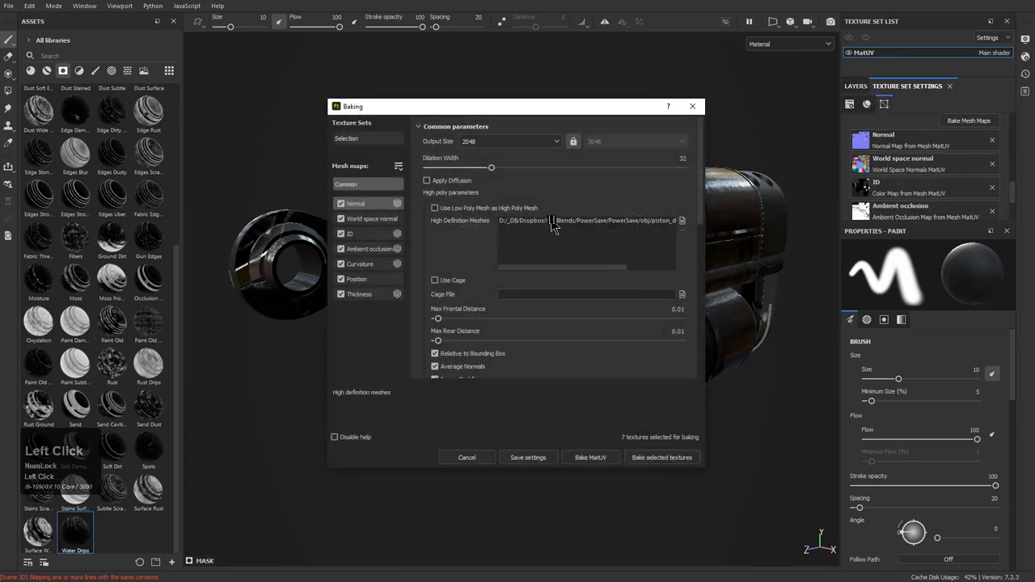
- Load piston_04_4_hi.obj as the High Definition Mesh and bake the MatUV mesh maps
left_click(665, 217)
left_click(688, 229)
double_click(685, 223)
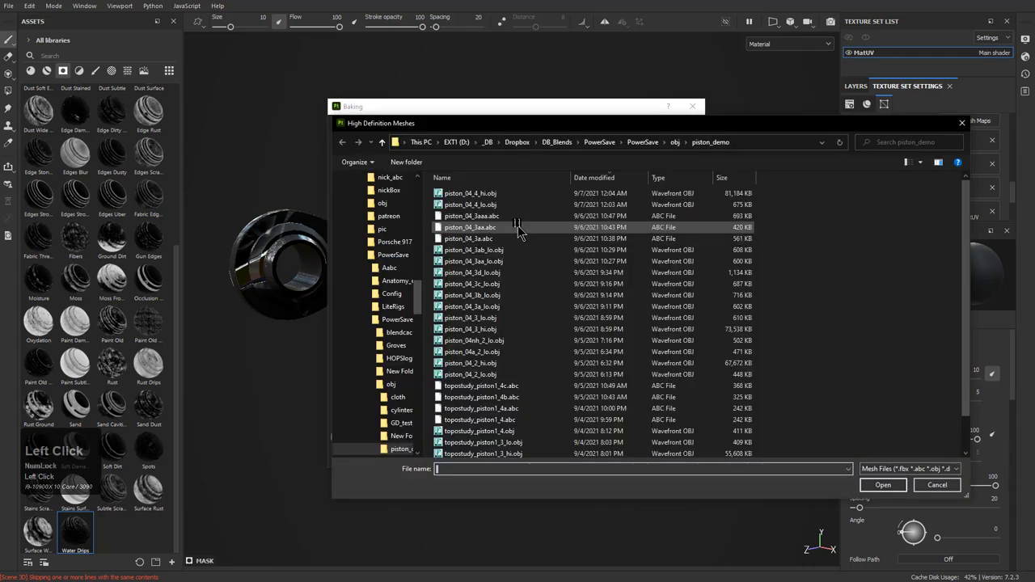
left_click(501, 199)
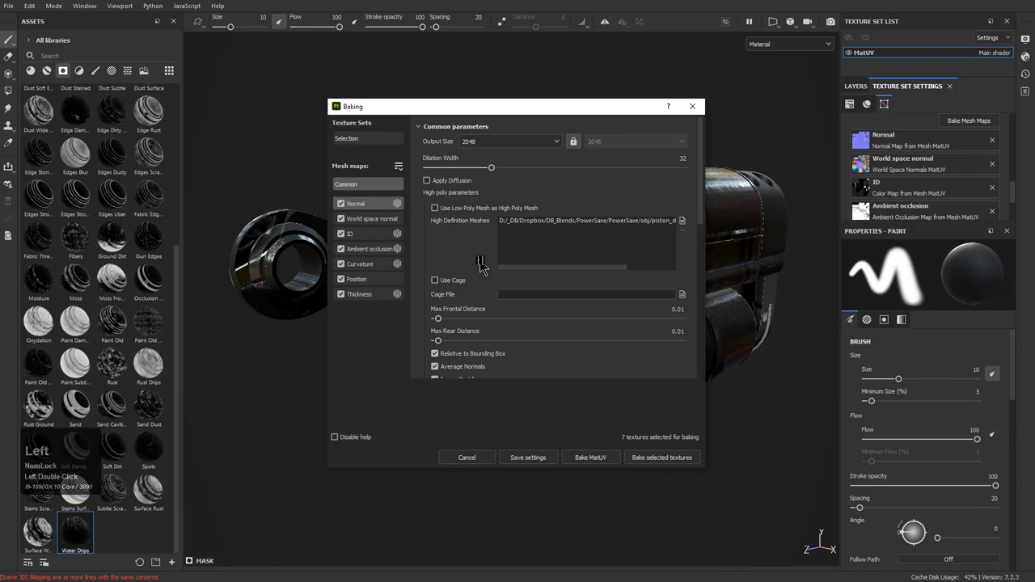
left_click_drag(643, 458, 628, 356)
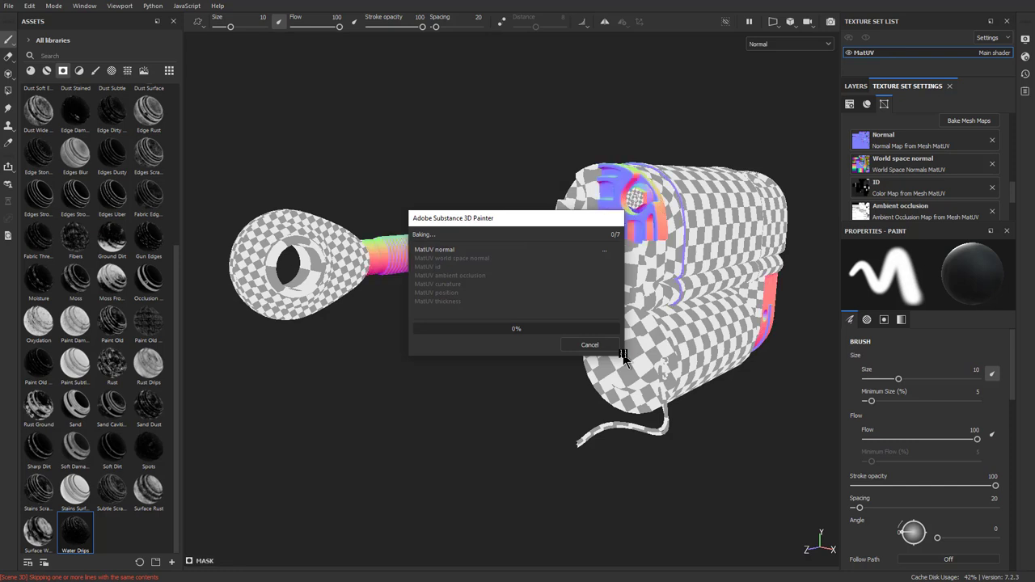
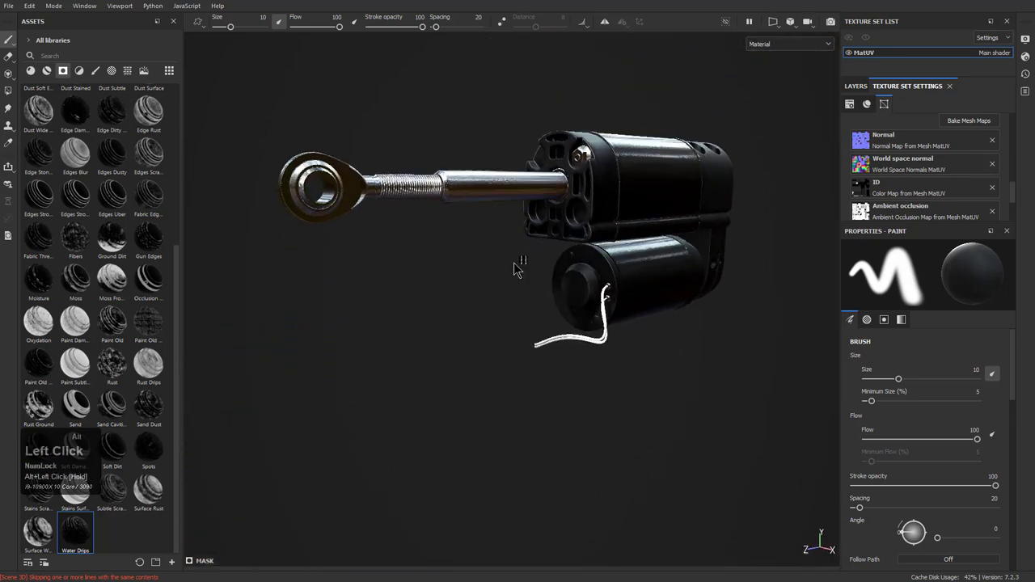
- Save the textured project as a new version named piston4_4.spp in the SP folder
right_click(605, 378)
scroll("down", 3)
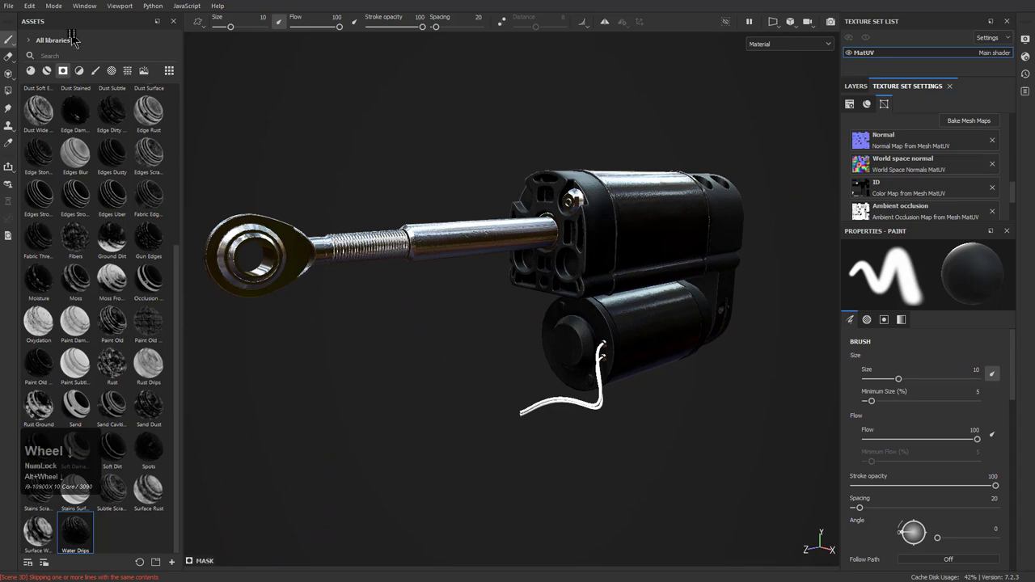
left_click(17, 4)
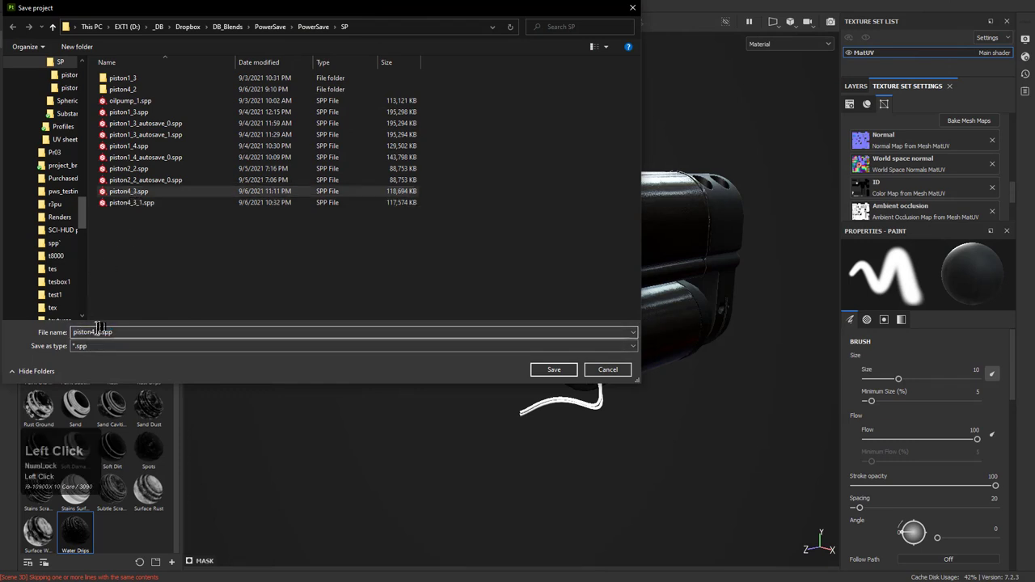
key("4")
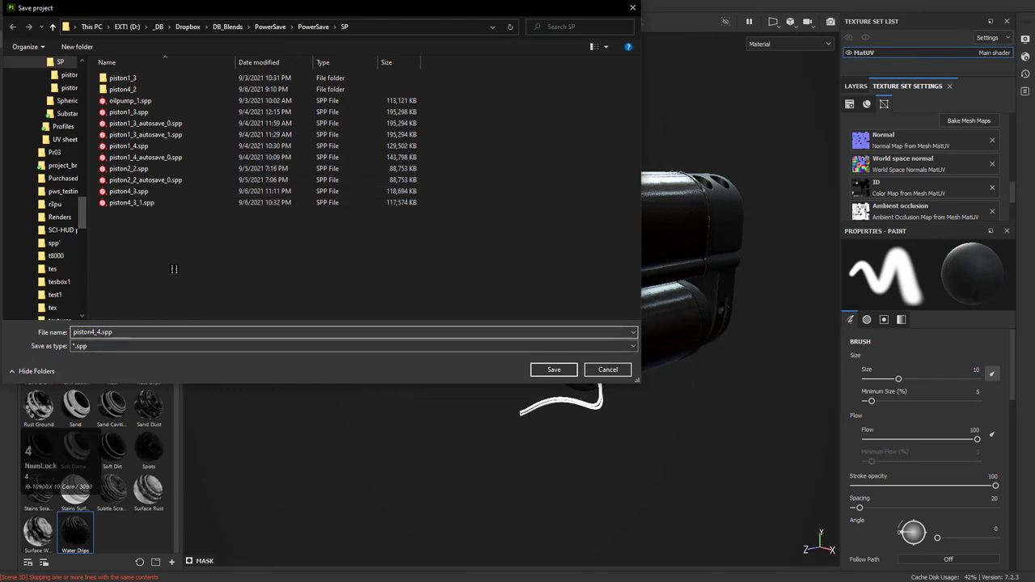
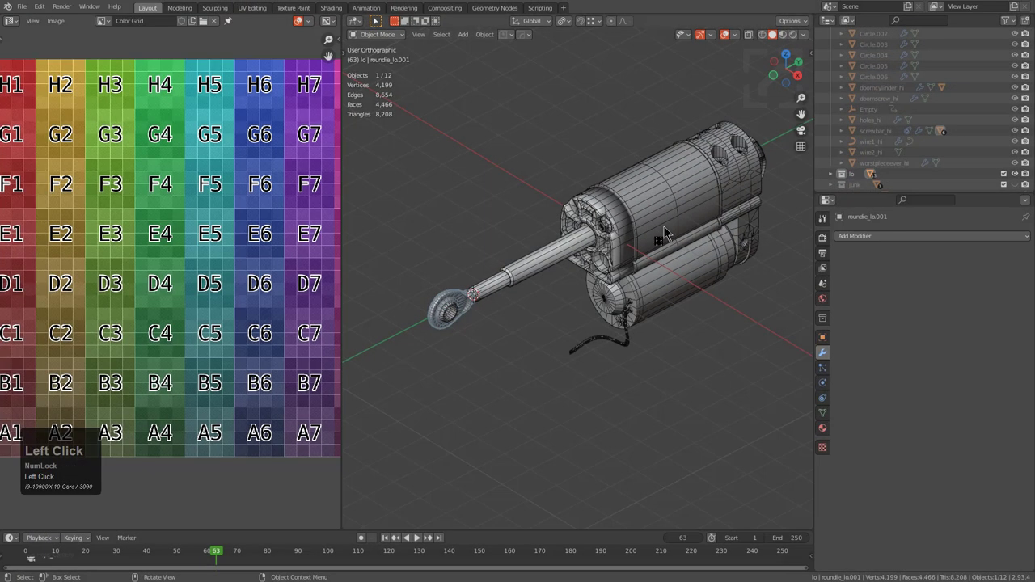
- Collapse the outliner hierarchy and create a new collection in the scene
middle_click(660, 280)
scroll("up", 3)
key("alt+a")
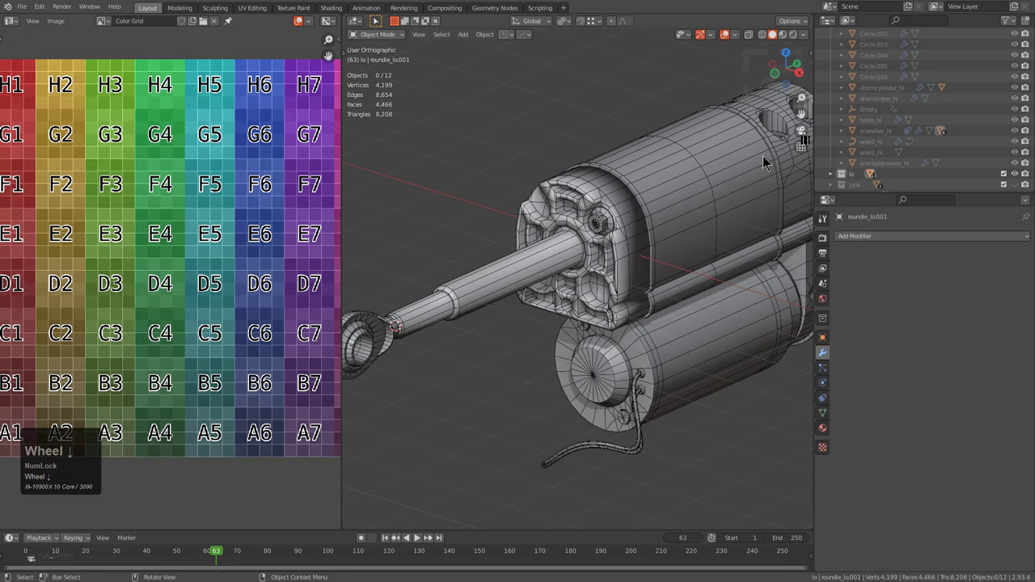
left_click(832, 76)
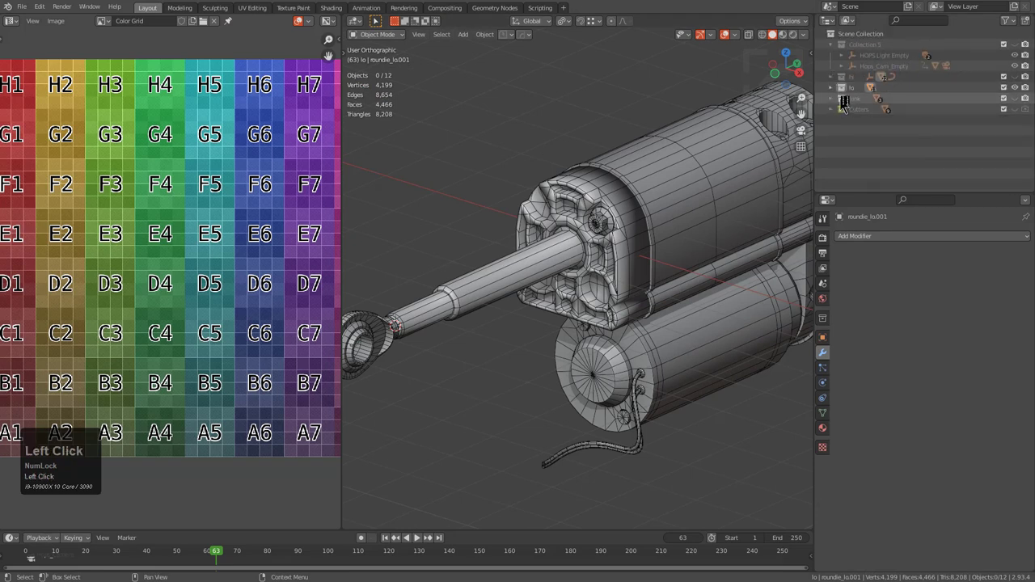
right_click(882, 140)
left_click(867, 145)
key("ctrl+z")
- Rename the new collection to screws
double_click(857, 141)
right_click(858, 137)
left_click_drag(858, 137, 859, 102)
left_click(859, 102)
double_click(859, 102)
type("screwSCREWS")
key("Return")
- Frame the actuator, select the worstpieceever_lo end plate and start a mirror operation on it
middle_click(641, 228)
key("2")
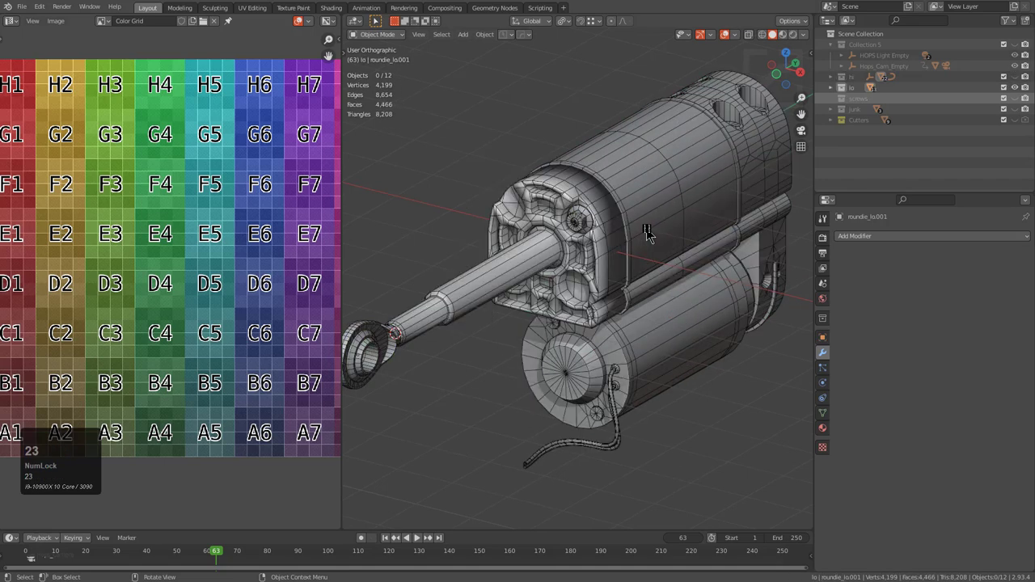
type("23")
left_click(583, 225)
key("KP_1")
key("KP_Decimal")
scroll("down", 3)
middle_click(560, 267)
left_click(592, 136)
key("alt+x")
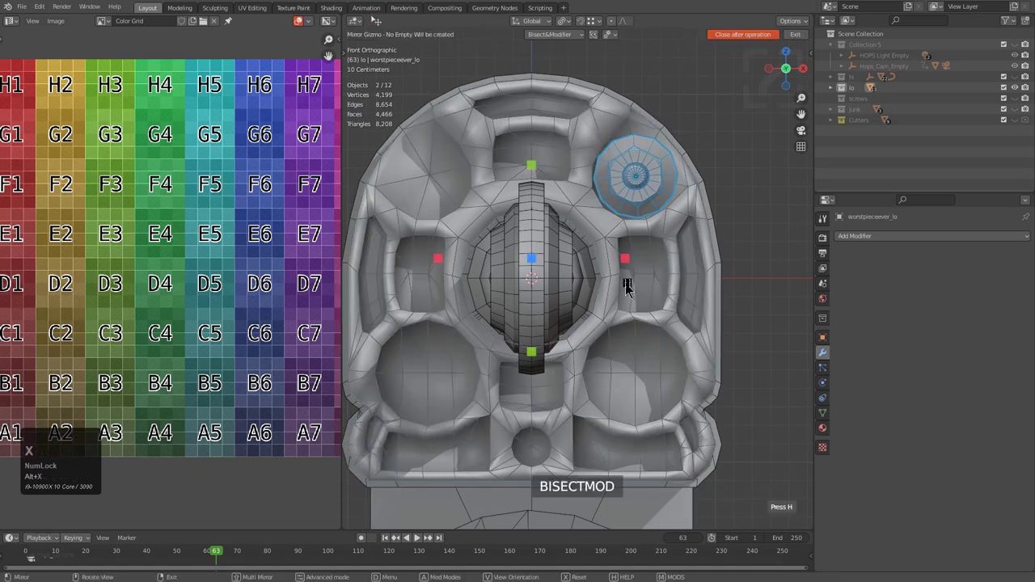
- Mirror doomscrew_lo across worstpieceever_lo with the HOPS mirror gizmo
left_click(630, 263)
key("alt+a")
left_click(647, 167)
- Duplicate the screw as doomscrew_lo.001, scale it and move it onto a front face
key("shift+d")
left_click(648, 362)
left_click(684, 379)
key("s")
double_click(686, 379)
key("g")
left_click(686, 382)
- Duplicate another screw copy, doomscrew_lo.002, and place it on the end face
middle_click(676, 385)
middle_click(637, 253)
scroll("down", 3)
key("shift+d")
left_click(634, 318)
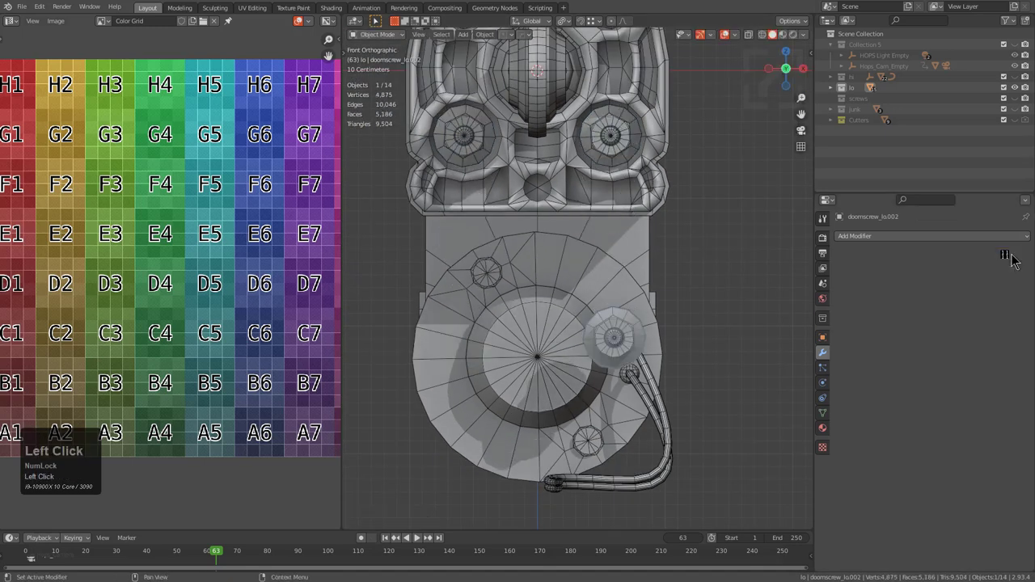
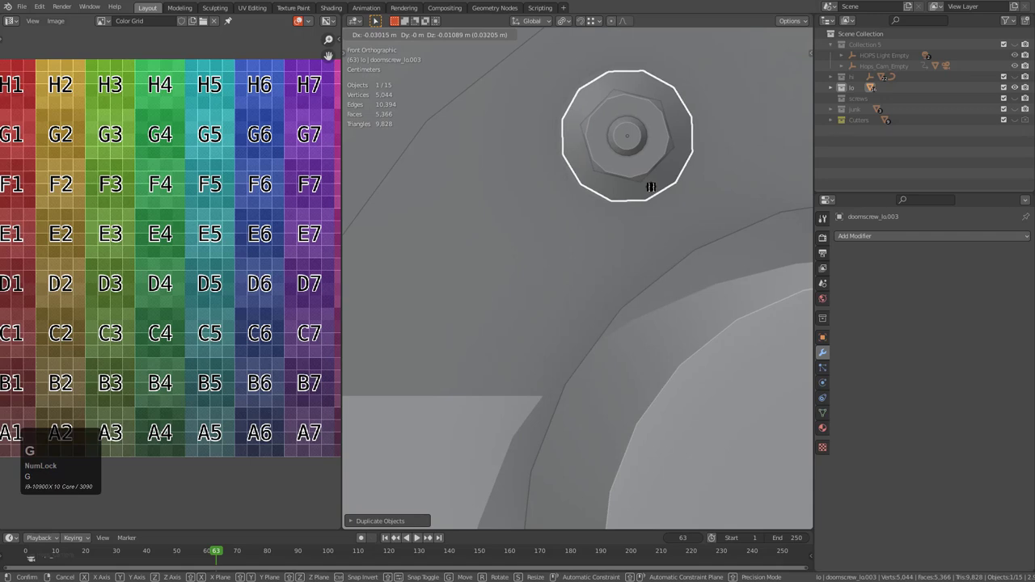
- Grab a screw copy and reposition it on the actuator's end plate
left_click(654, 187)
middle_click(641, 184)
middle_click(606, 255)
scroll("up", 3)
key("g")
left_click(650, 235)
scroll("down", 3)
middle_click(695, 223)
middle_click(693, 237)
- Take a front-plate screw onto the housing, rotate it and set it over a top hole
key("alt+a")
middle_click(671, 210)
middle_click(650, 203)
scroll("up", 3)
left_click(528, 239)
middle_click(568, 243)
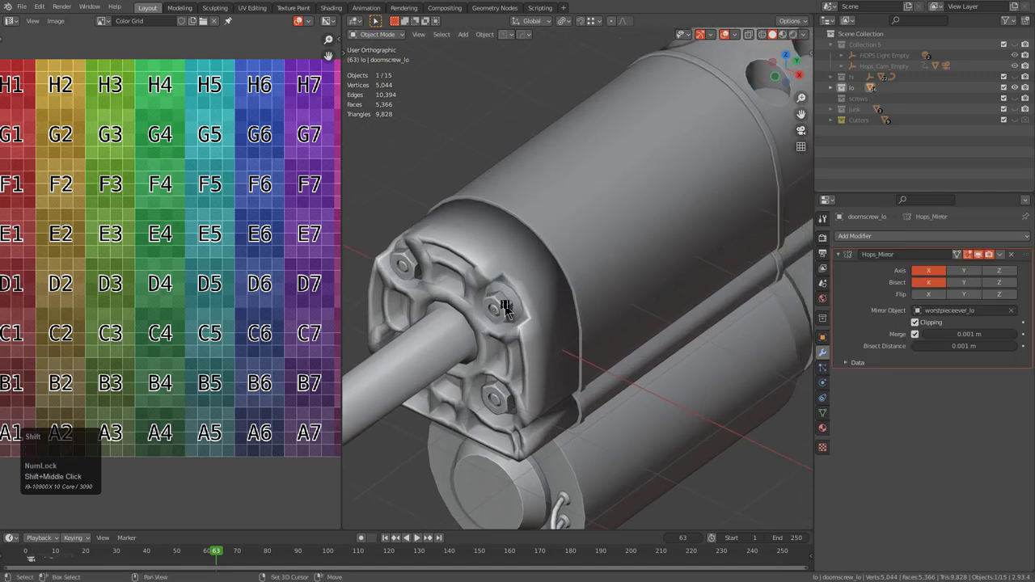
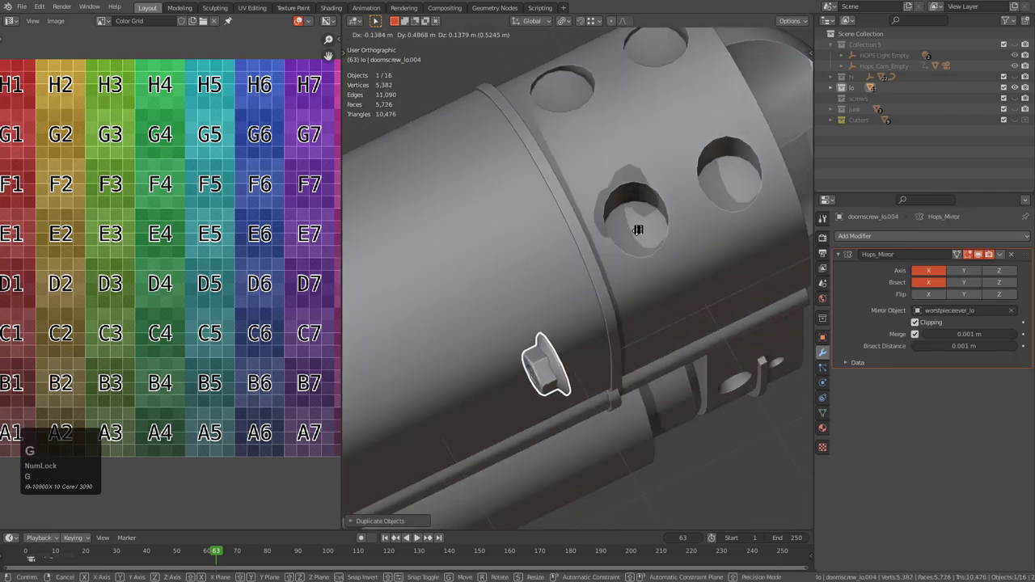
key("g")
left_click(636, 232)
key("r")
left_click(647, 234)
middle_click(639, 237)
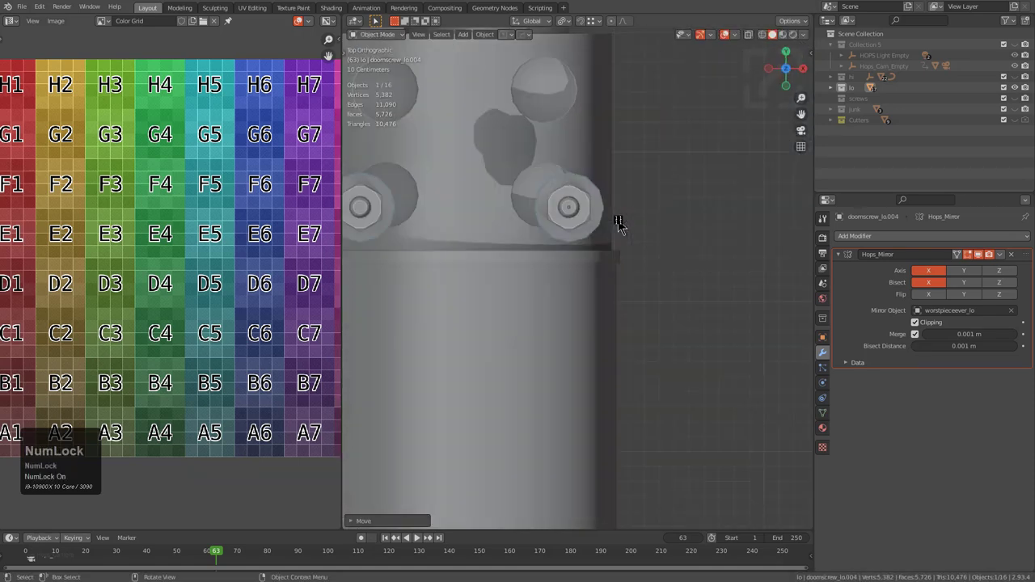
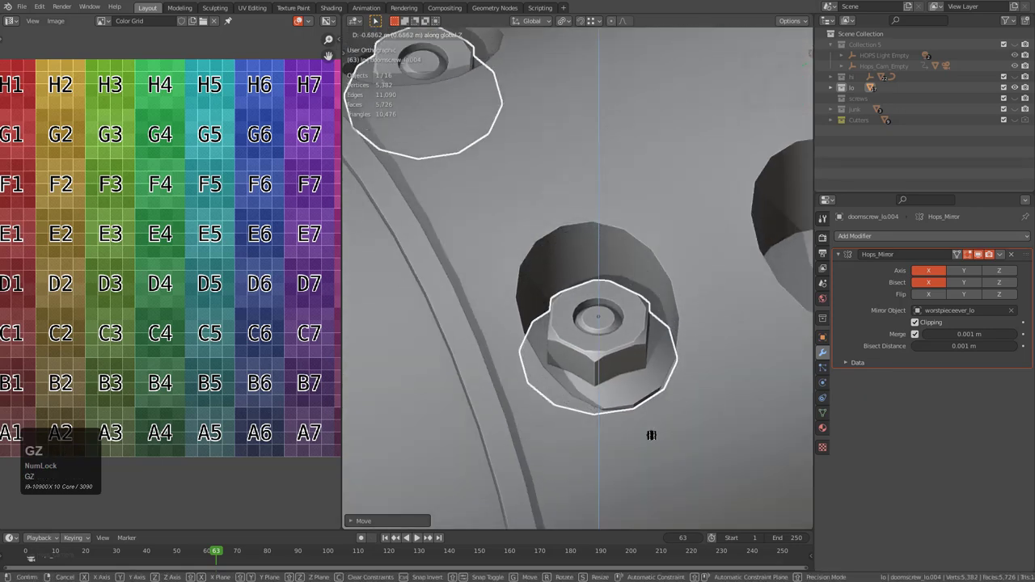
left_click(661, 438)
- Place copies in the next top holes, duplicating and rotating a screw about X
scroll("down", 3)
middle_click(652, 287)
key("r")
left_click(622, 315)
middle_click(616, 314)
key("shift+d")
key("x")
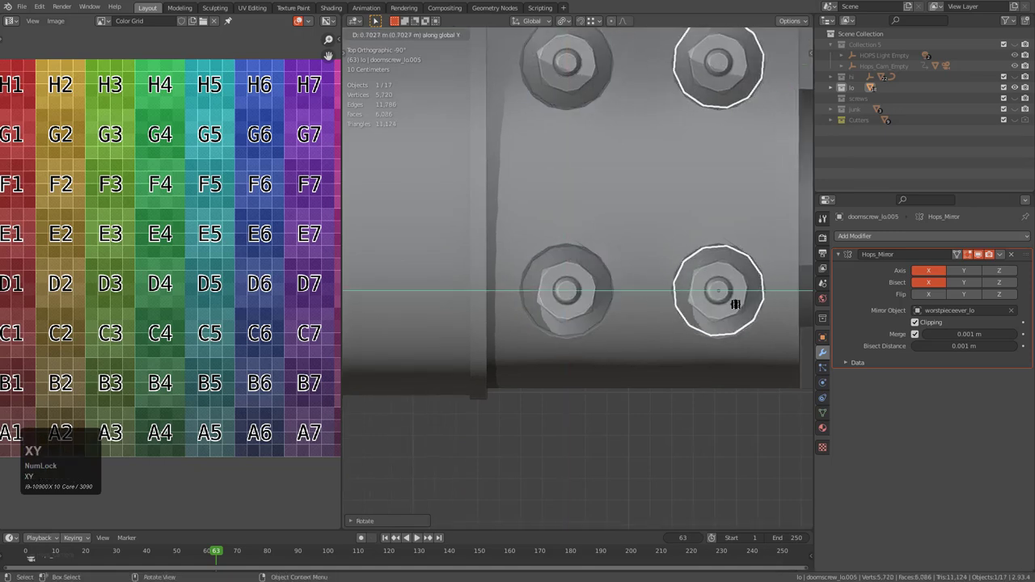
left_click(739, 308)
scroll("down", 3)
key("a")
middle_click(655, 332)
middle_click(683, 311)
- Rotate another housing screw about Z to orient it in its hole
left_click(669, 250)
middle_click(700, 284)
scroll("up", 3)
key("r")
key("z")
left_click(713, 308)
scroll("down", 3)
key("alt+a")
scroll("down", 3)
middle_click(576, 319)
middle_click(597, 318)
scroll("up", 3)
- Enable face snapping and drop a duplicated screw onto the motor body
left_click(548, 120)
left_click(596, 24)
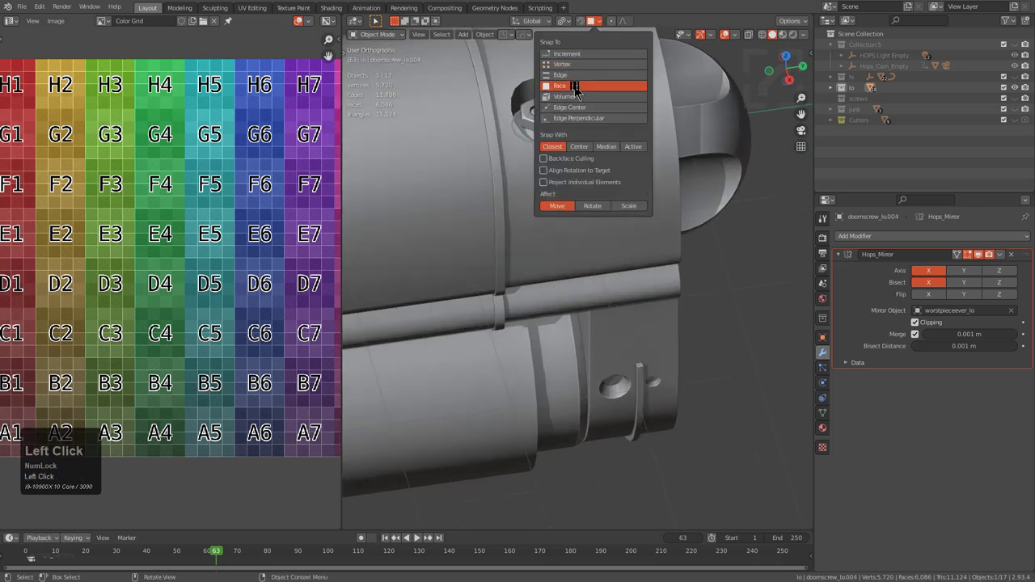
key("shift+d")
left_click(621, 396)
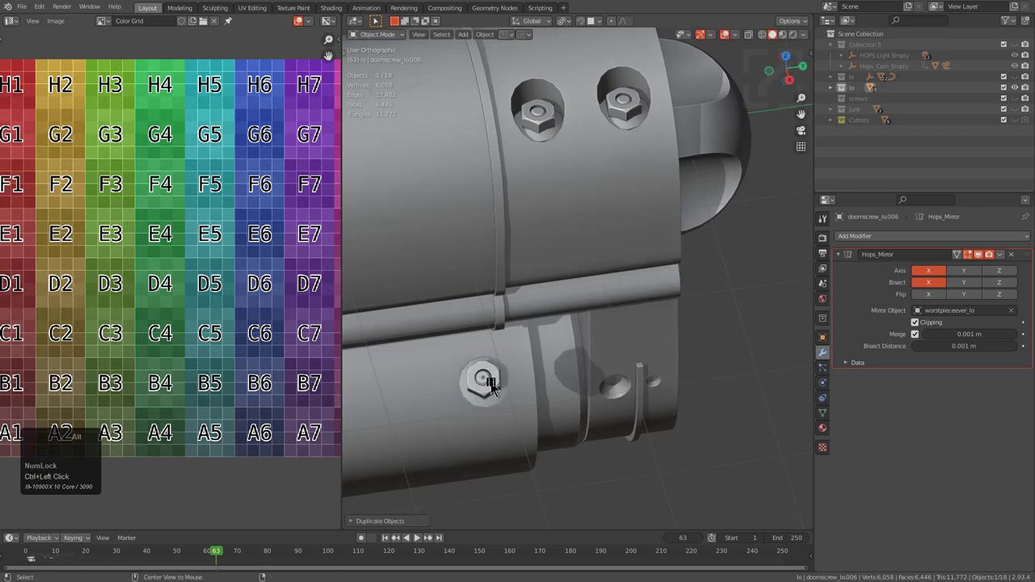
- Reset the motor-body screw's rotation, turn it 90° and grab it into place
key("alt+r")
key("x")
key("KP_9")
key("KP_Enter")
key("r")
key("KP_9")
key("KP_0")
key("KP_Enter")
key("g")
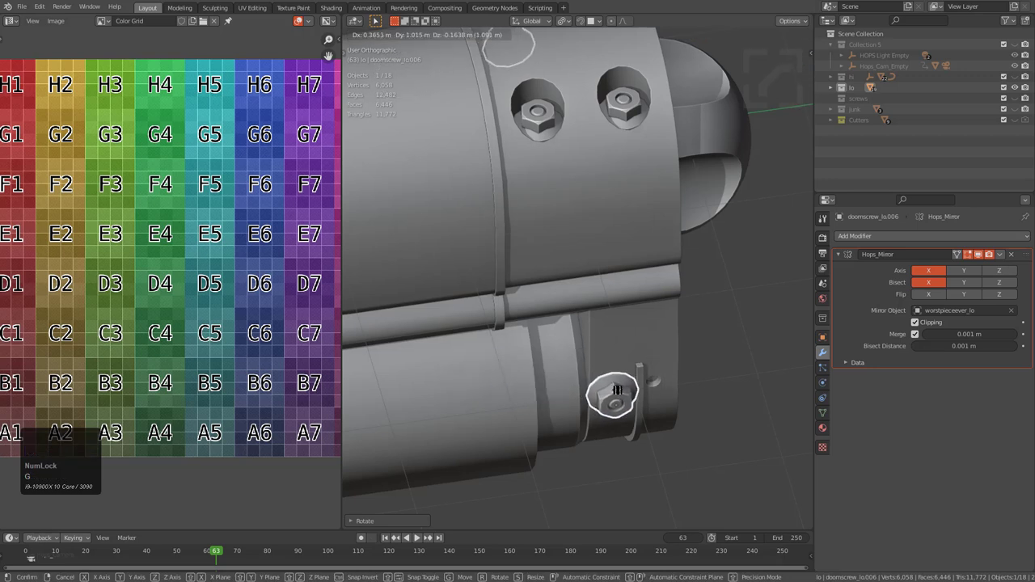
key("g")
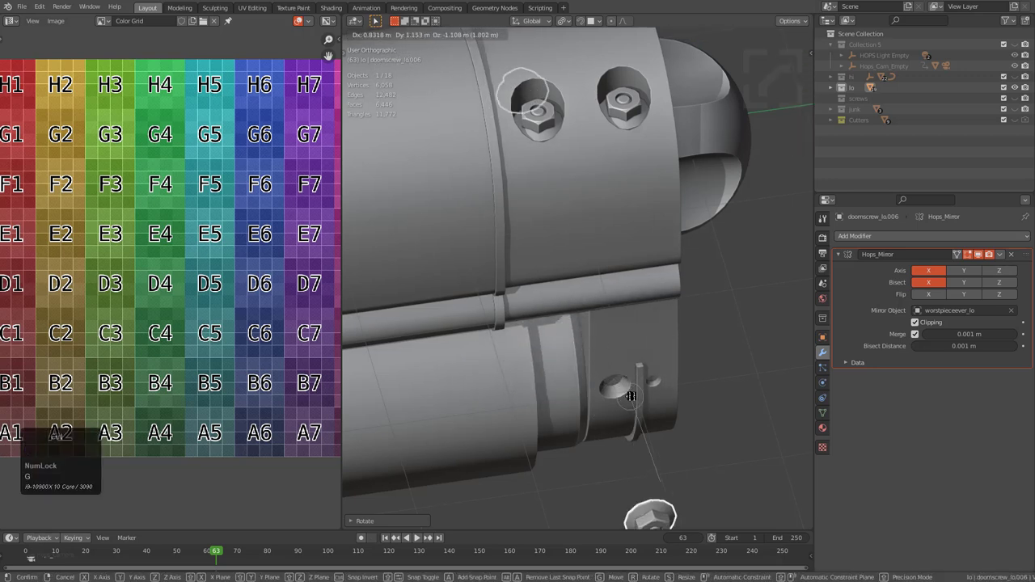
key("g")
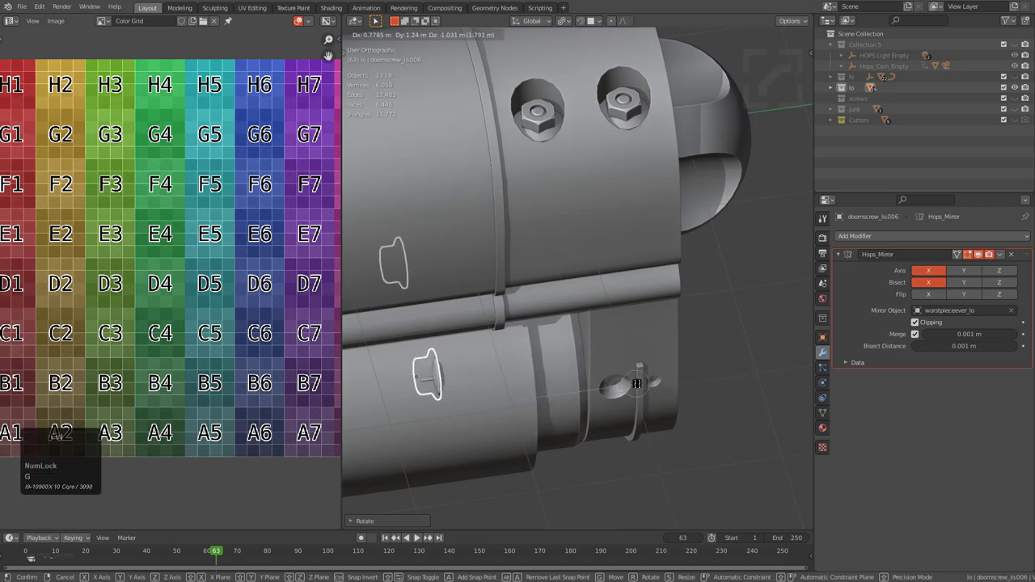
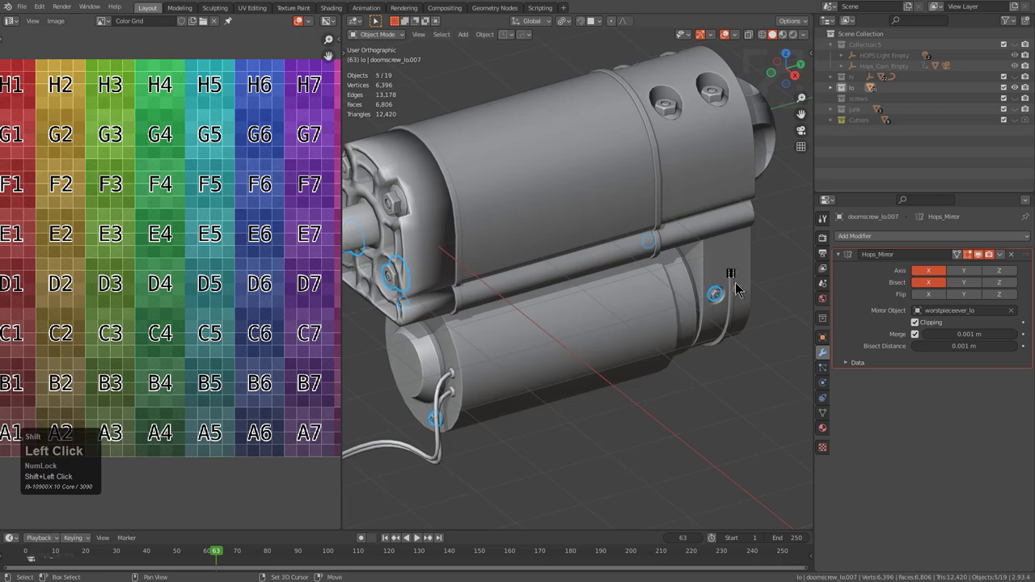
- Select the screw objects and move them into the screws collection
left_click(674, 113)
left_click(711, 89)
key("m")
left_click(693, 98)
key("alt+a")
- Isolate the screws collection to check all eight copies, then unhide lo
middle_click(611, 192)
middle_click(615, 220)
scroll("up", 3)
left_click(580, 217)
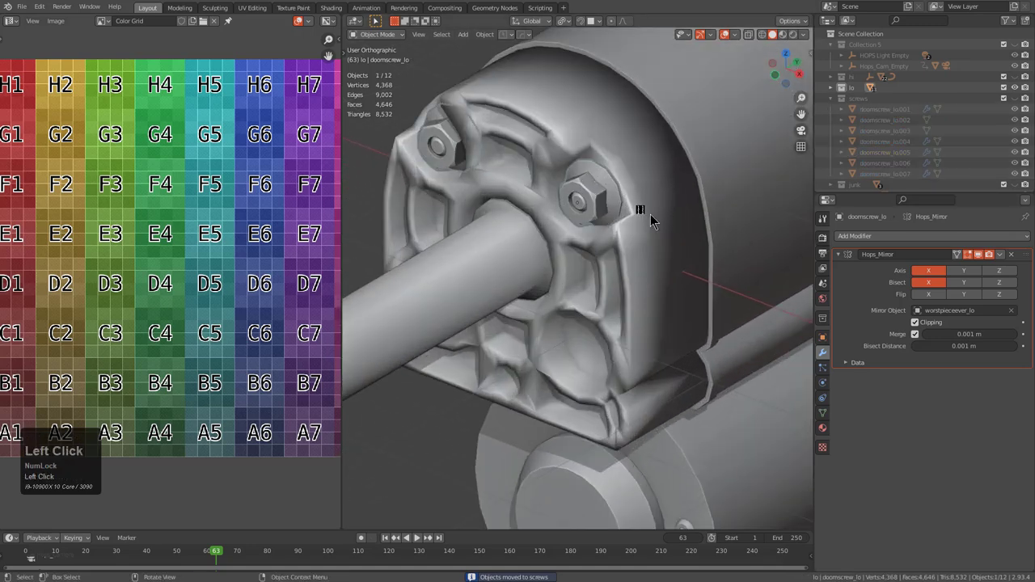
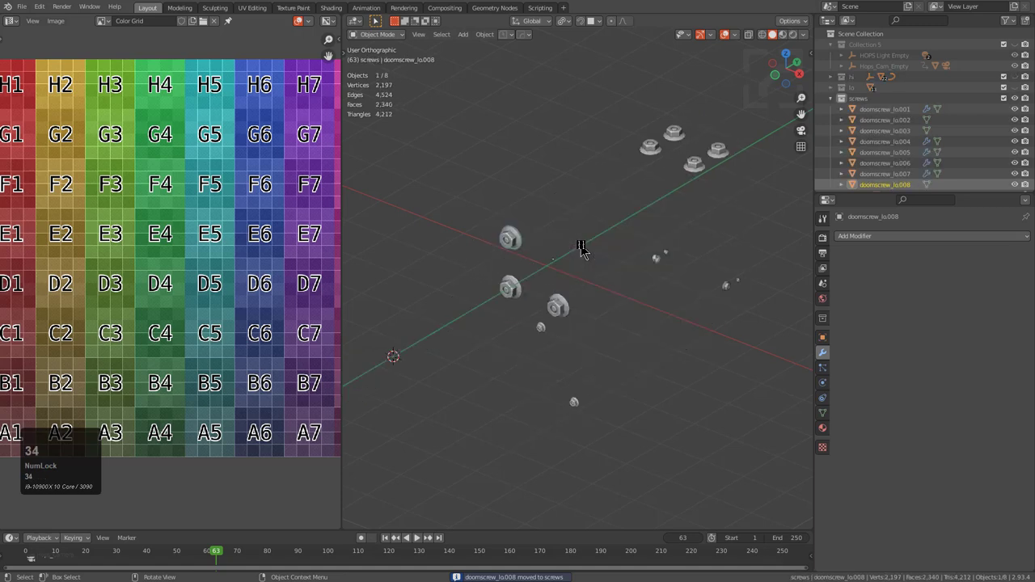
key("shift+#")
middle_click(597, 291)
key("alt+a")
- Orbit around the full actuator to inspect the placed screws from all sides
middle_click(597, 262)
middle_click(530, 254)
middle_click(619, 269)
middle_click(631, 275)
scroll("down", 3)
scroll("up", 3)
middle_click(678, 260)
scroll("down", 3)
scroll("up", 3)
scroll("down", 3)
middle_click(665, 276)
middle_click(673, 258)
middle_click(666, 268)
middle_click(661, 291)
middle_click(662, 276)
middle_click(666, 262)
middle_click(656, 291)
left_click_drag(662, 281, 661, 291)
left_click_drag(661, 284, 664, 291)
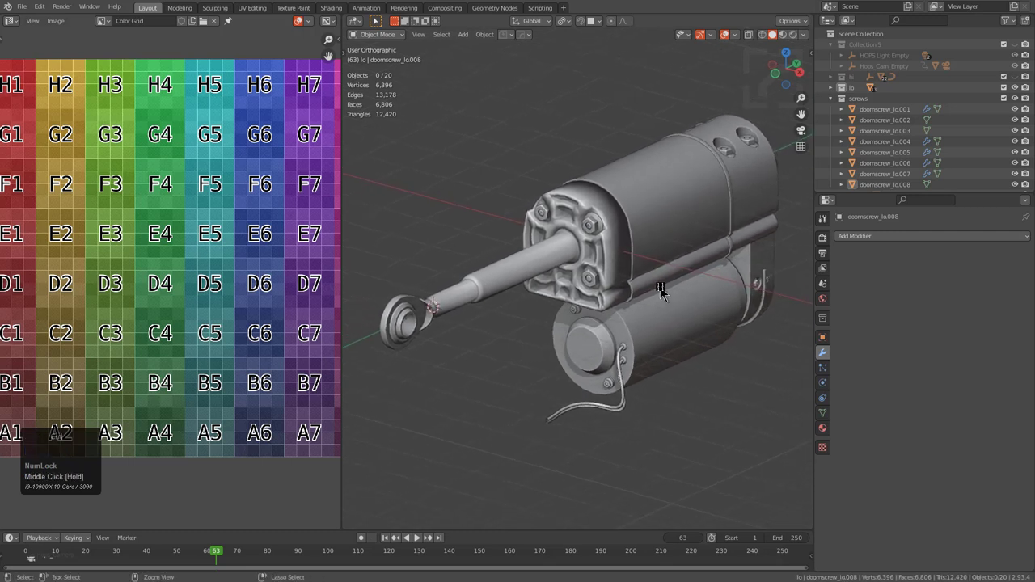
- Save, select all 20 objects and export them as an OBJ through the HardOps Q menu
key("ctrl+s")
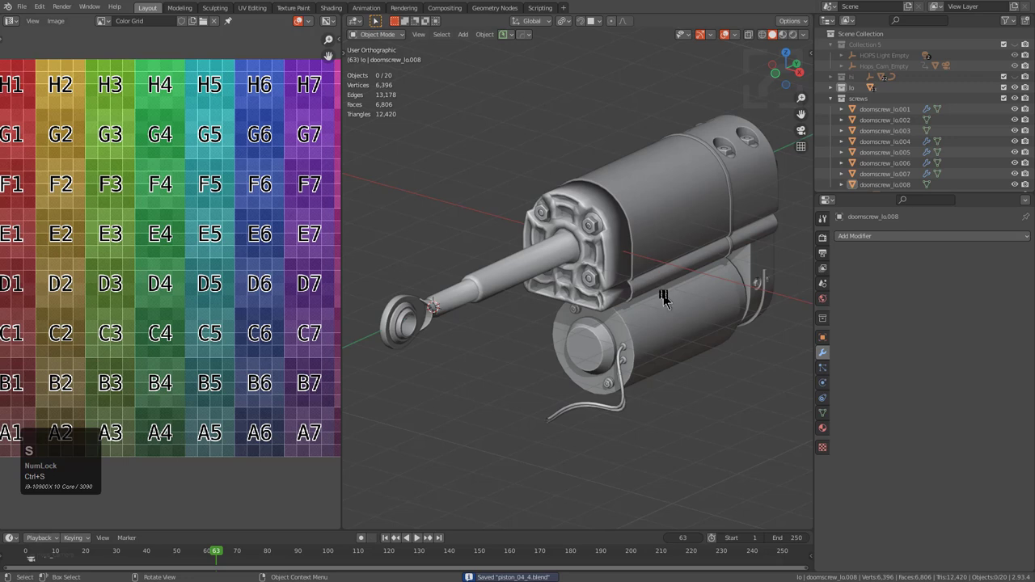
key("a")
key("q")
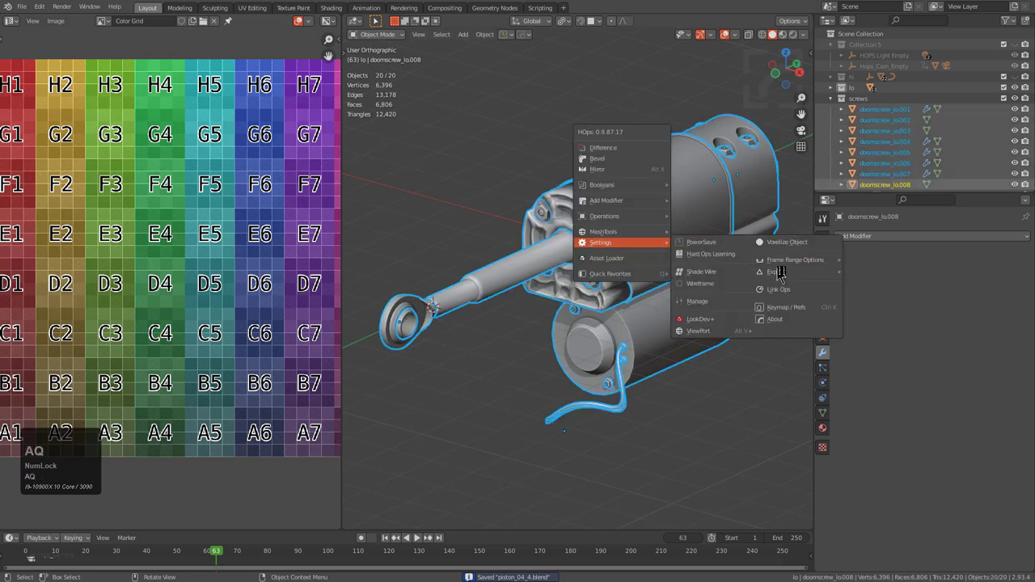
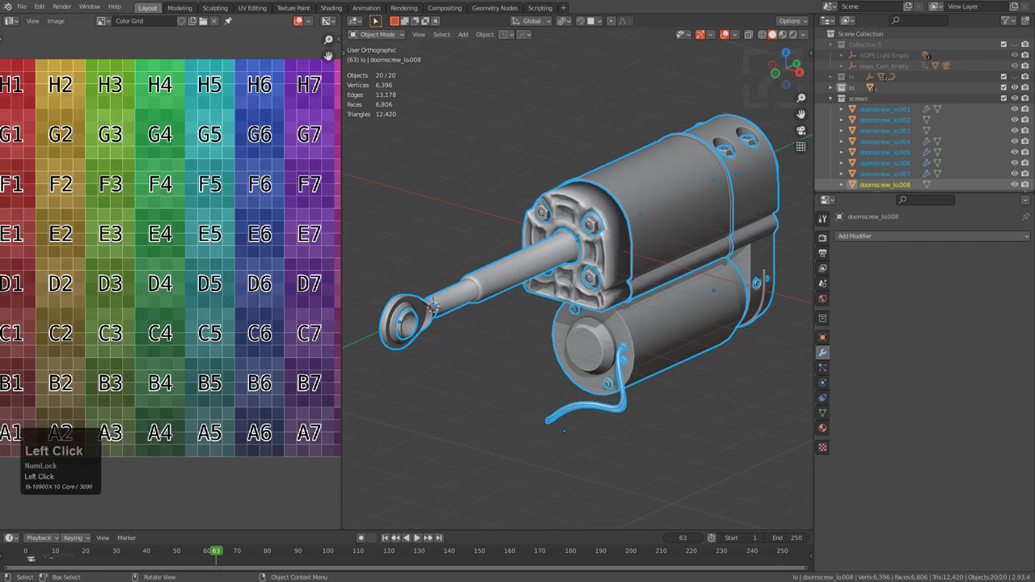
key("a")
key("Return")
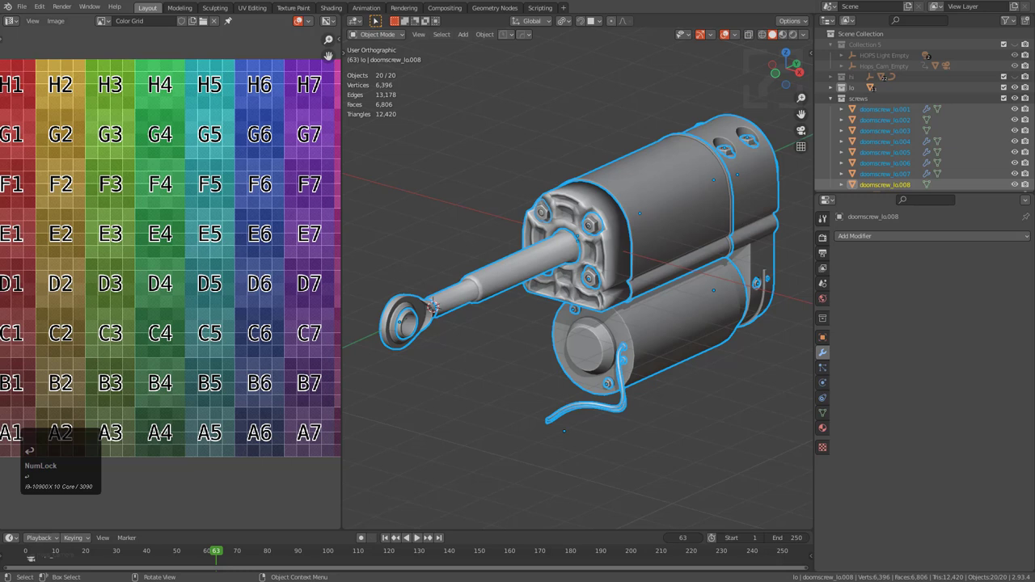
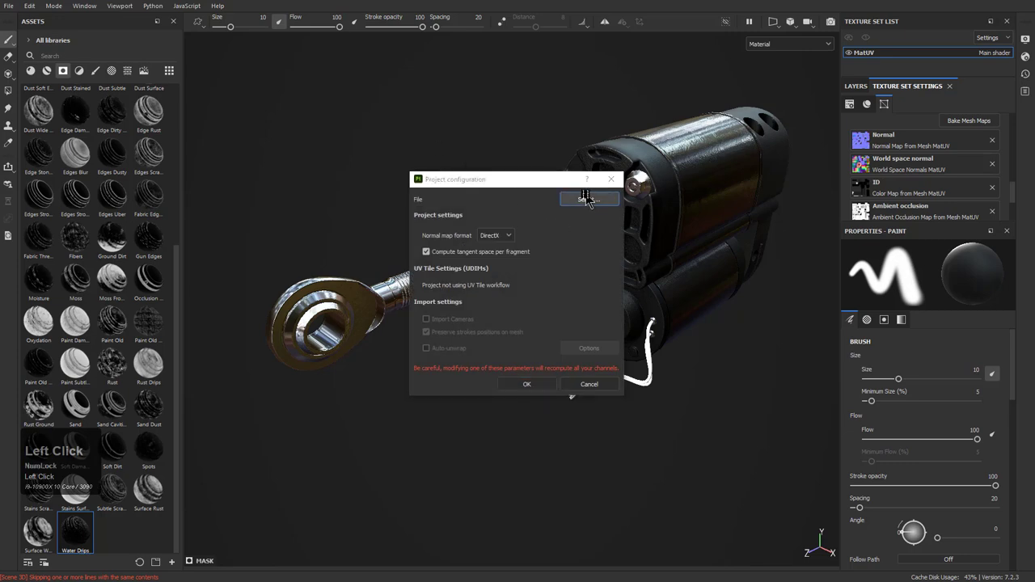
- Replace the project mesh with the updated piston_04_4_lo.obj in Project Configuration
left_click(591, 193)
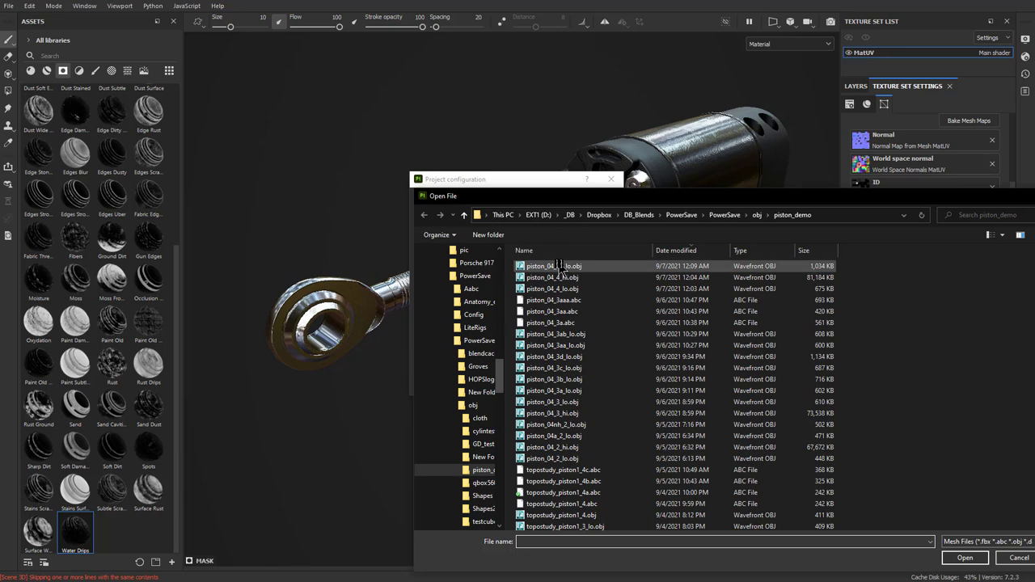
double_click(563, 269)
left_click(537, 386)
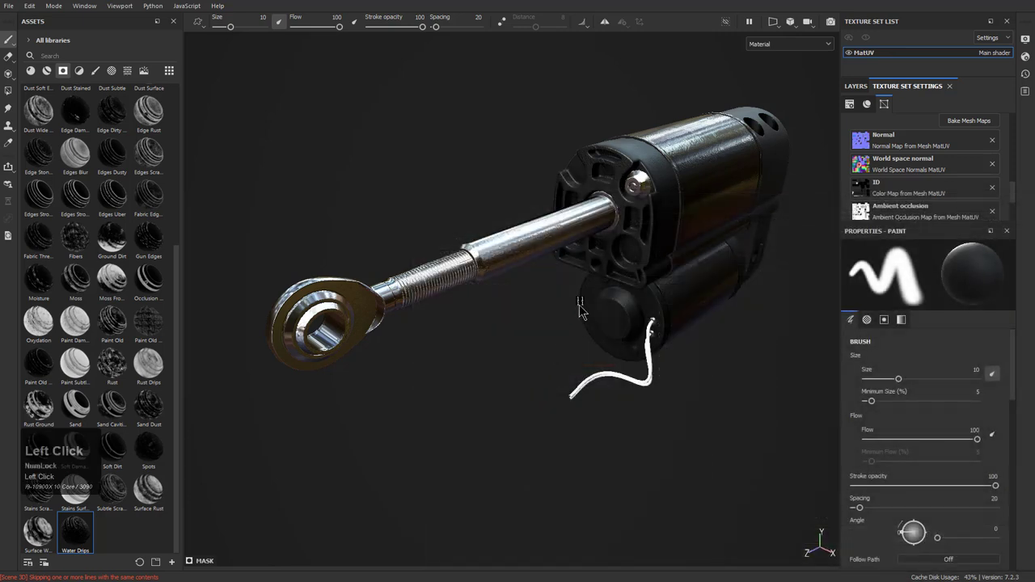
key("alt+Num_Lock")
left_click(624, 267)
right_click(587, 282)
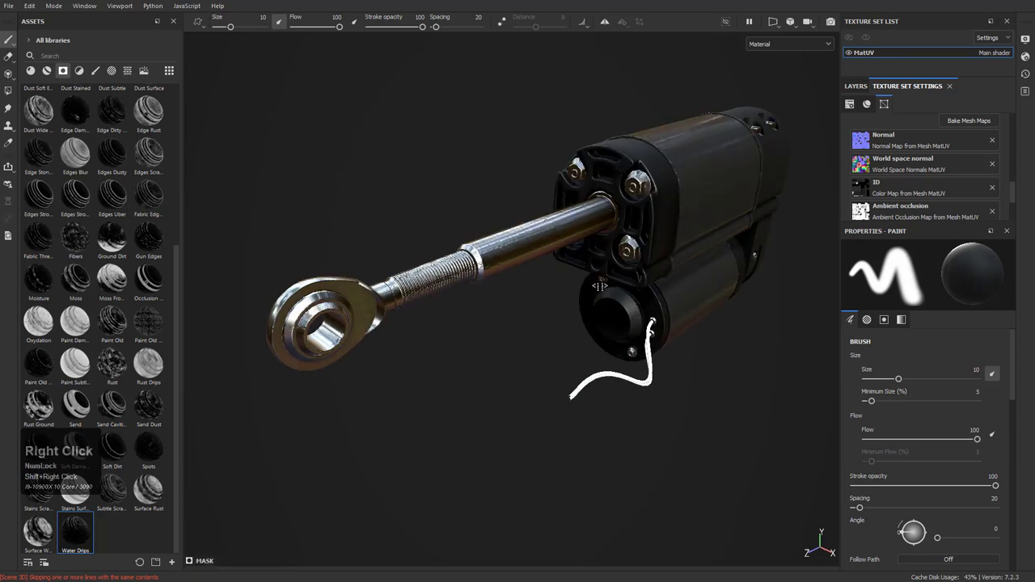
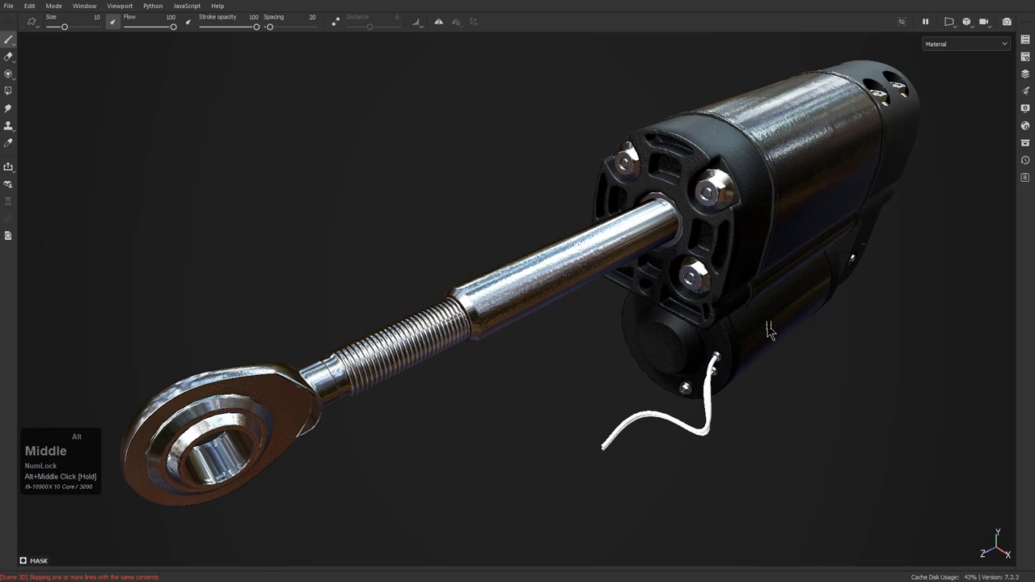
key("ctrl+s")
left_click(876, 324)
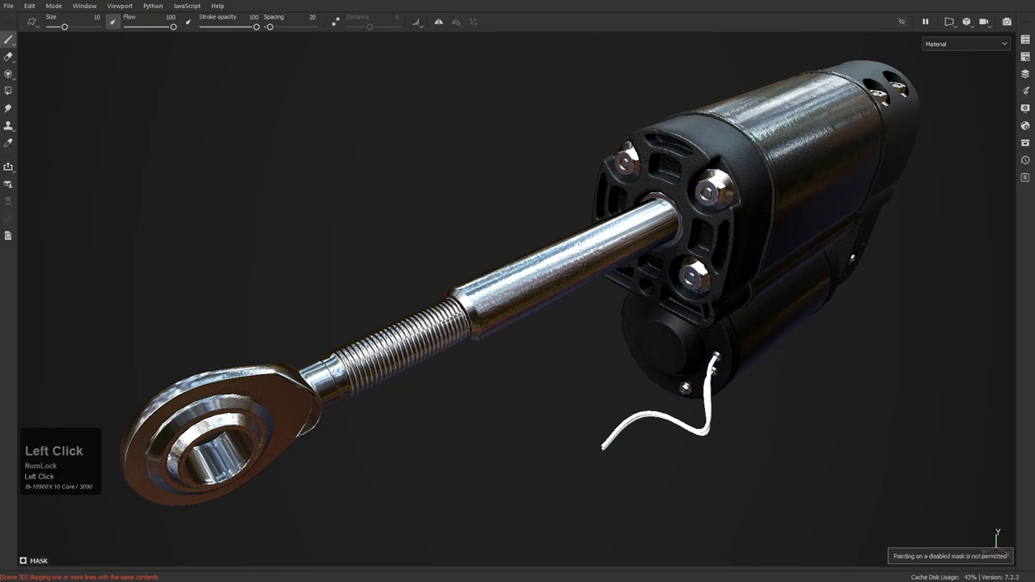
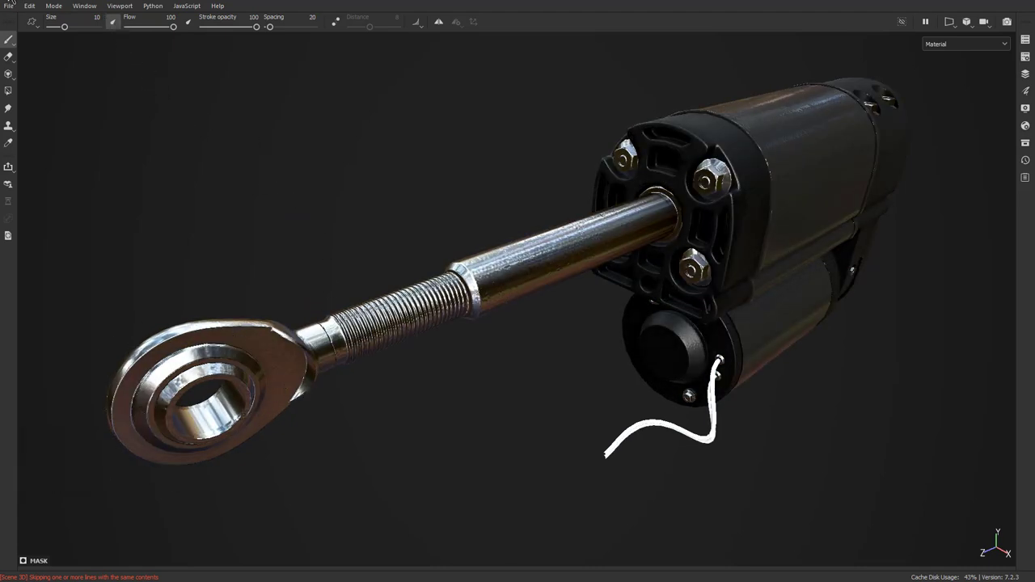
- Export the textures with the Sketchfab preset and upload as new model Piston 4_4
left_click(15, 12)
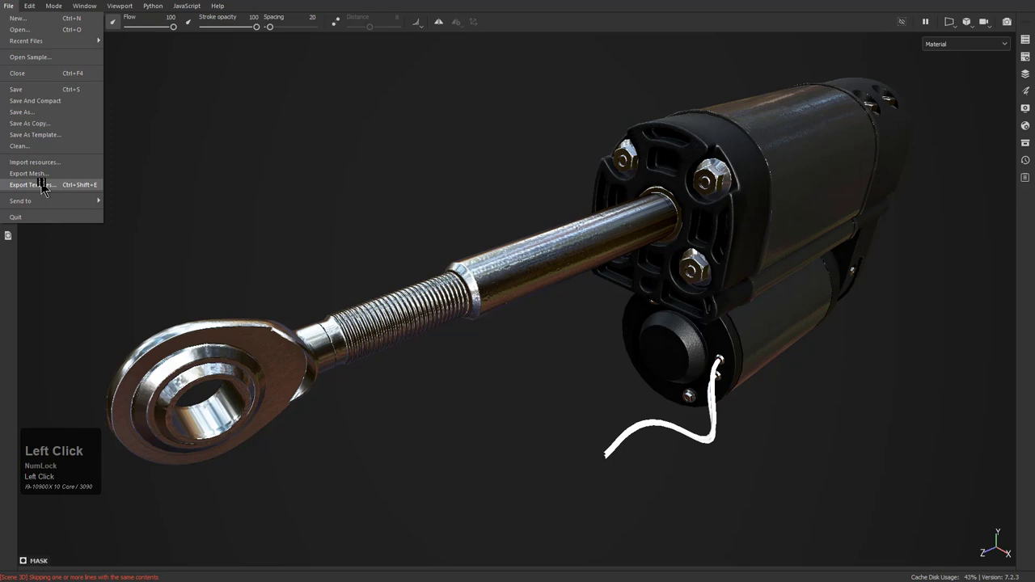
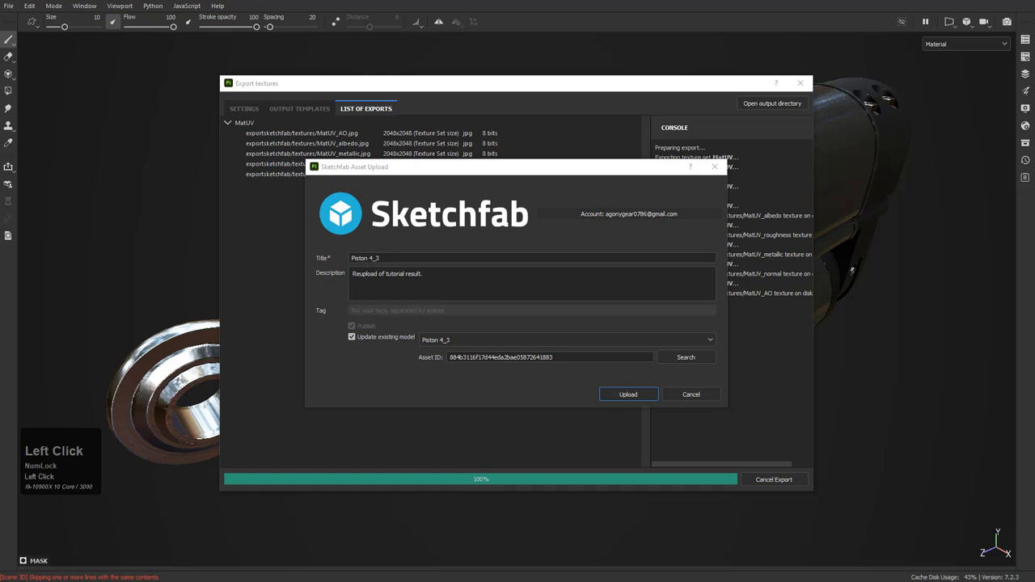
scroll("down", 3)
left_click(399, 257)
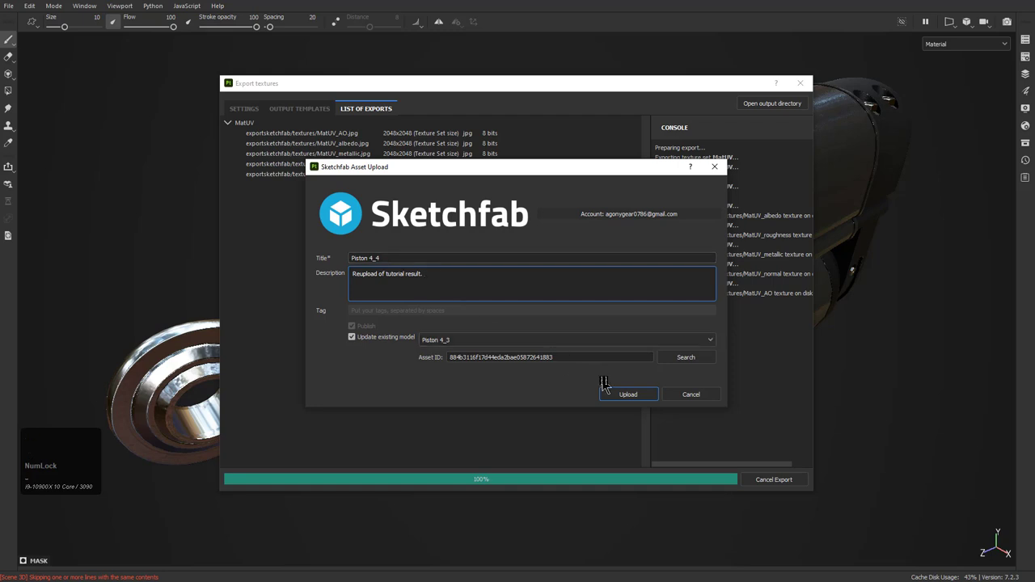
left_click(384, 342)
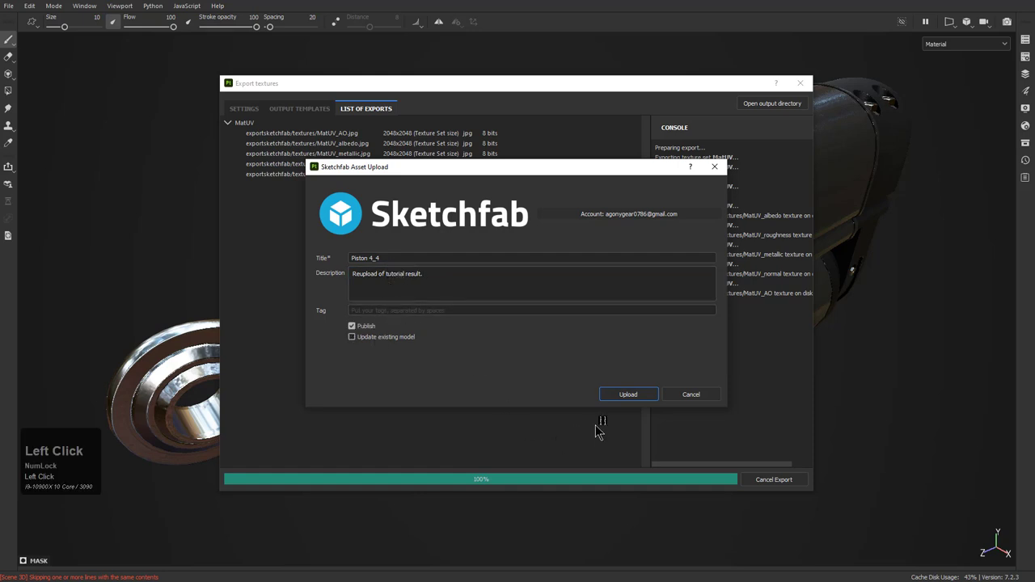
left_click_drag(624, 399, 631, 389)
left_click_drag(631, 390, 633, 381)
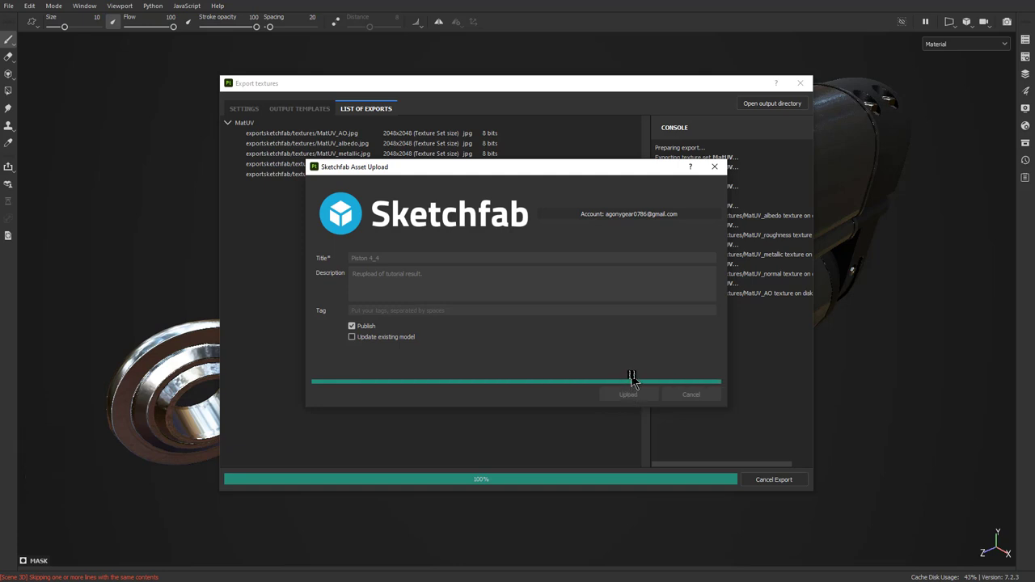
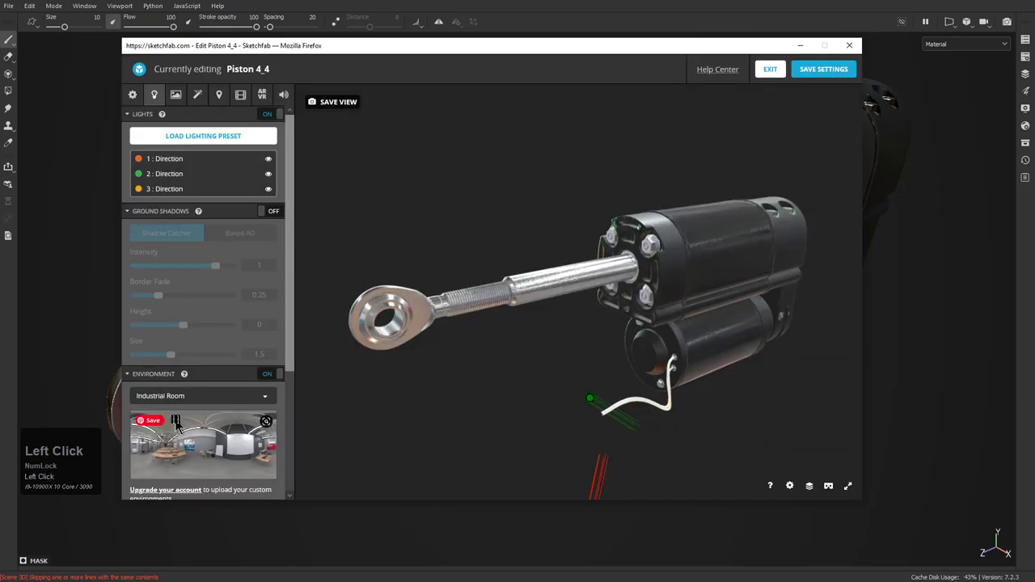
- Choose the Glazed Patio by Restaurant environment for Piston 4_4 in the Lighting settings
scroll("down", 3)
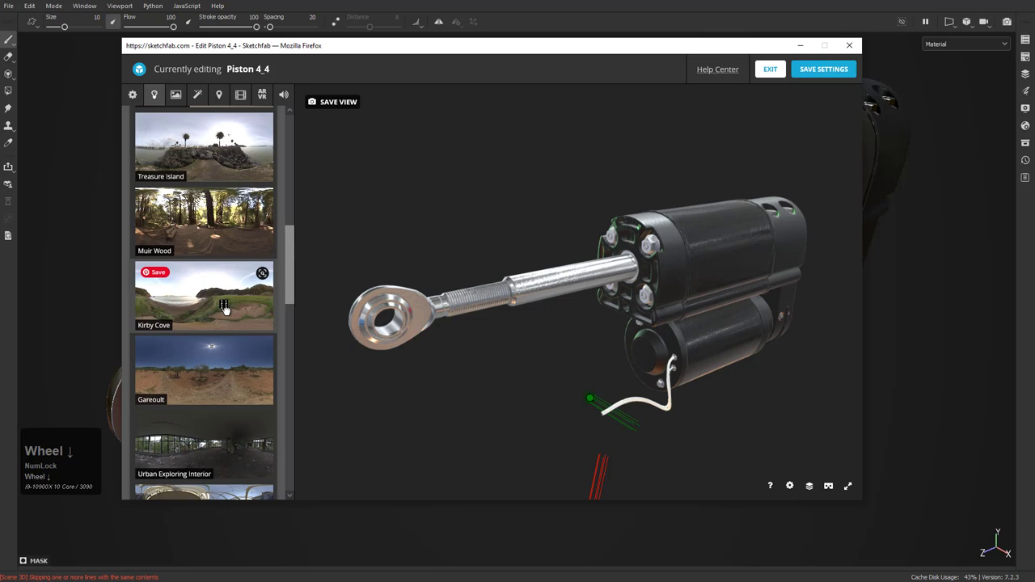
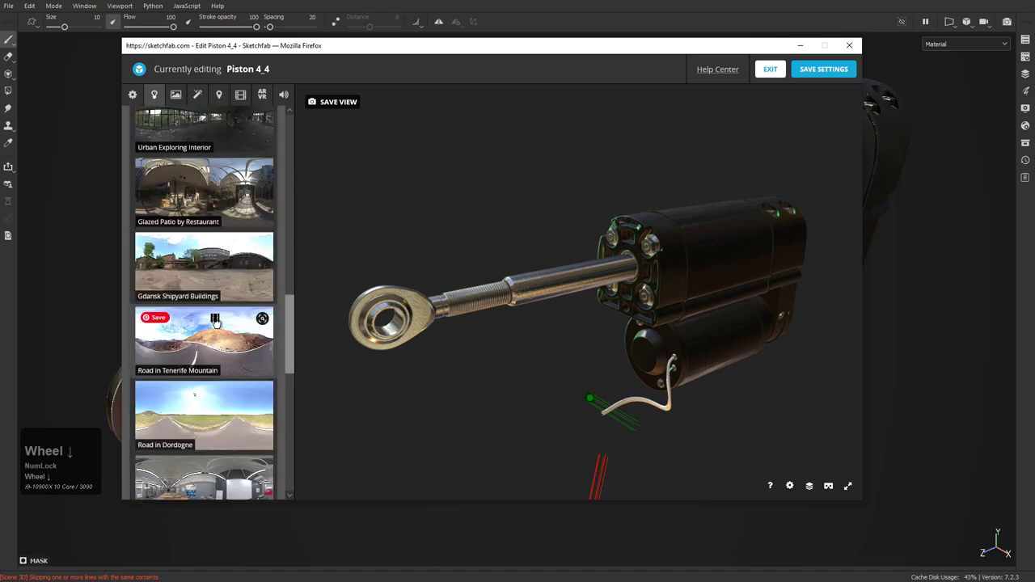
left_click(209, 196)
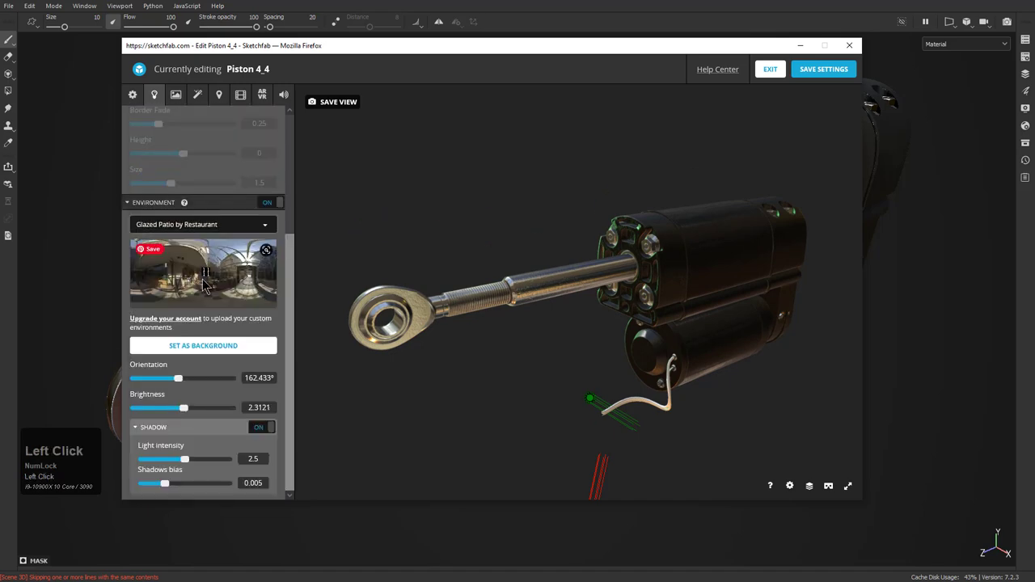
scroll("down", 3)
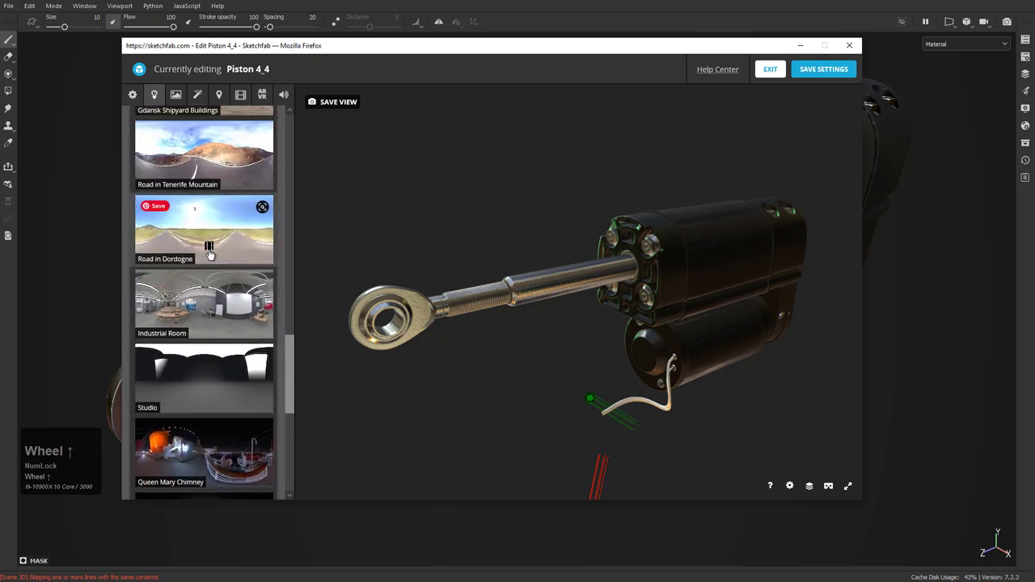
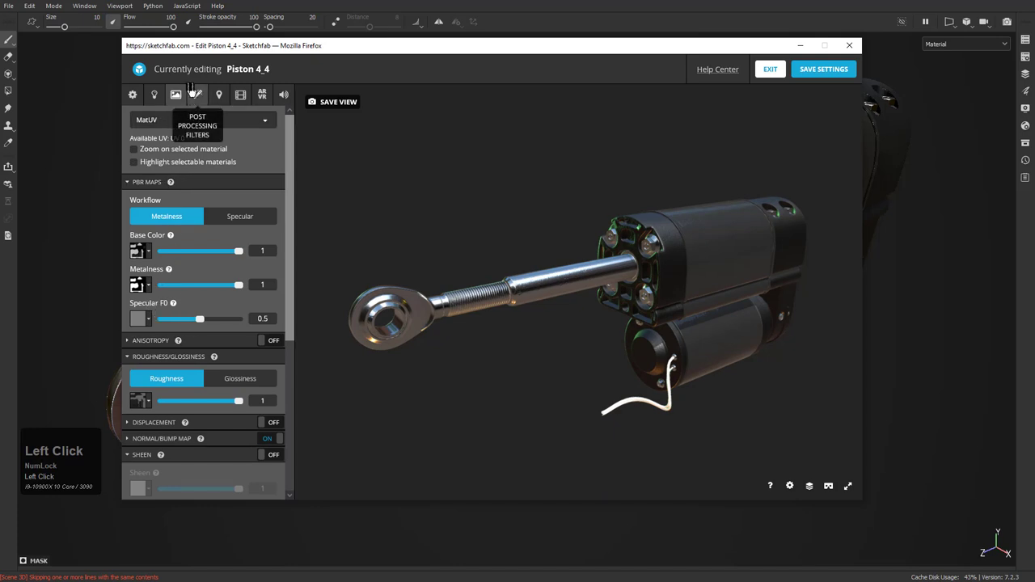
- Switch to the Post Processing Filters panel to set up effects
left_click(202, 88)
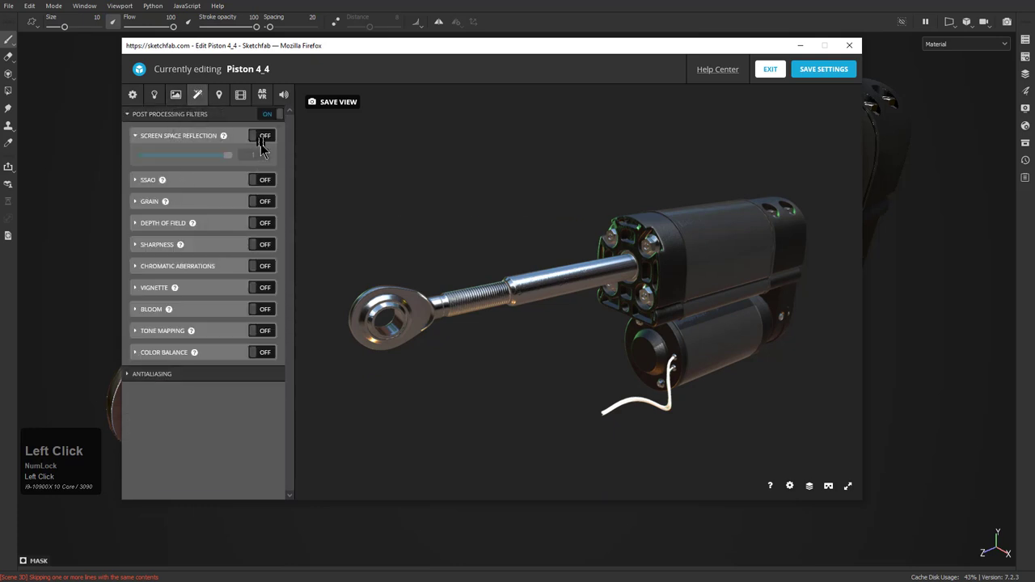
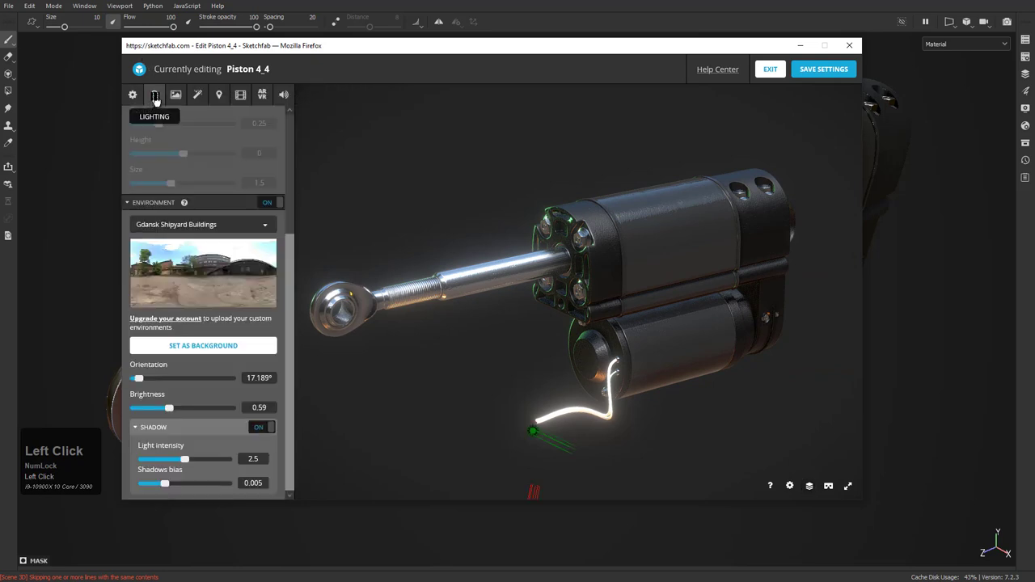
- Raise ground shadow intensity to about 0.98 and rotate the environment to about 113°
scroll("down", 3)
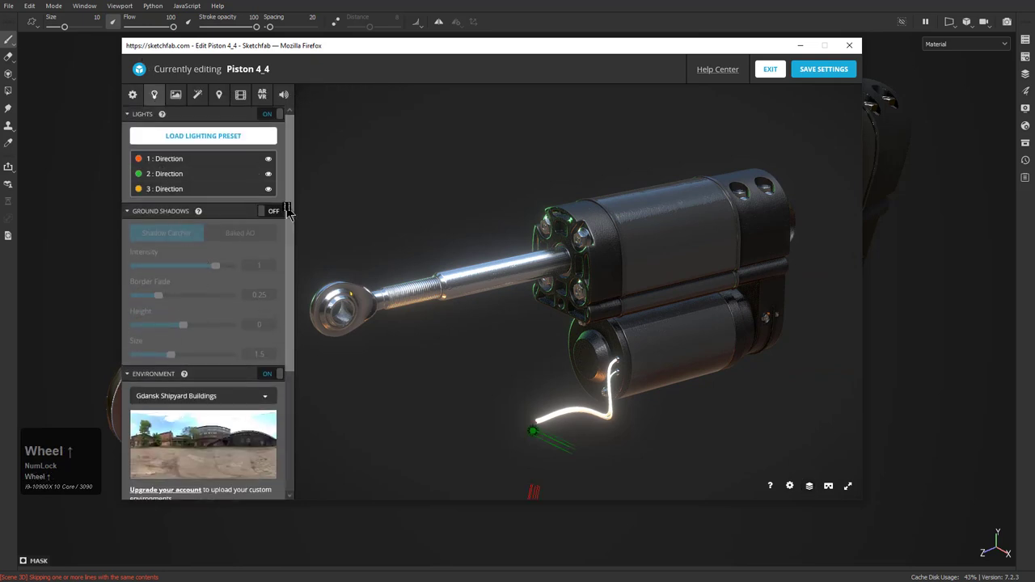
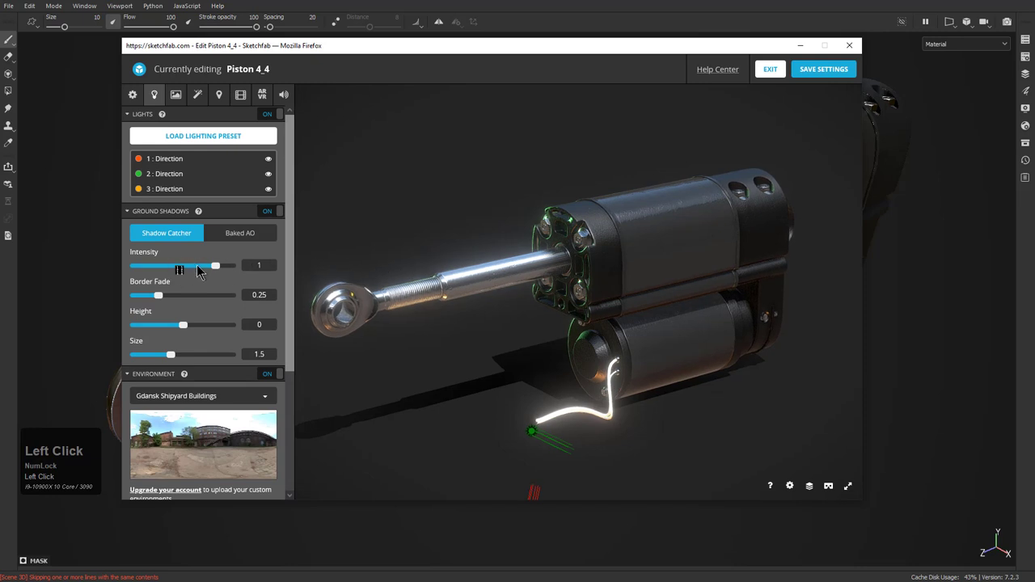
left_click_drag(215, 266, 210, 415)
scroll("down", 3)
left_click(147, 385)
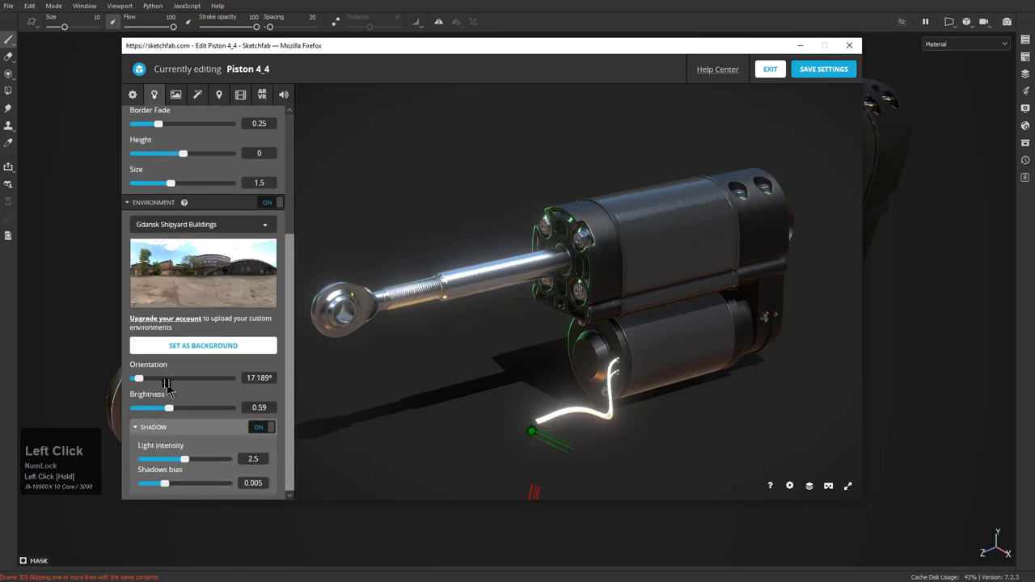
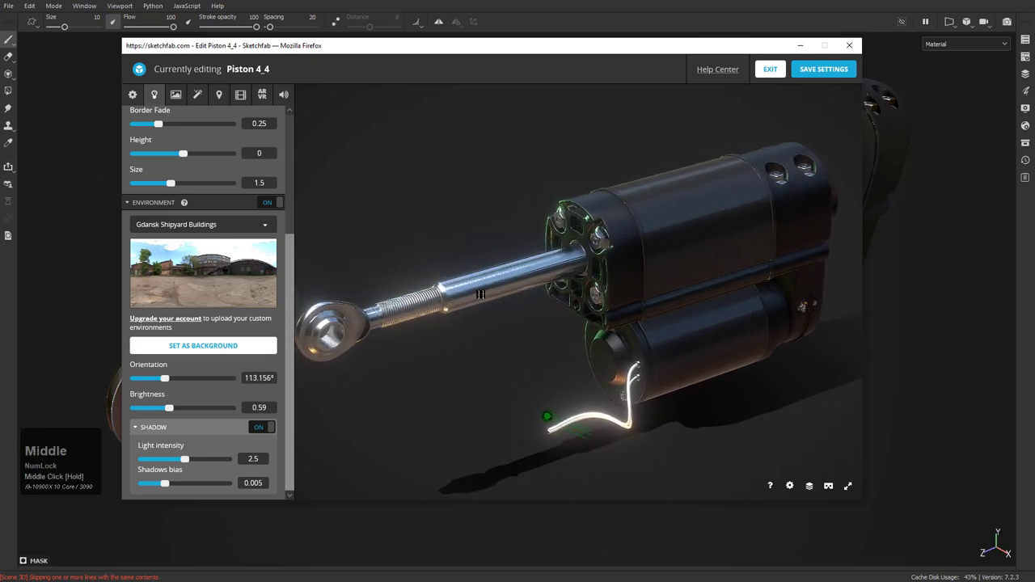
scroll("down", 3)
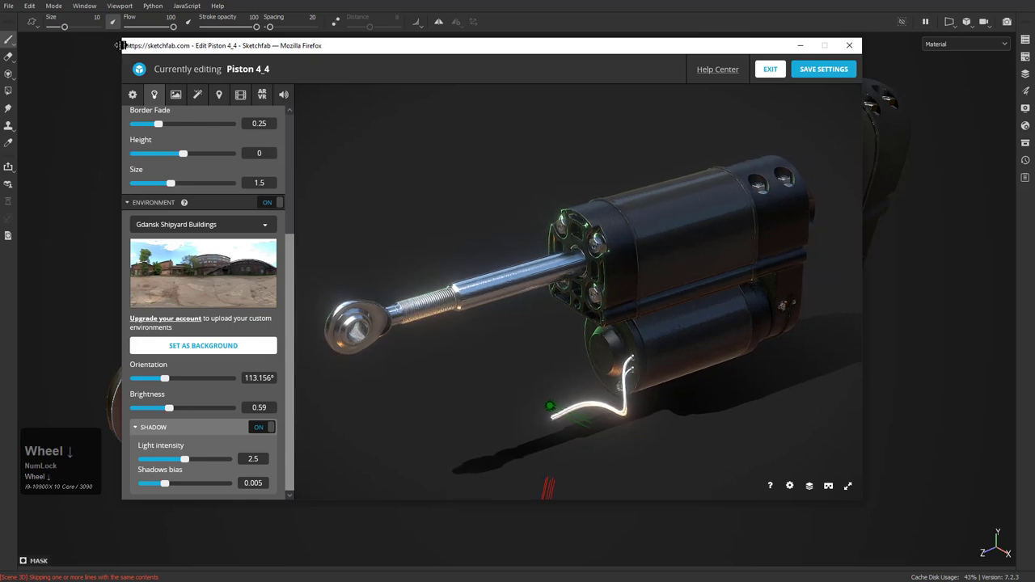
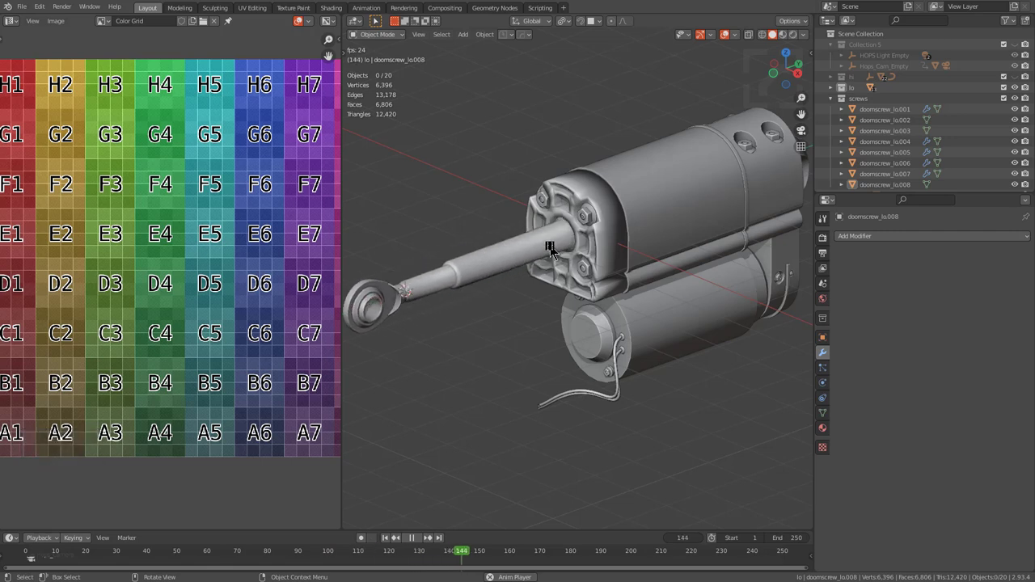
- Look over the actuator in Blender and save the scene as piston_04_4a.blend
scroll("down", 3)
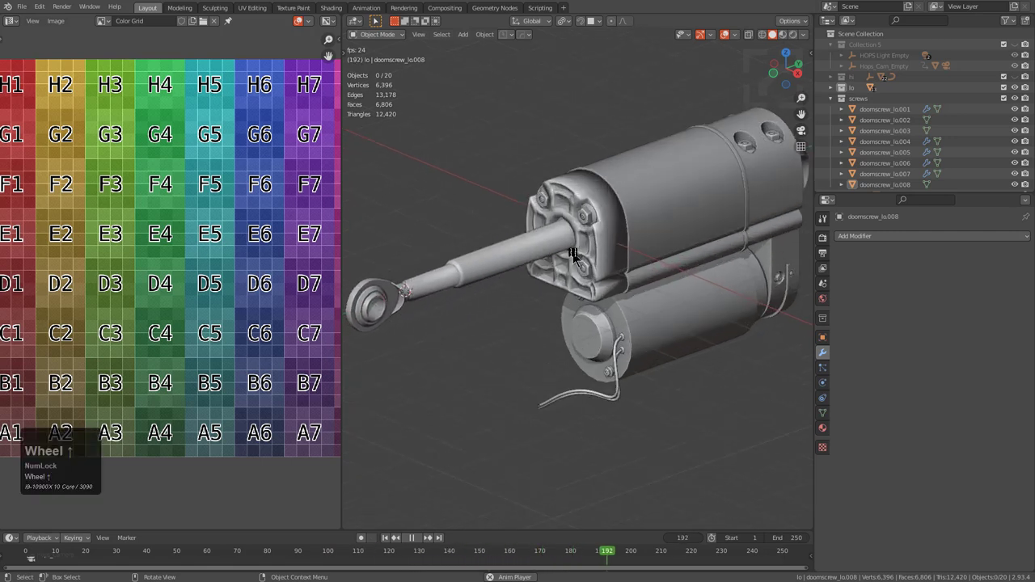
scroll("up", 3)
scroll("down", 3)
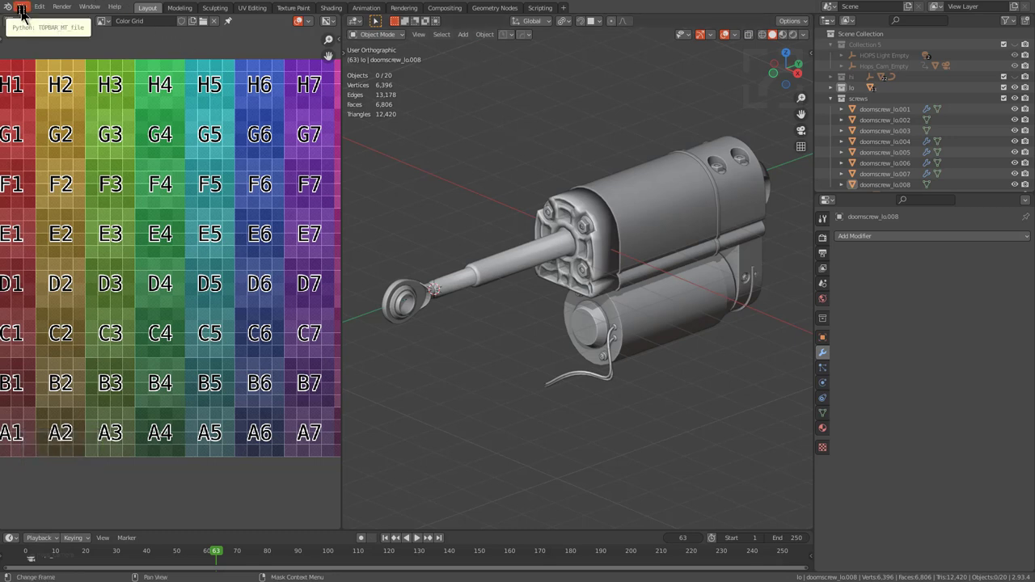
key("shift+Num_Lock")
scroll("down", 3)
key("ctrl+s")
key("shift+s")
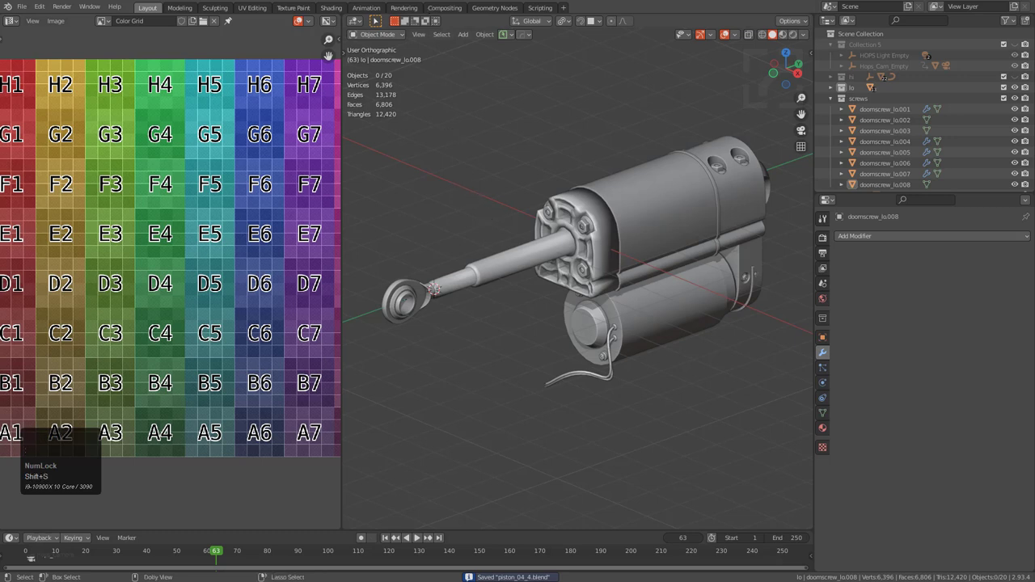
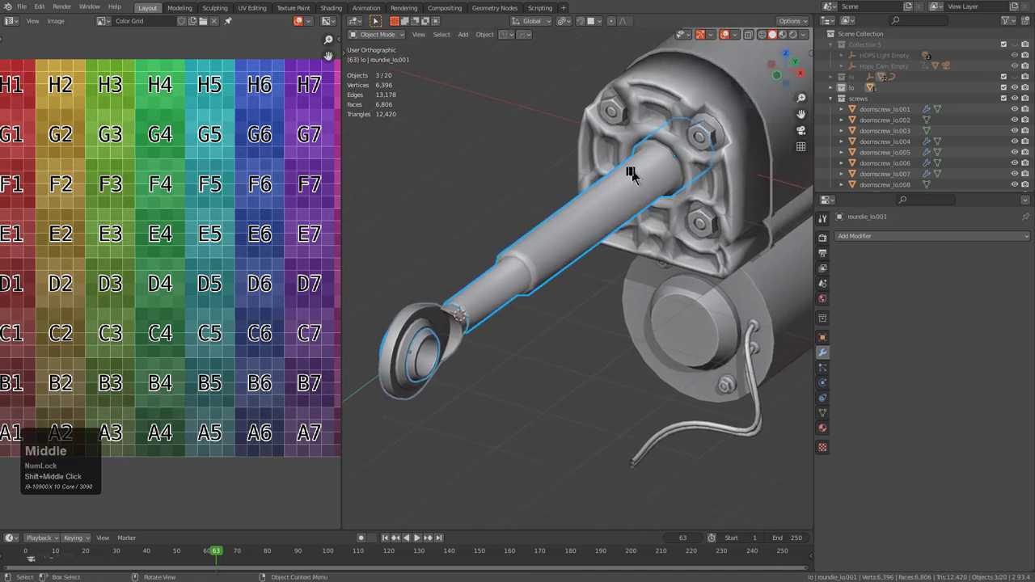
- Select the piston rod and first housing parts and hide them from the viewport
key("j")
scroll("up", 3)
key("alt+a")
left_click(529, 228)
key("q")
left_click(548, 123)
left_click(549, 124)
scroll("down", 3)
middle_click(579, 206)
scroll("up", 3)
- Hide the front and rear housing cylinders and the lower motor cylinder
key("alt+a")
scroll("down", 3)
middle_click(654, 184)
scroll("up", 3)
key("alt+a")
left_click(616, 254)
middle_click(605, 253)
key("g")
right_click(595, 239)
left_click(644, 197)
middle_click(653, 312)
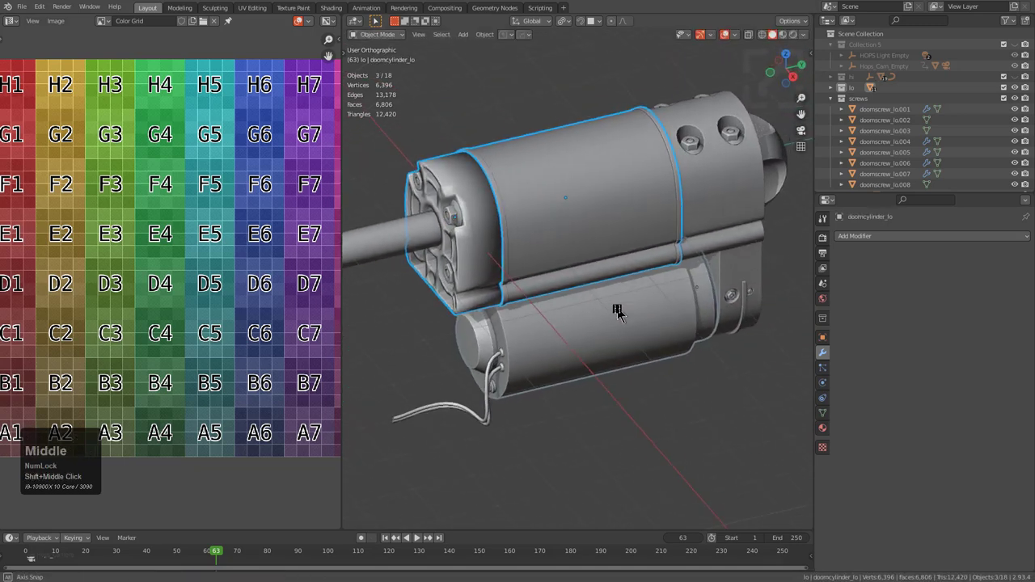
left_click(741, 194)
middle_click(741, 202)
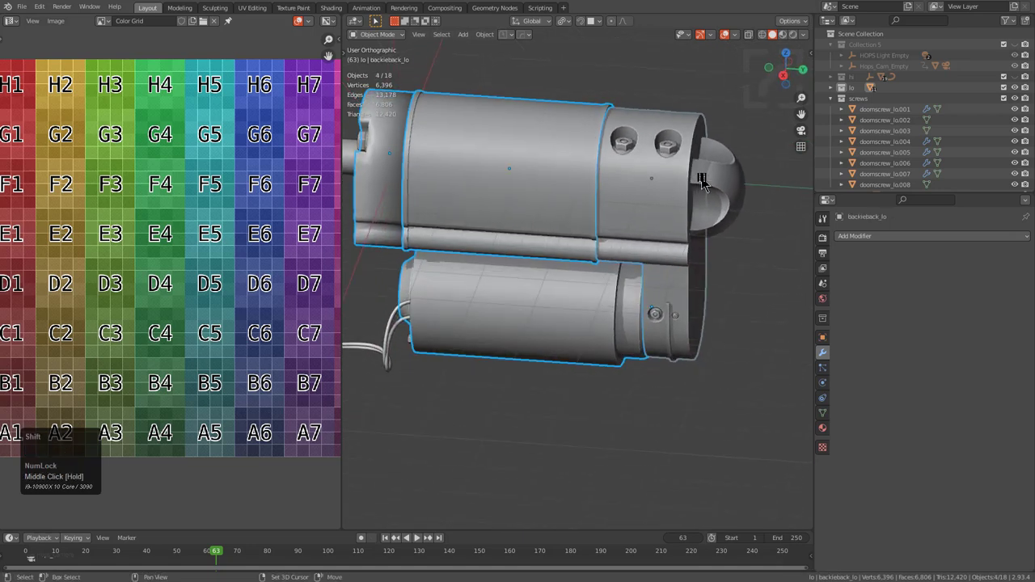
left_click(705, 181)
middle_click(602, 200)
key("alt+a")
- Hide the remaining housing parts and the motor cylinder so only screws remain
left_click(562, 171)
left_click(742, 142)
middle_click(729, 157)
left_click(705, 185)
left_click(603, 318)
middle_click(537, 319)
key("g")
right_click(665, 221)
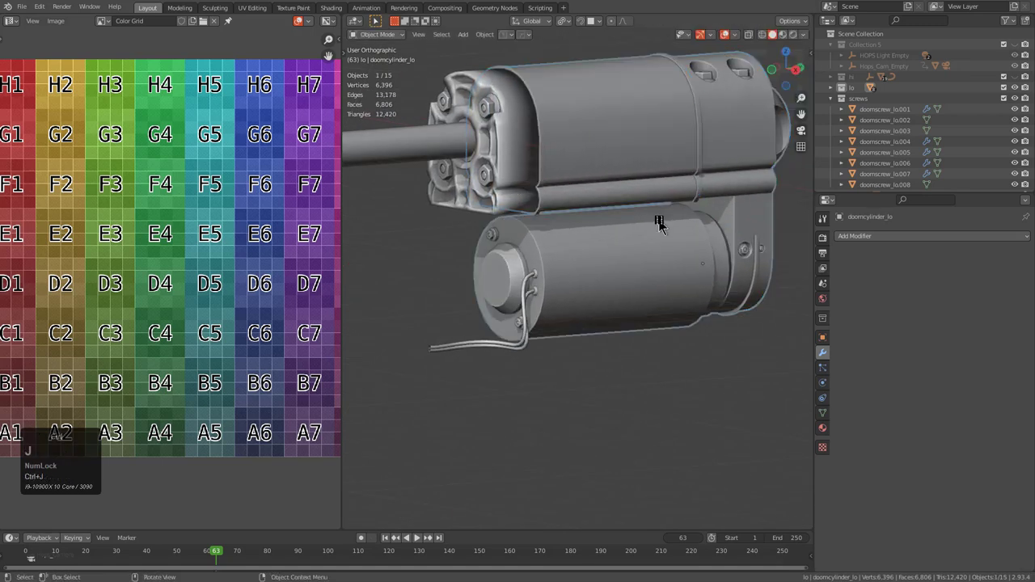
key("alt+a")
left_click(670, 141)
key("g")
right_click(686, 210)
middle_click(716, 195)
key("2")
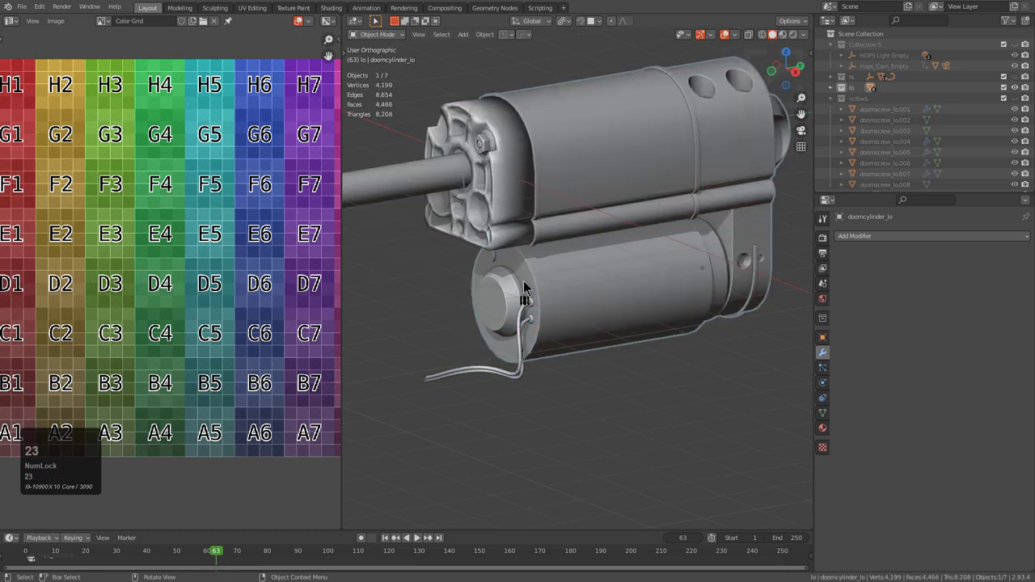
- Isolate the screws collection and select all the screws
key("4")
type("4a")
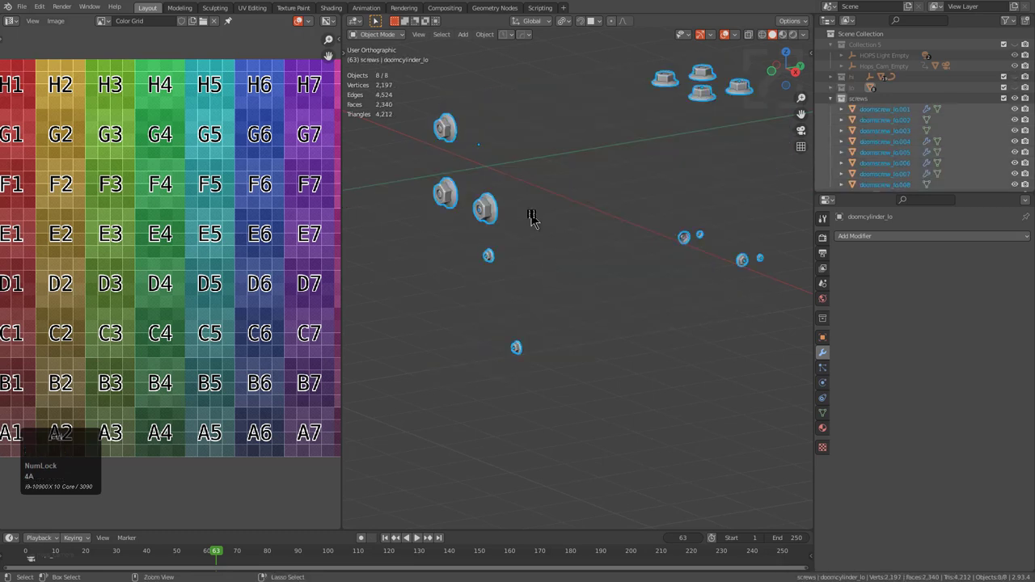
key("ctrl+j")
scroll("down", 3)
scroll("down", 3)
middle_click(568, 193)
key("ctrl+a")
left_click(552, 191)
key("ctrl+j")
- Make a screw the active object and attempt to join the screws
key("alt+a")
left_click(675, 144)
key("a")
left_click(672, 159)
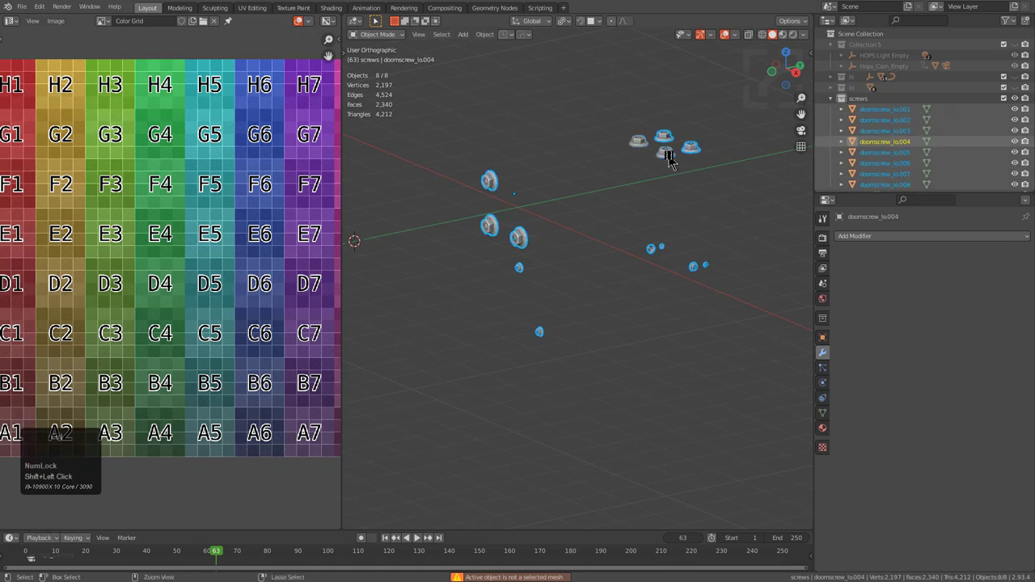
key("ctrl+j")
key("alt+a")
key("g")
right_click(696, 141)
- Join all eight screws into doomscrew_lo.004 and bring the full actuator back into view
key("2")
scroll("up", 3)
left_click(676, 144)
middle_click(724, 120)
key("3")
type("34")
left_click(709, 159)
key("2")
left_click(473, 264)
key("shift+4")
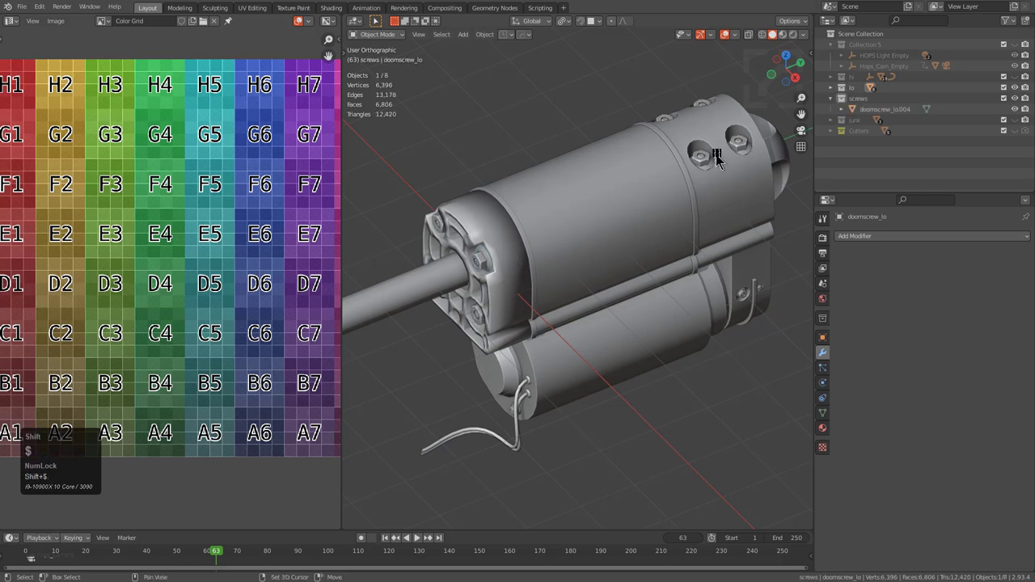
- Join the housing and housing cylinder objects together
left_click(743, 141)
key("ctrl+j")
key("alt+a")
left_click(741, 147)
left_click(725, 181)
key("ctrl+j")
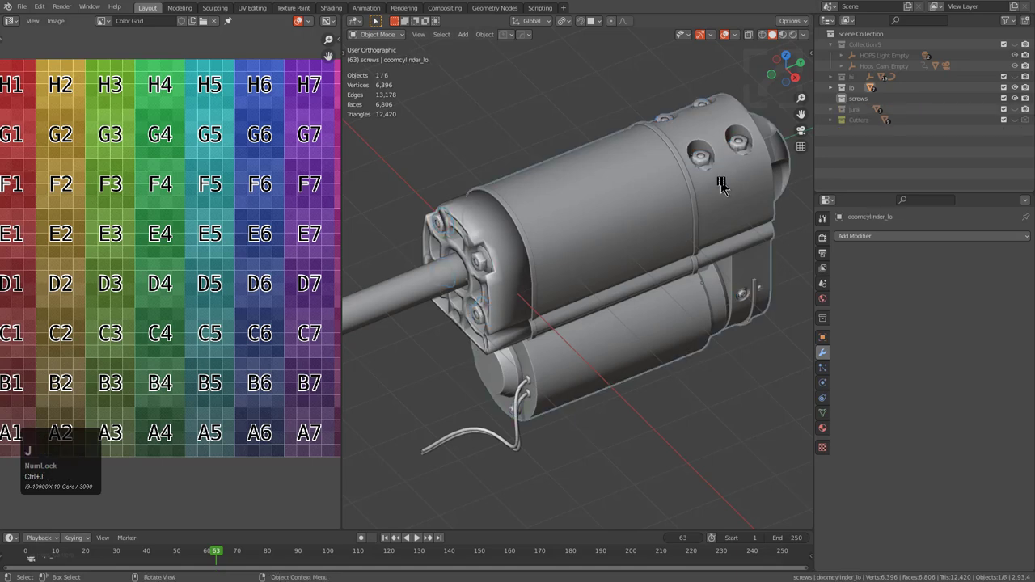
scroll("up", 3)
middle_click(543, 201)
scroll("up", 3)
scroll("down", 3)
- Auto-smooth the housing with HardOps at a 30° angle
key("alt+a")
left_click(667, 171)
key("q")
left_click(667, 171)
scroll("down", 3)
scroll("down", 3)
left_click(667, 171)
scroll("down", 3)
key("q")
left_click(660, 176)
scroll("up", 3)
scroll("down", 3)
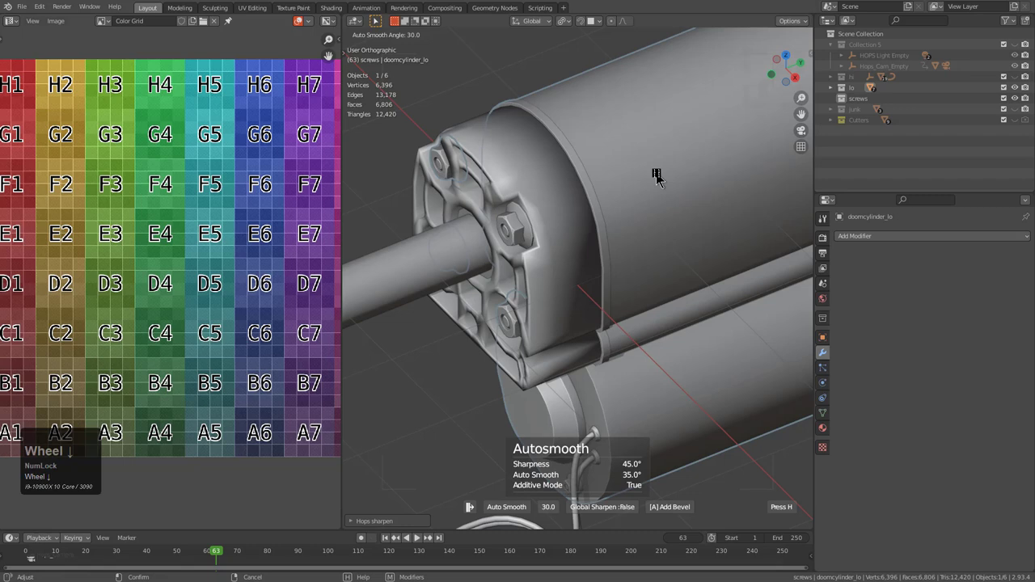
left_click(660, 176)
scroll("down", 3)
key("alt+a")
- Check the housing parts move as one and join another part into the housing
middle_click(668, 262)
left_click(656, 218)
key("g")
right_click(711, 221)
middle_click(655, 219)
key("g")
right_click(692, 181)
left_click(593, 356)
left_click(593, 373)
key("g")
right_click(609, 341)
left_click(664, 291)
key("ctrl+j")
key("g")
right_click(721, 279)
- Join the remaining housing pieces and verify the end cap and body move together
left_click(598, 319)
scroll("up", 3)
left_click(659, 326)
key("j")
scroll("down", 3)
key("alt+a")
left_click(600, 311)
key("g")
right_click(698, 275)
scroll("down", 3)
key("g")
right_click(572, 260)
left_click(582, 248)
key("g")
right_click(643, 236)
left_click(532, 245)
key("g")
right_click(519, 275)
- Select the three main low-poly parts and bring up the HOps Q menu
left_click(580, 230)
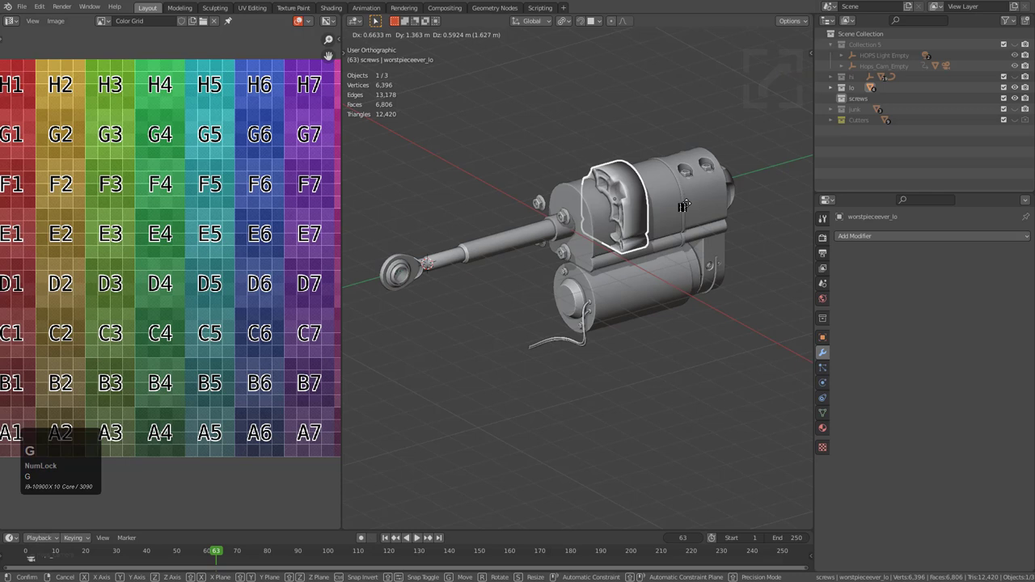
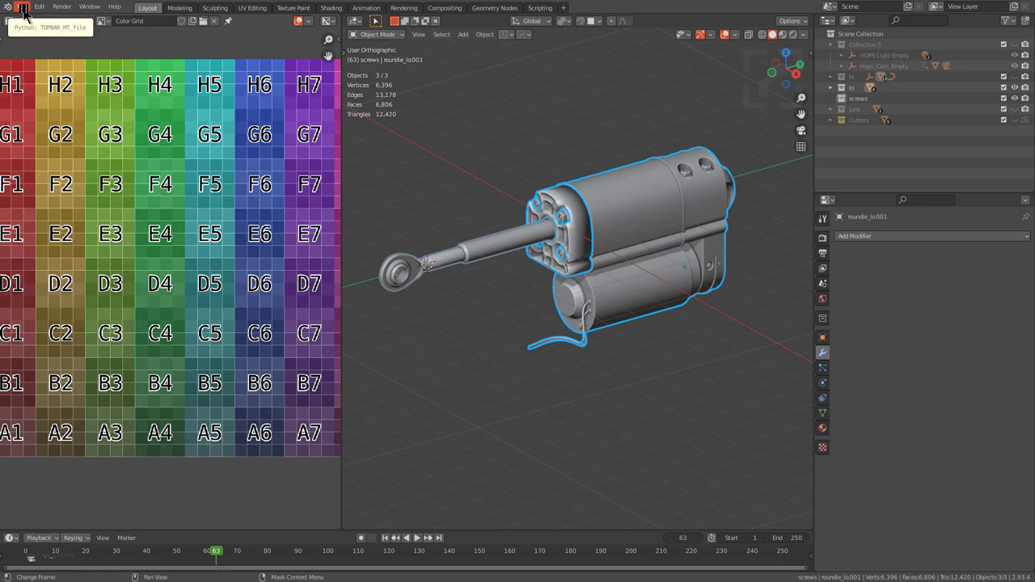
scroll("down", 3)
key("q")
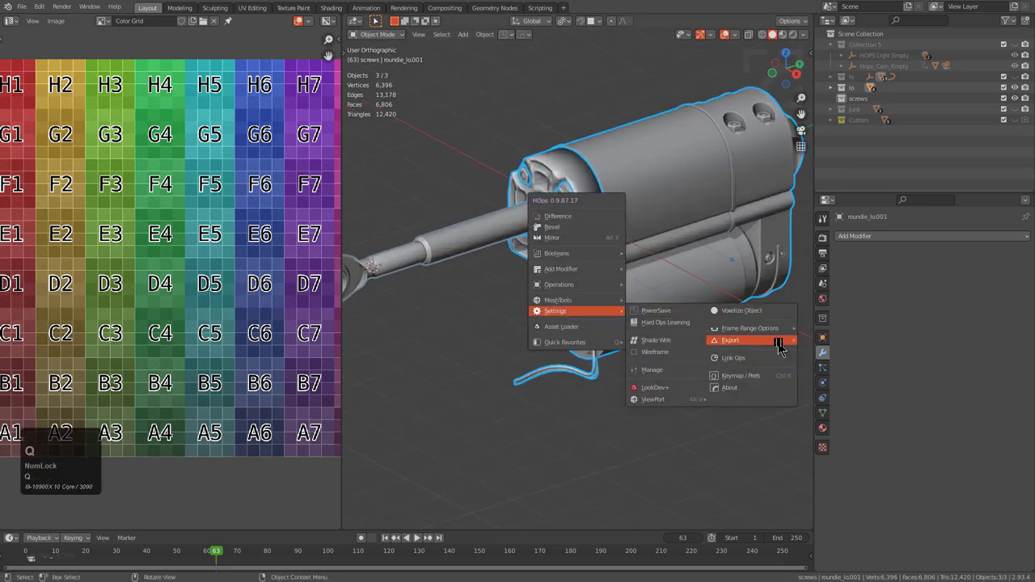
- Choose an export format for the parts and jump back to an earlier animation frame
left_click(836, 366)
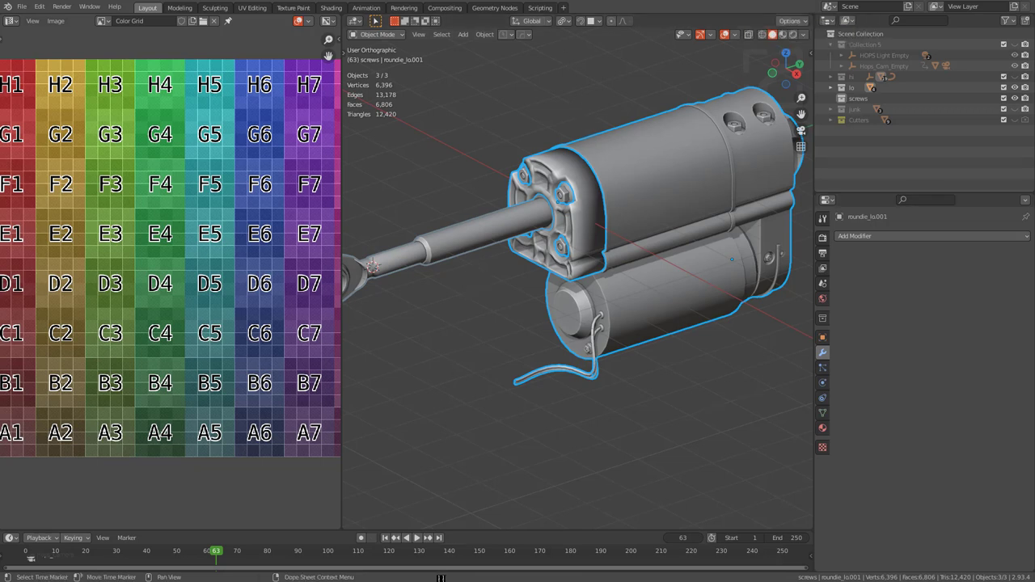
key("shift+Num_Lock")
left_click(225, 562)
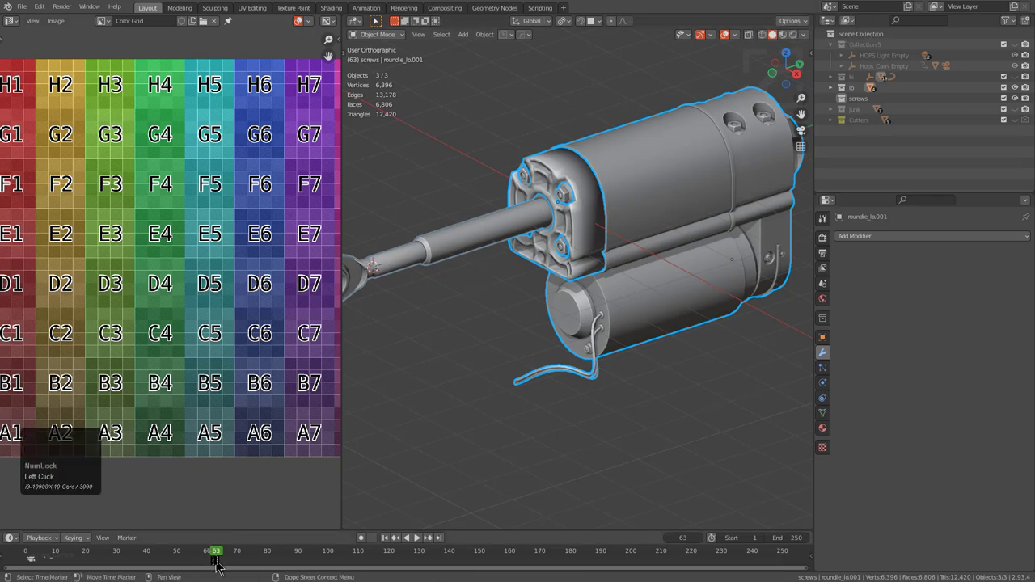
right_click(218, 562)
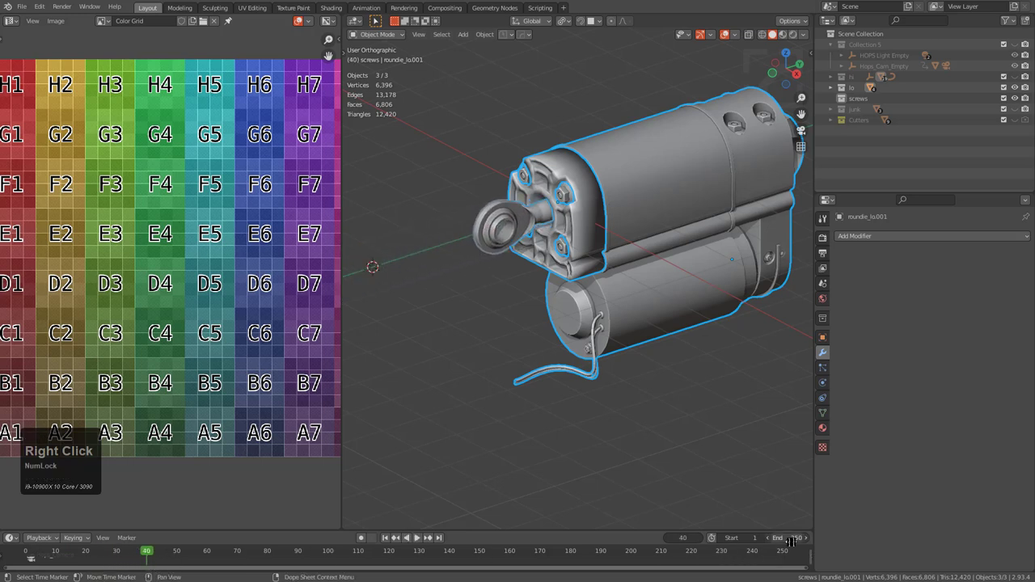
- Set the animation's end frame to 40
left_click(794, 538)
key("1")
key("ctrl+a")
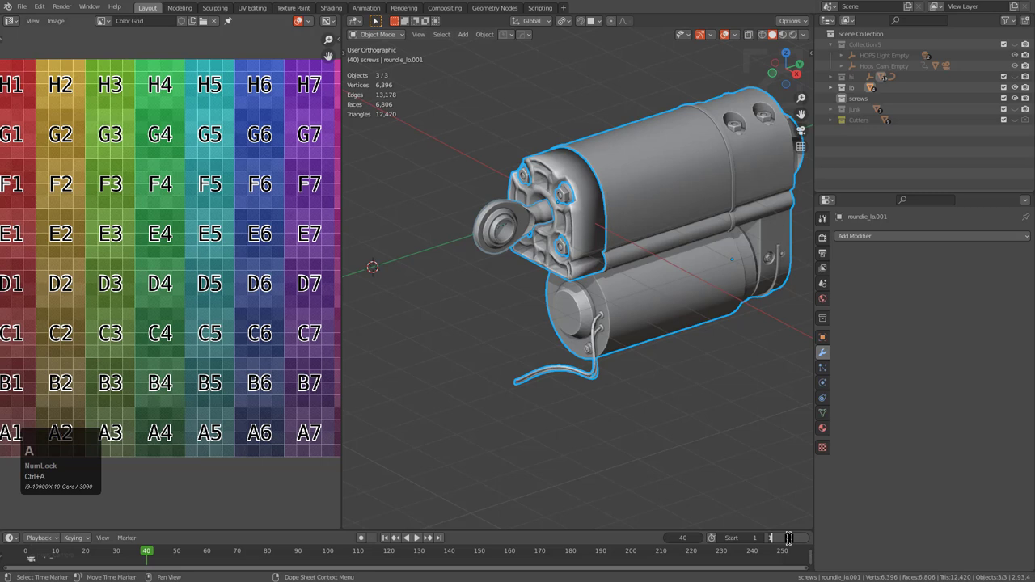
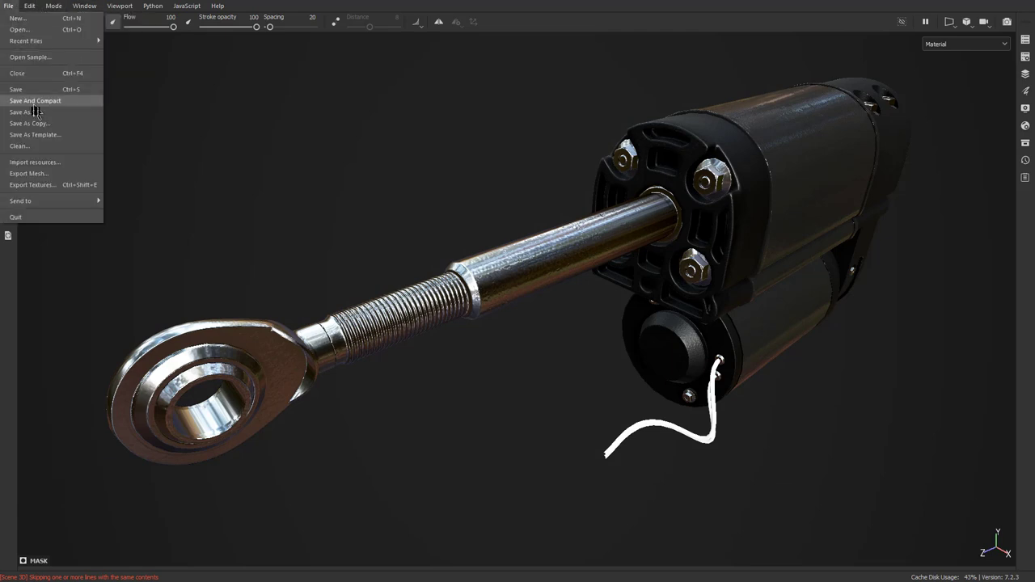
- Reposition the Substance Painter export window on screen
left_click_drag(62, 188, 761, 481)
left_click_drag(761, 481, 395, 262)
- Set the Sketchfab upload title to Piston 4_4a
left_click(395, 262)
key("a")
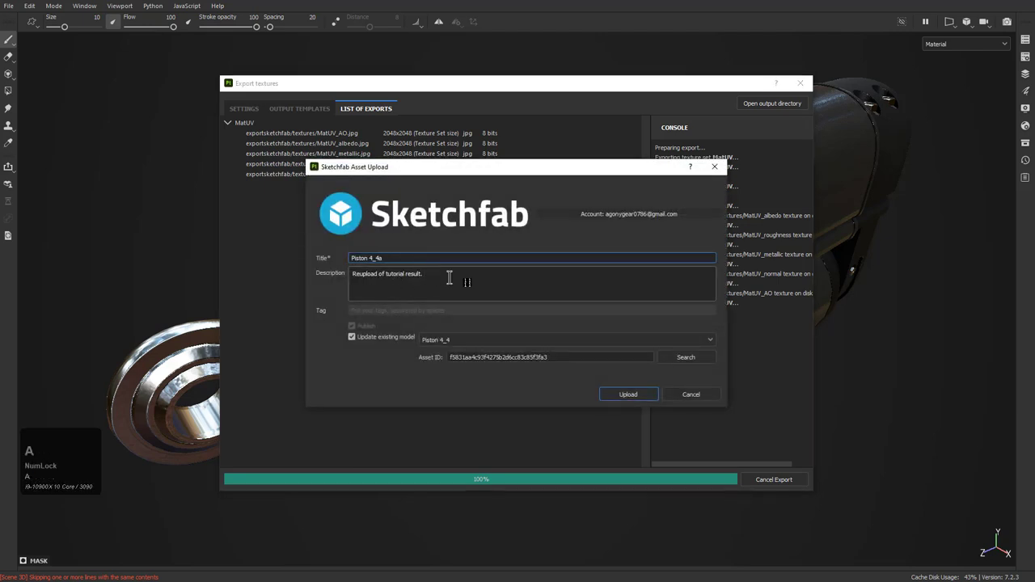
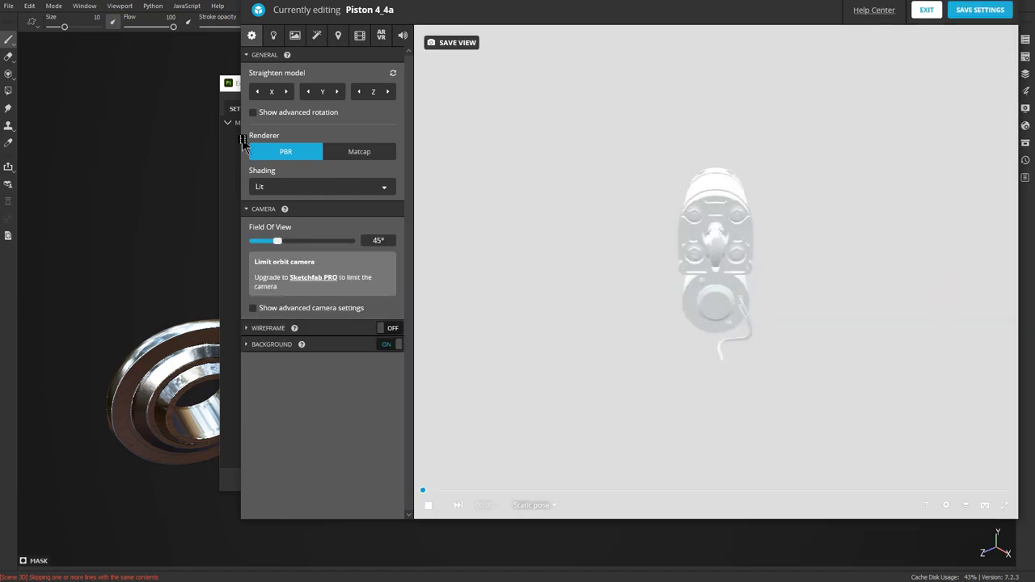
- Start widening the Sketchfab 3D editor window
left_click(243, 139)
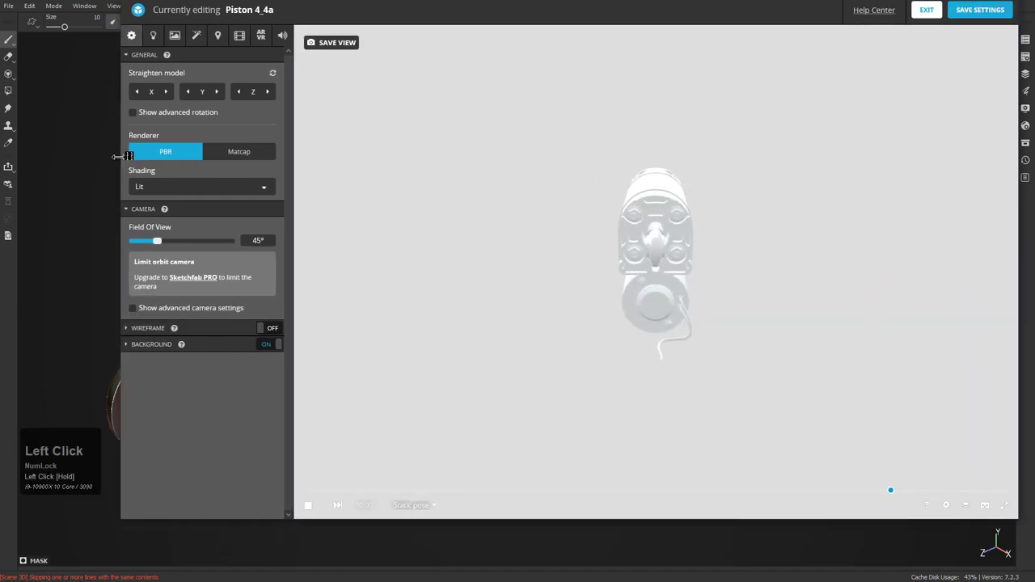
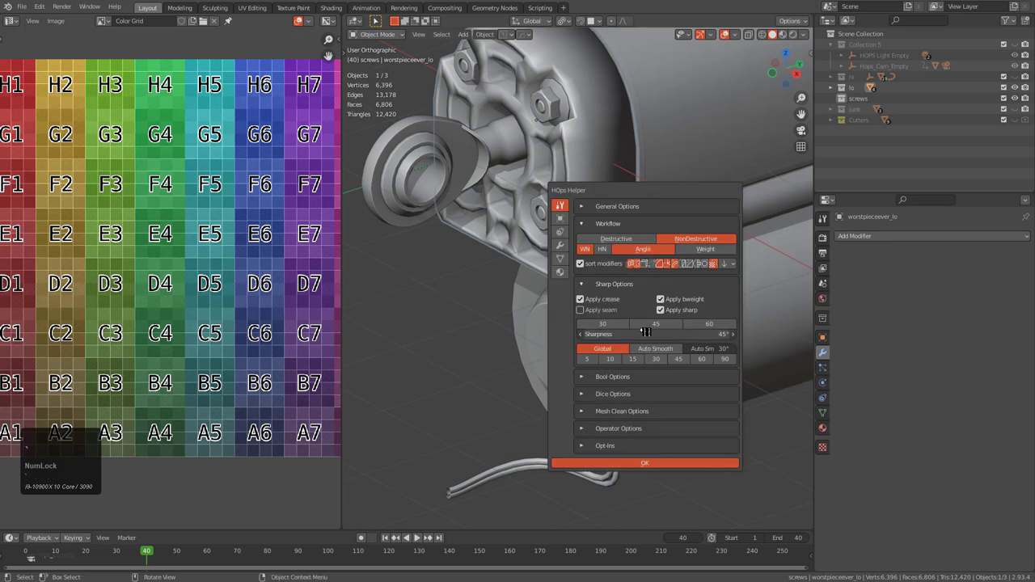
- Recalculate normals of worstpieceever_lo via HOps Helper General Options, then close the helper
left_click(621, 214)
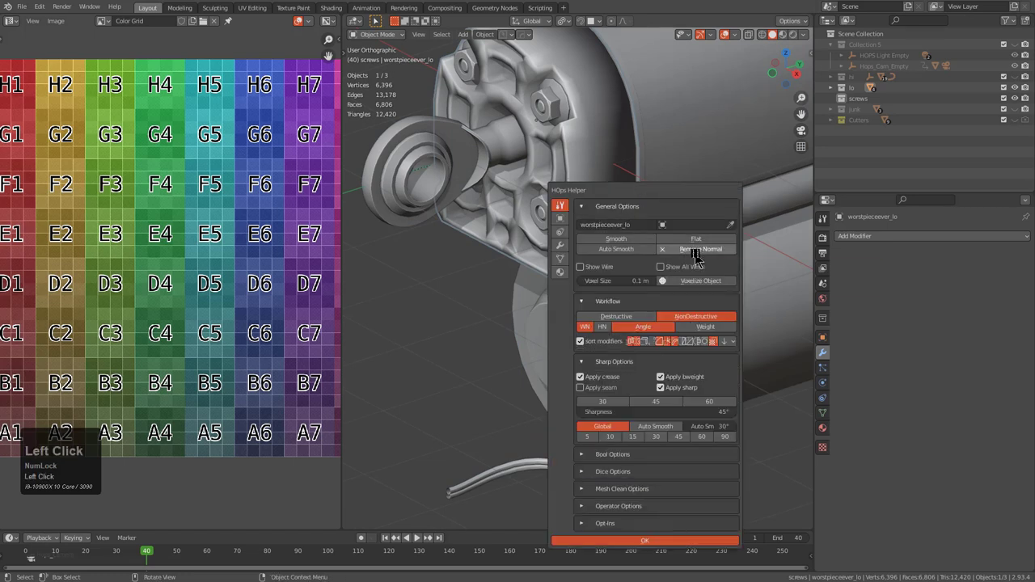
left_click(582, 185)
key("alt+a")
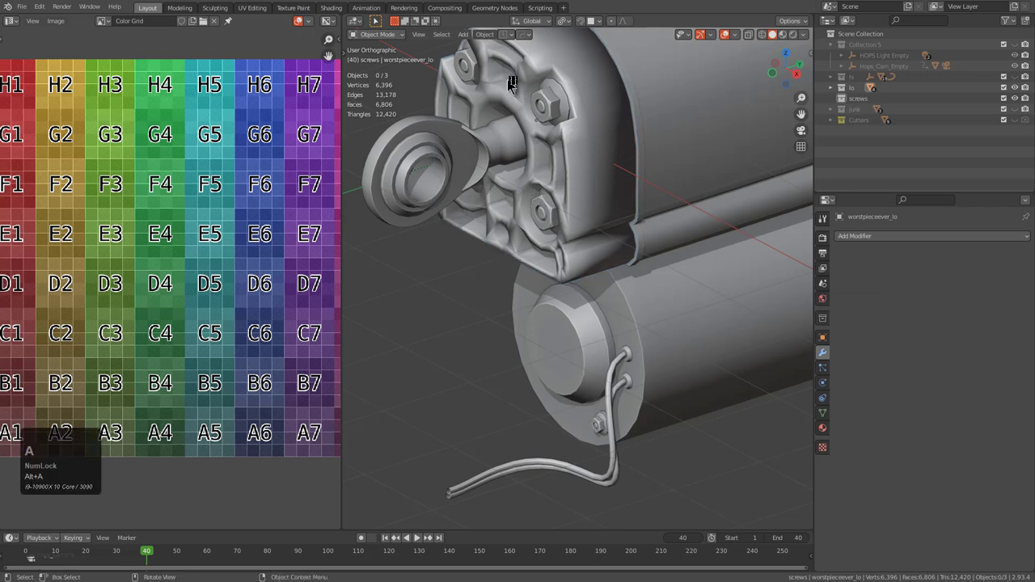
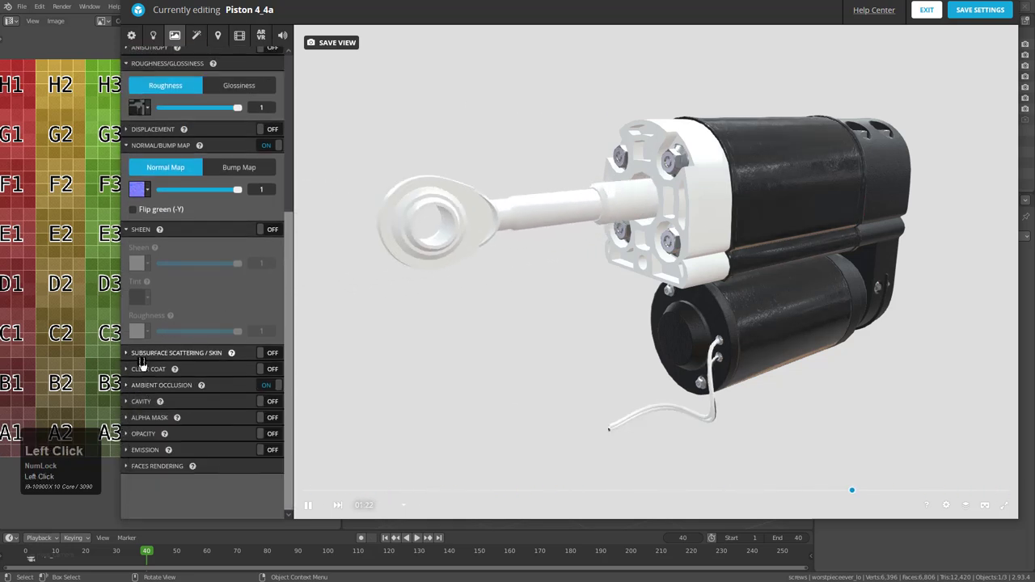
- Assign the MatUV ambient occlusion texture to the material, completing its texture maps
scroll("up", 3)
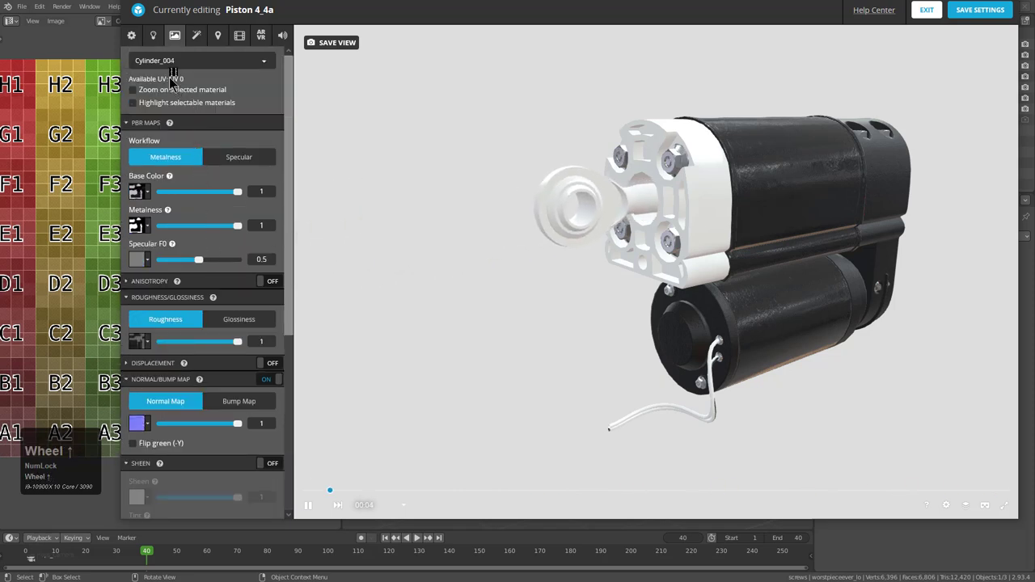
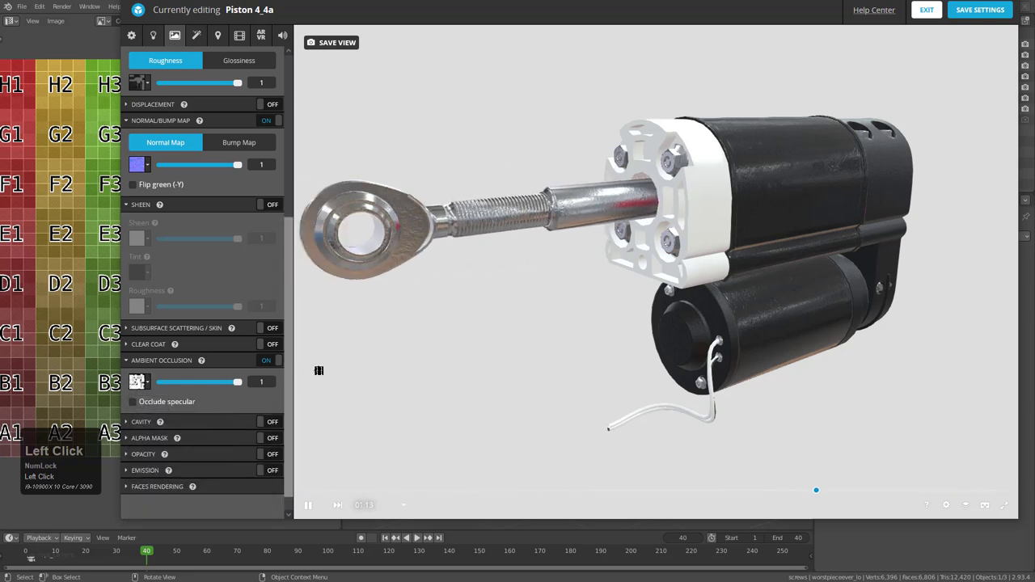
scroll("up", 3)
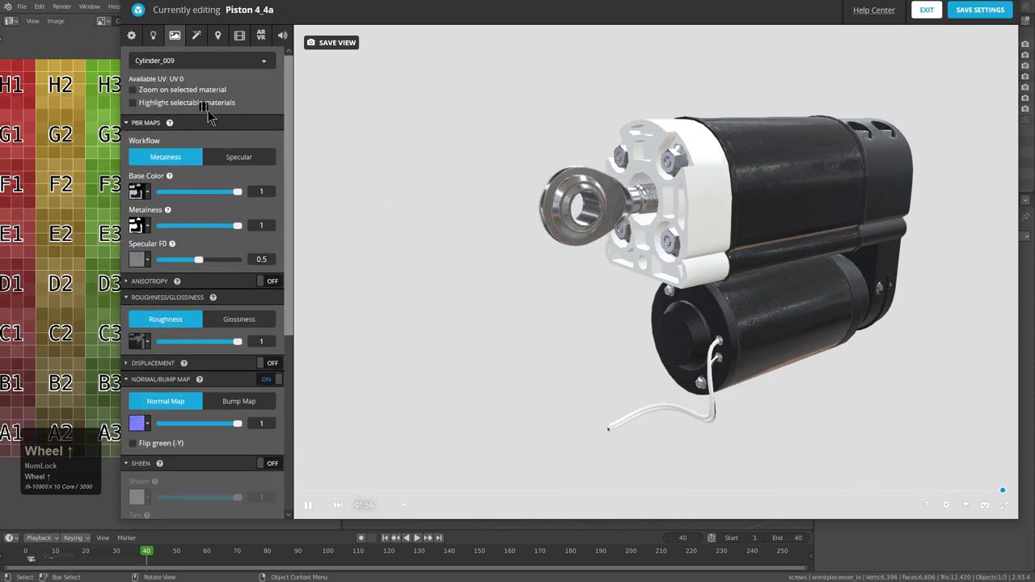
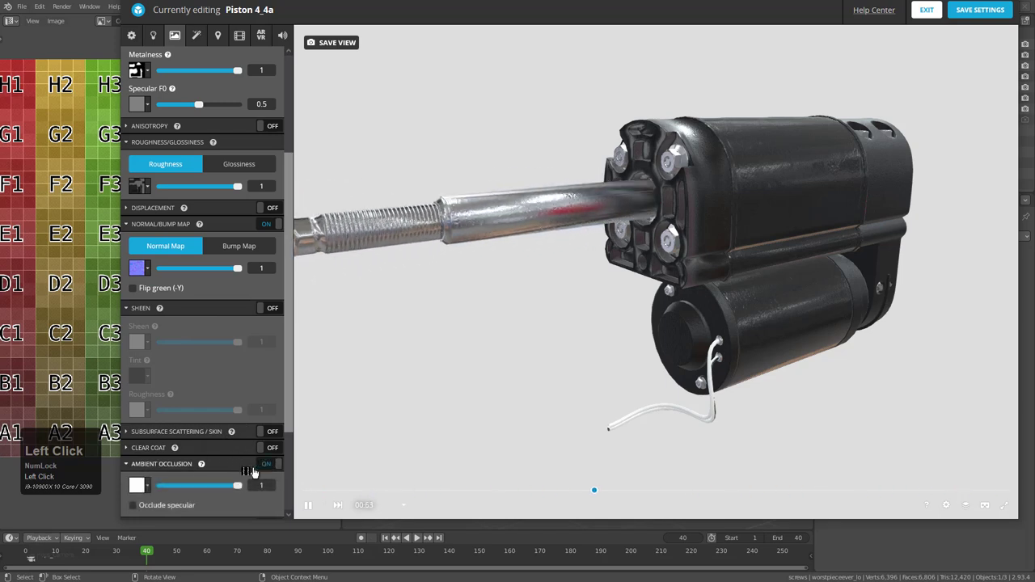
scroll("down", 3)
left_click(200, 440)
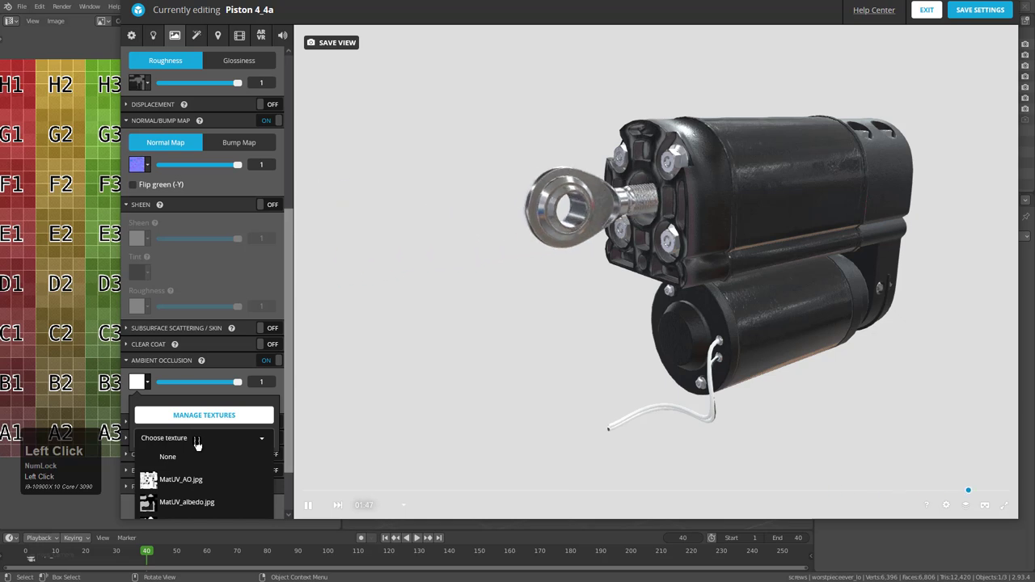
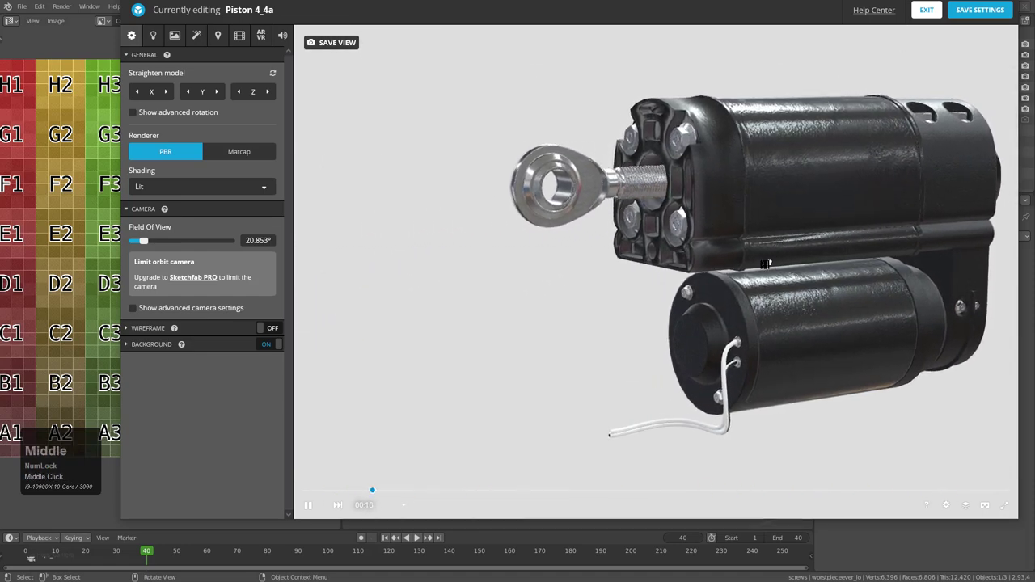
- Scroll the settings panel toward the Lighting and Background options
scroll("up", 3)
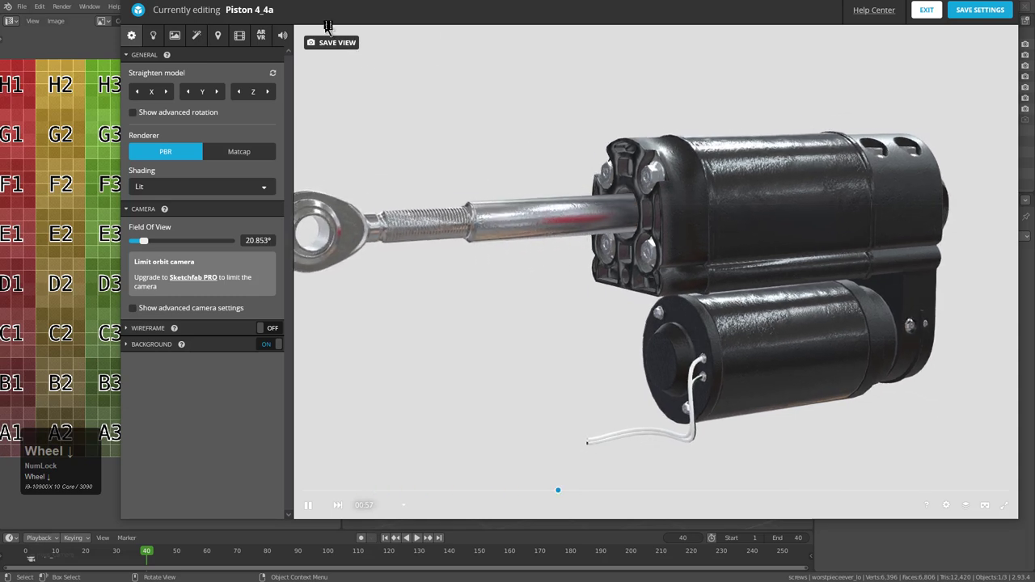
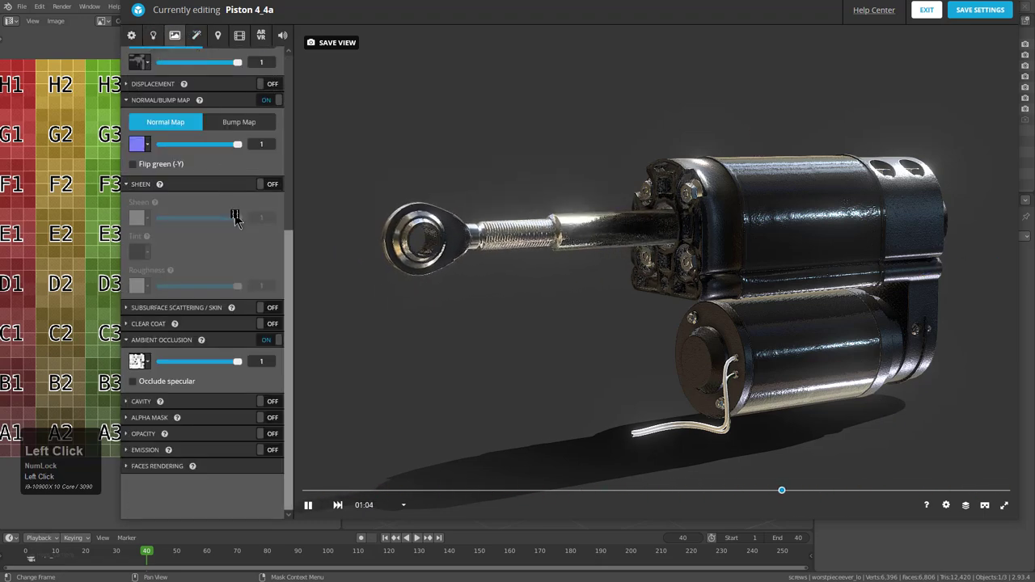
- Save the model's 3D settings after framing the view with the rod extended
scroll("up", 3)
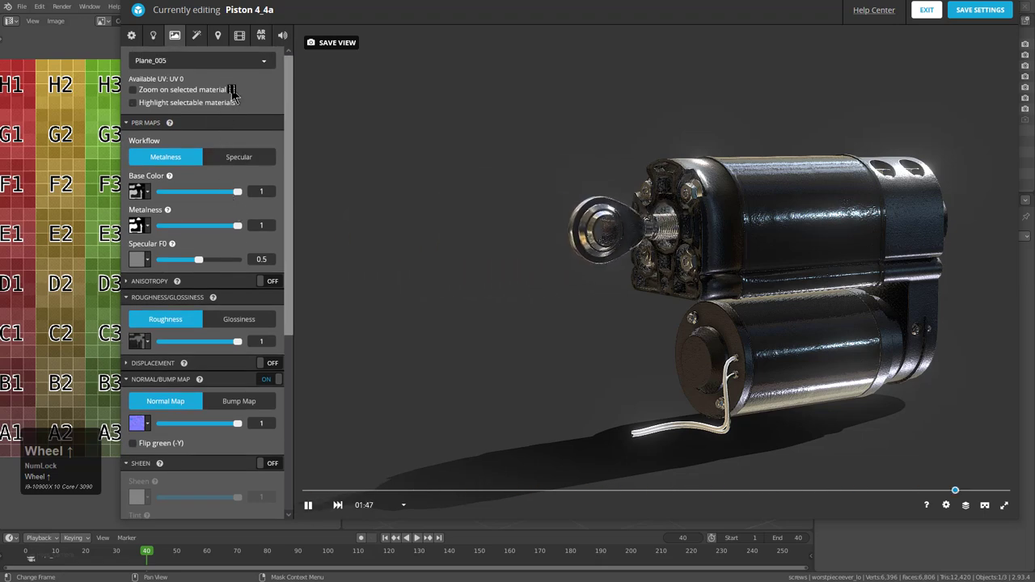
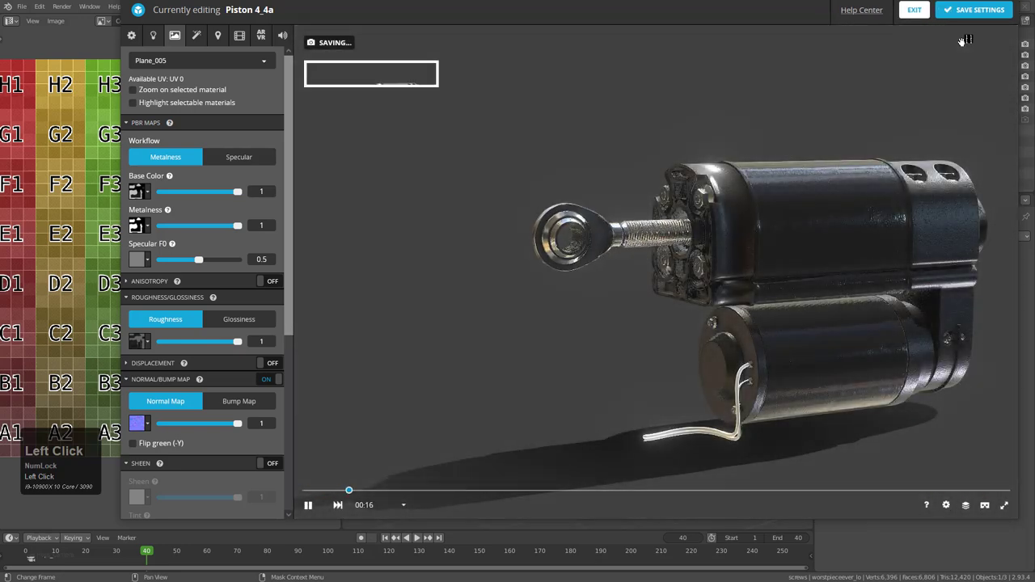
left_click(991, 14)
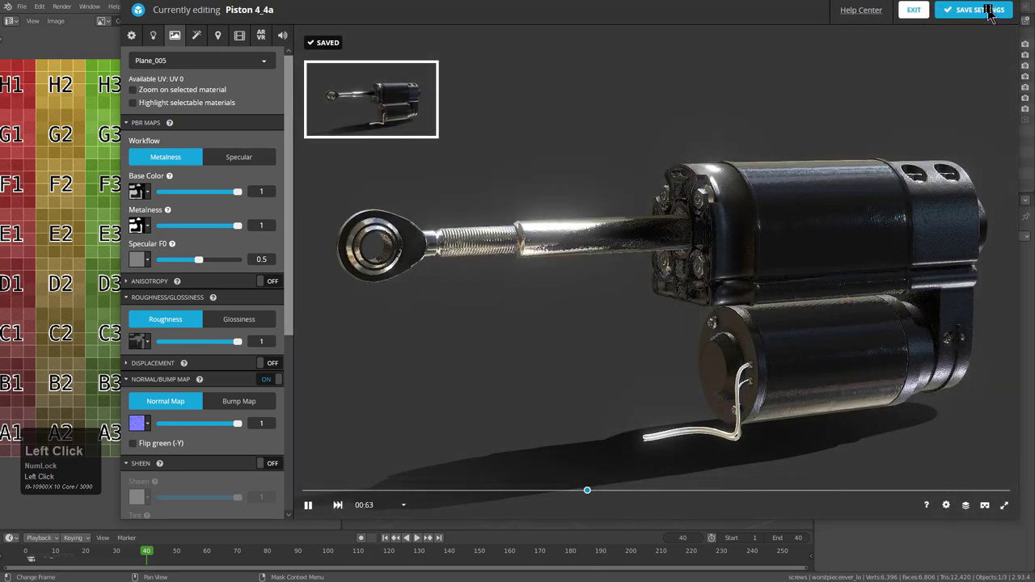
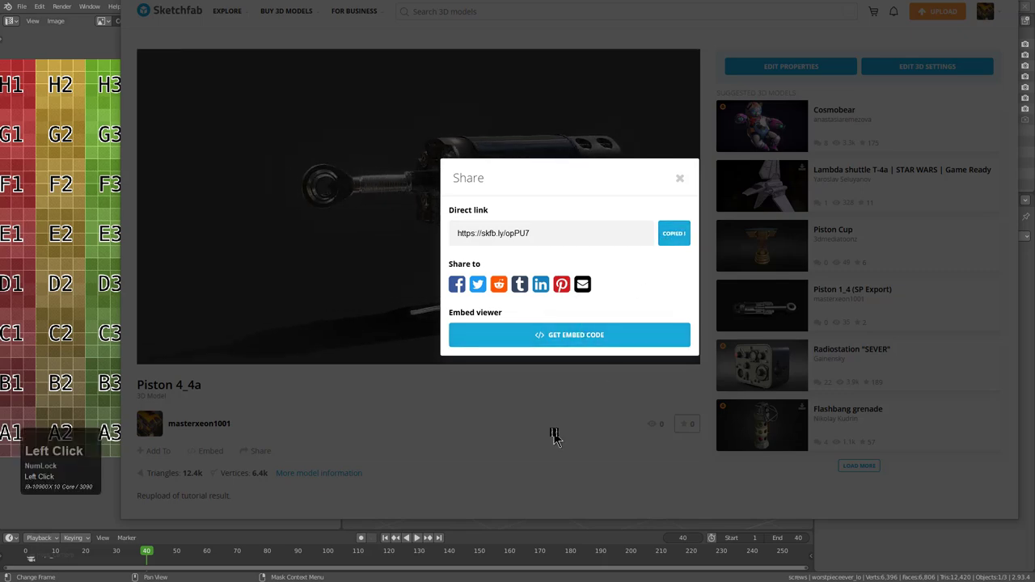
- Close the Share dialog after copying Piston 4_4a's direct link
left_click(561, 311)
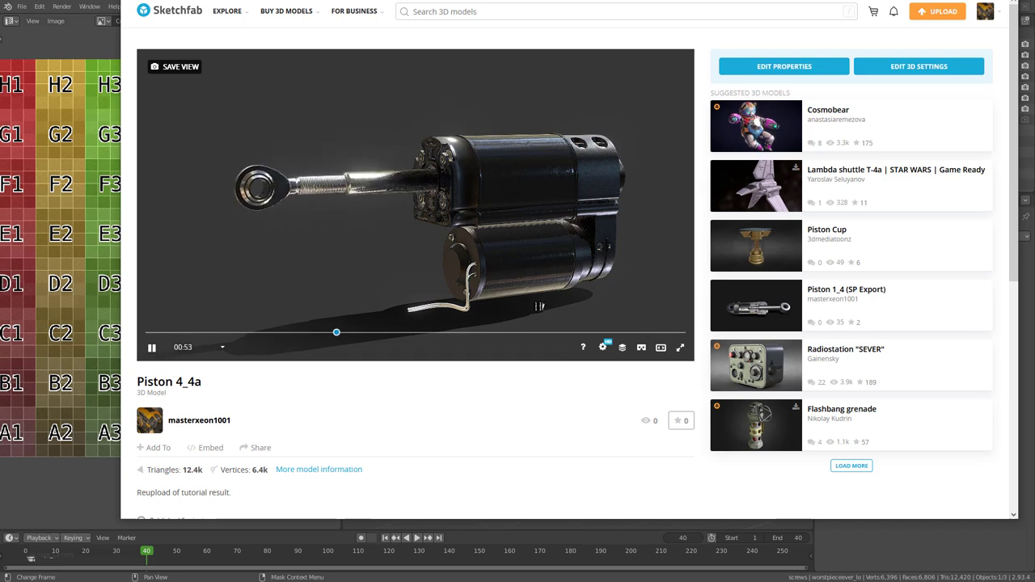